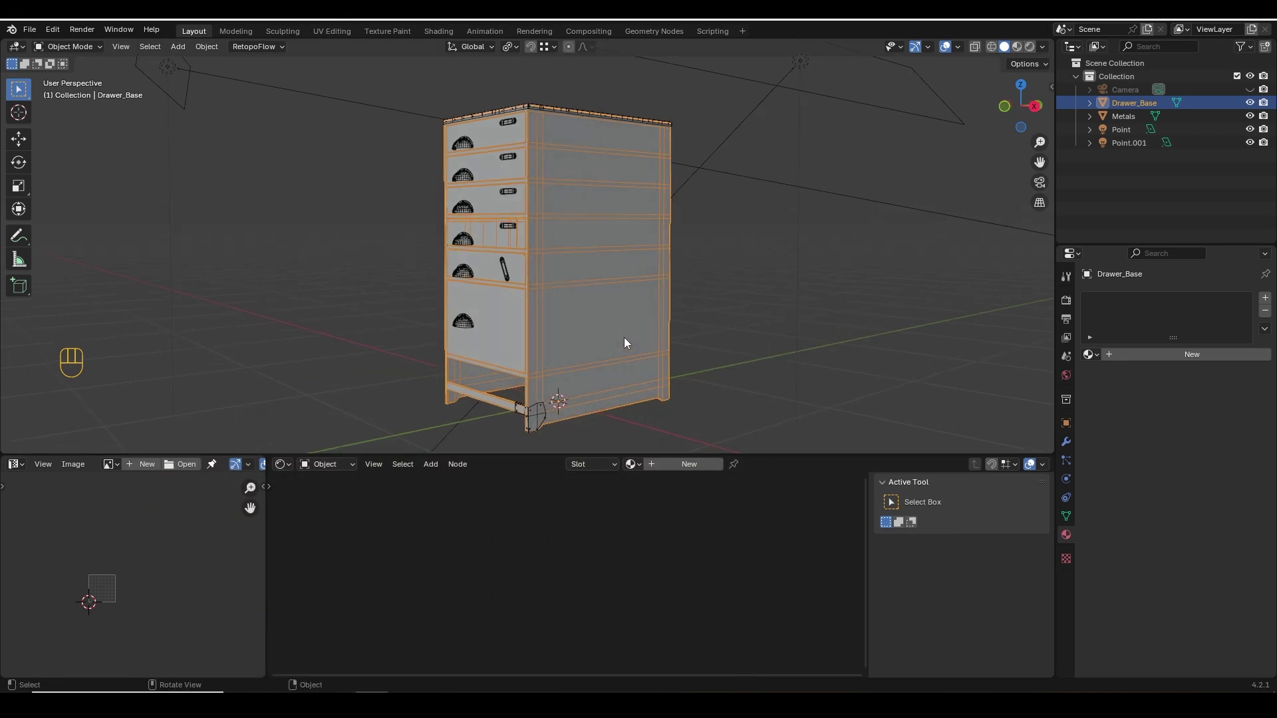
Create a new cabinet material and load the wood image textures onto its Principled shader via Node Wrangler.
{"action": "left_click", "coordinate": [694, 470]}
{"action": "middle_click", "coordinate": [621, 569]}
{"action": "middle_click", "coordinate": [641, 563]}
{"action": "left_click", "coordinate": [606, 523]}
{"action": "key", "text": "shift+d"}
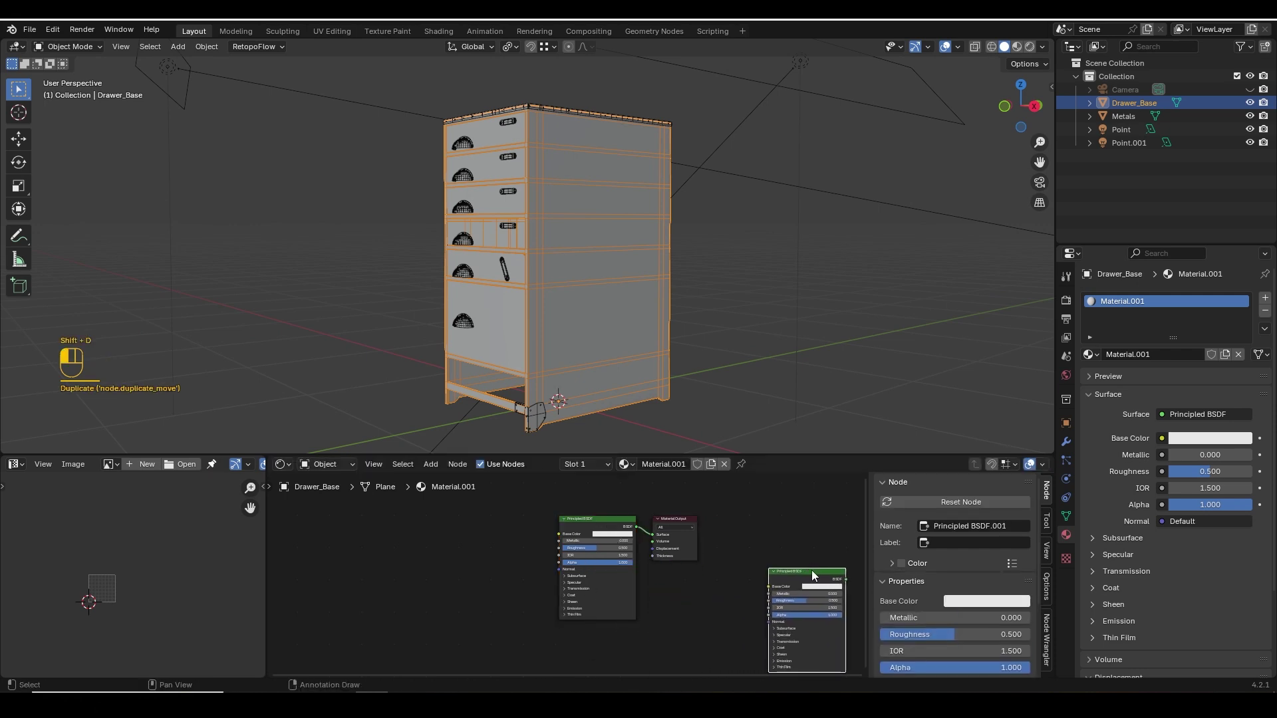
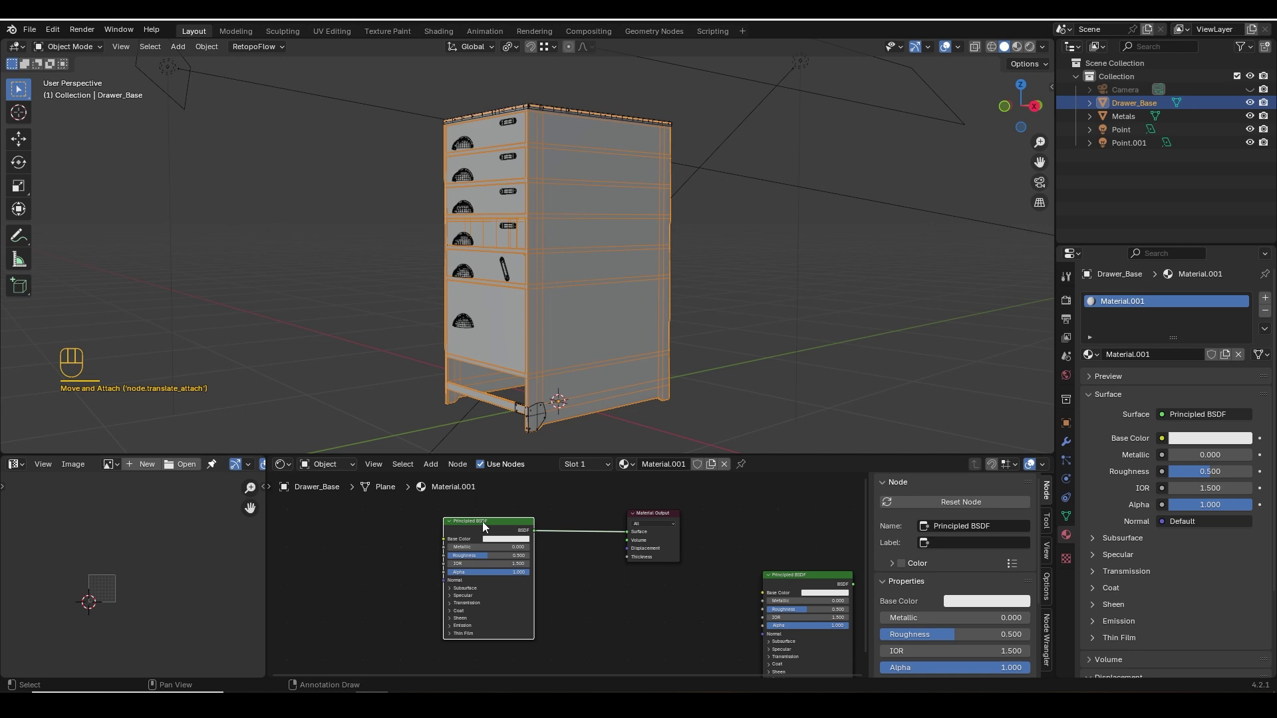
{"action": "key", "text": "ctrl+shift+t"}
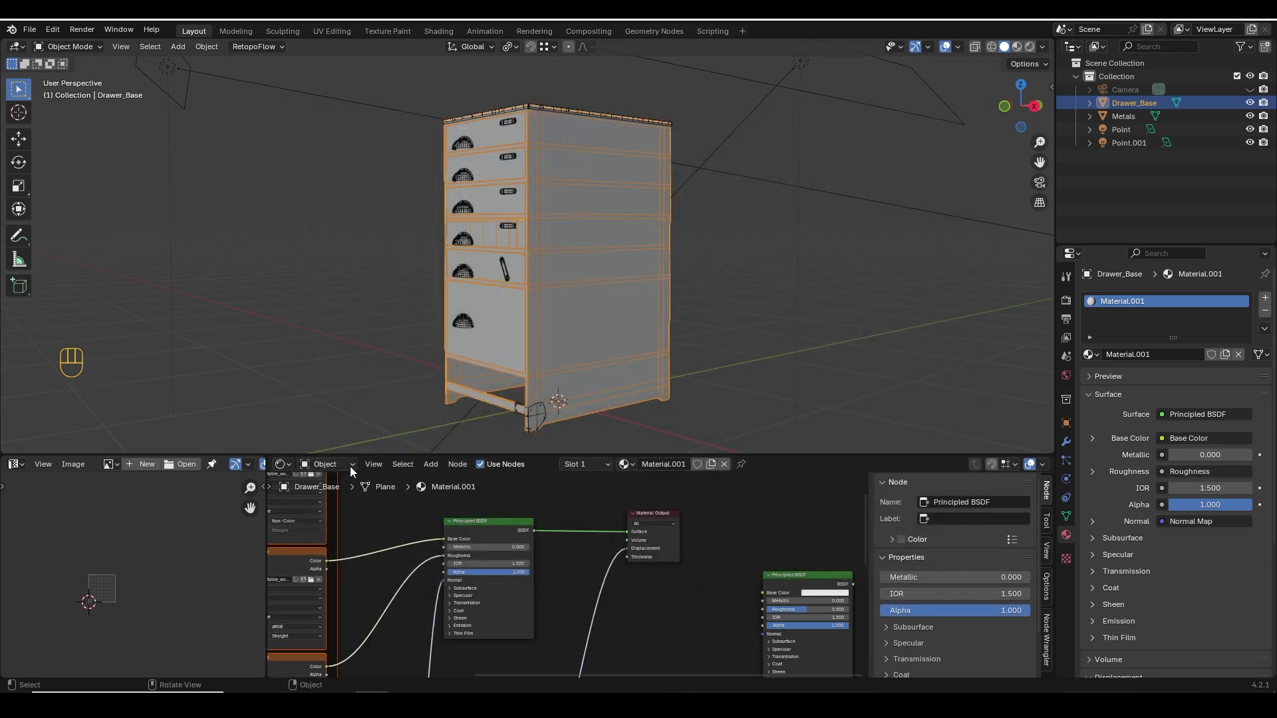
Pack all the material nodes into a single node group feeding surface and displacement.
{"action": "left_click", "coordinate": [580, 547]}
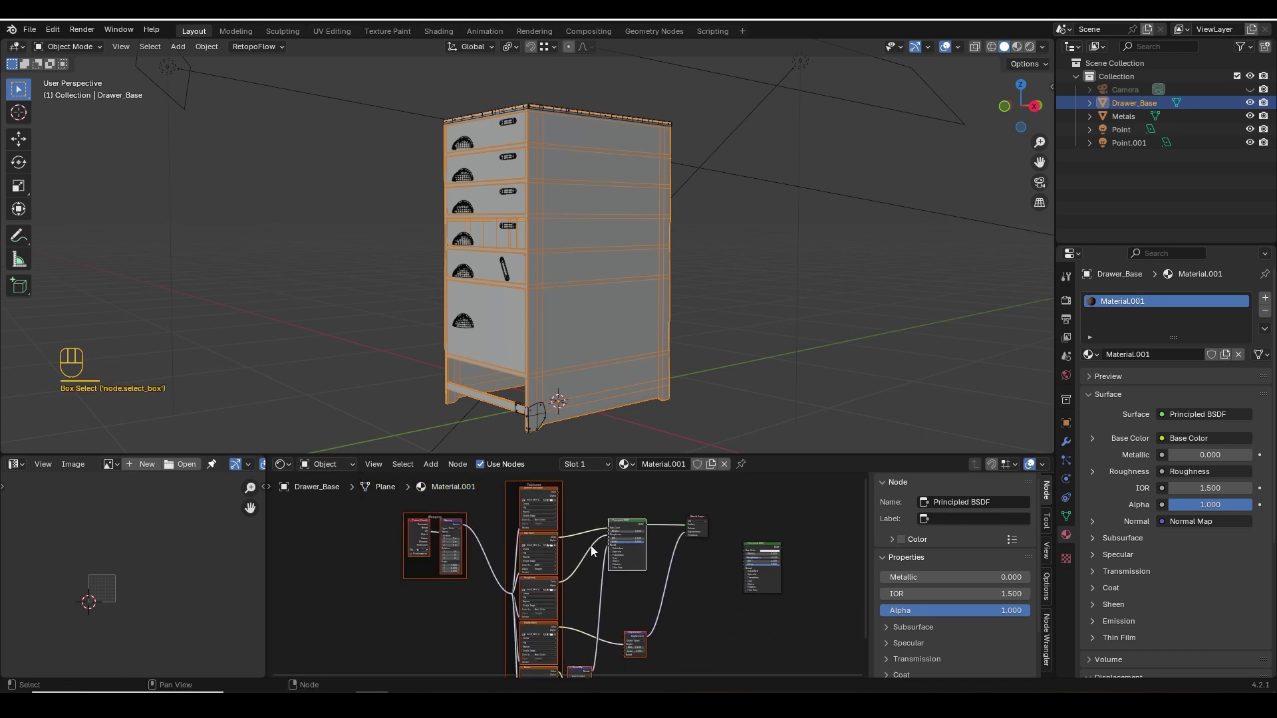
{"action": "key", "text": "ctrl+g"}
{"action": "key", "text": "Tab"}
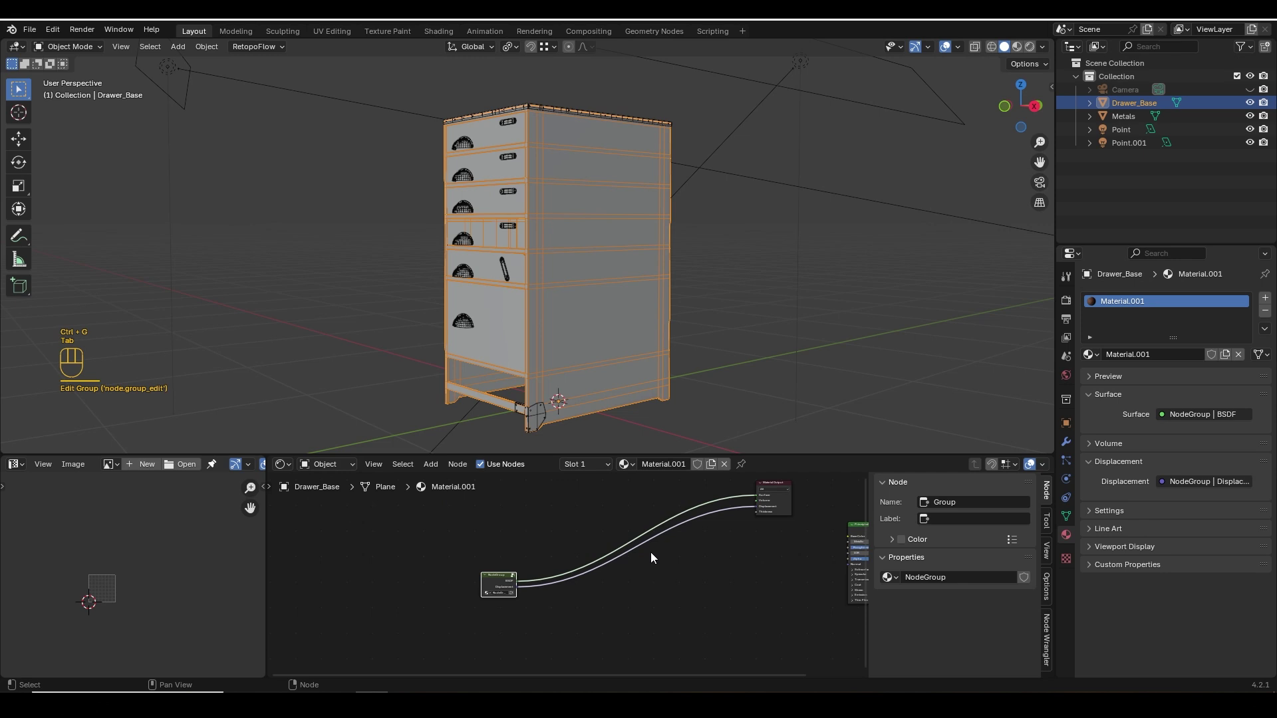
{"action": "left_click", "coordinate": [368, 656]}
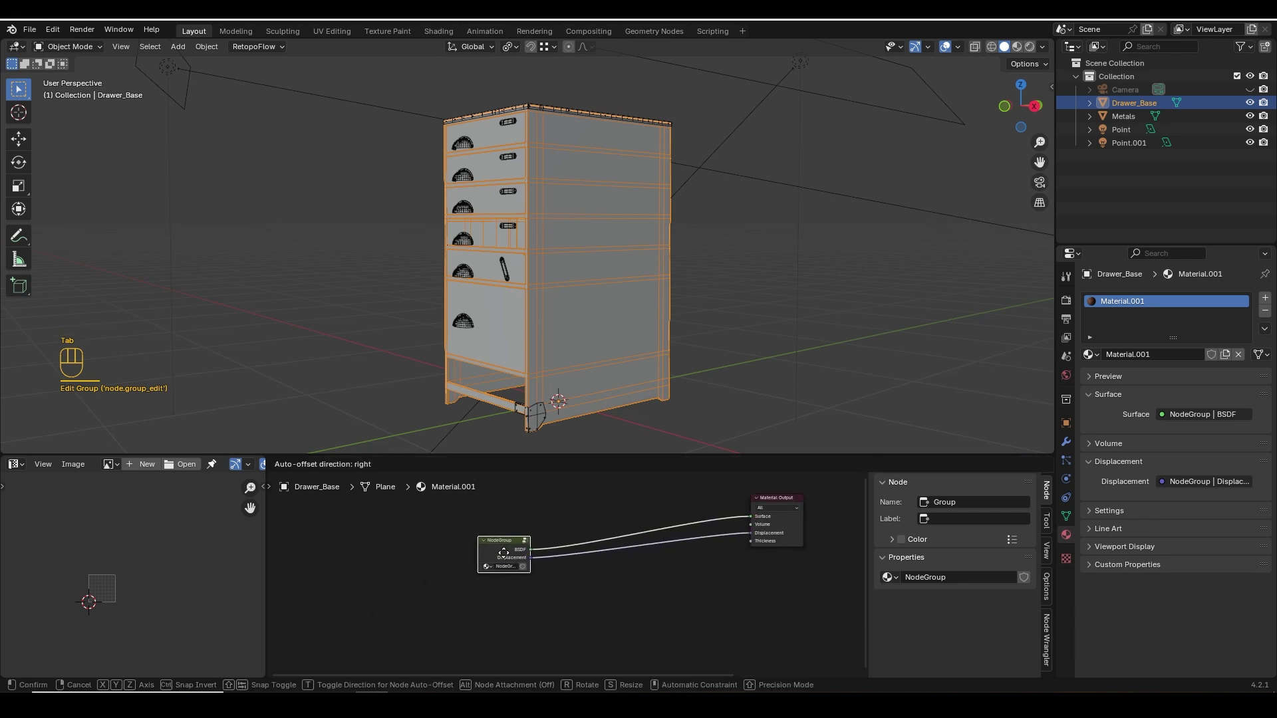
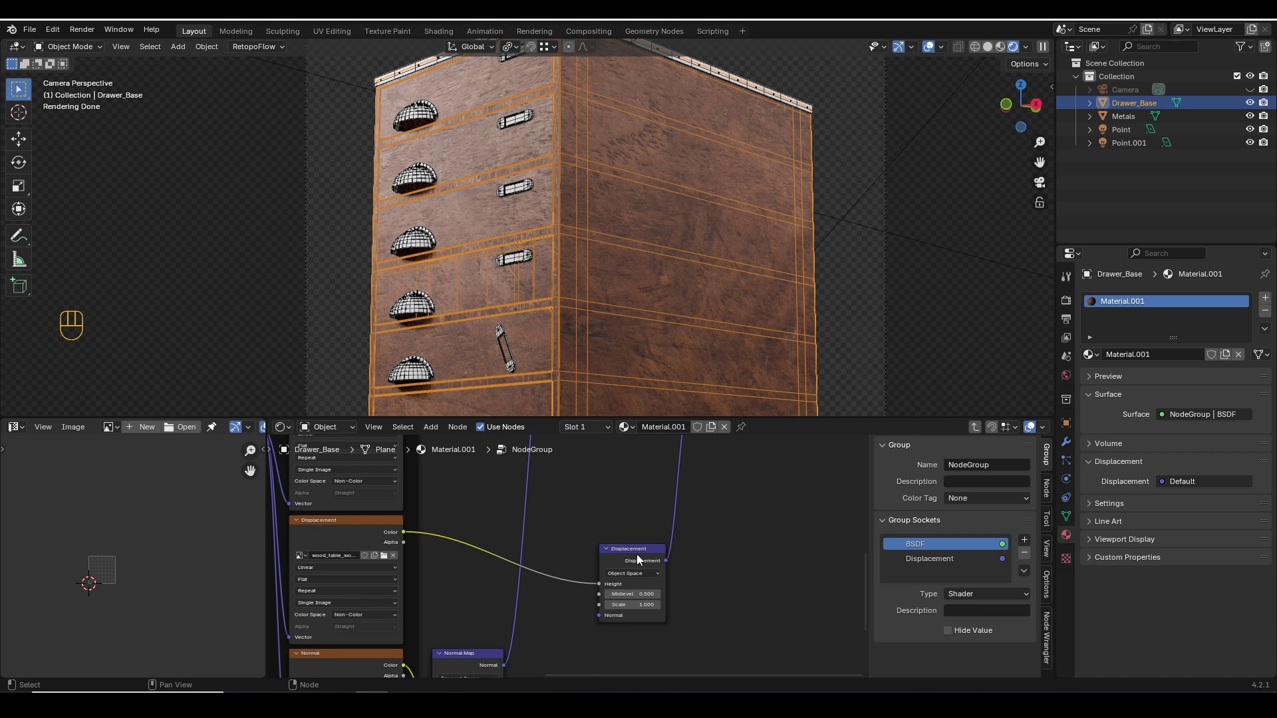
Adjust the group's Displacement and Normal Map strengths and set the Mapping scale to 3.
{"action": "middle_click", "coordinate": [622, 634]}
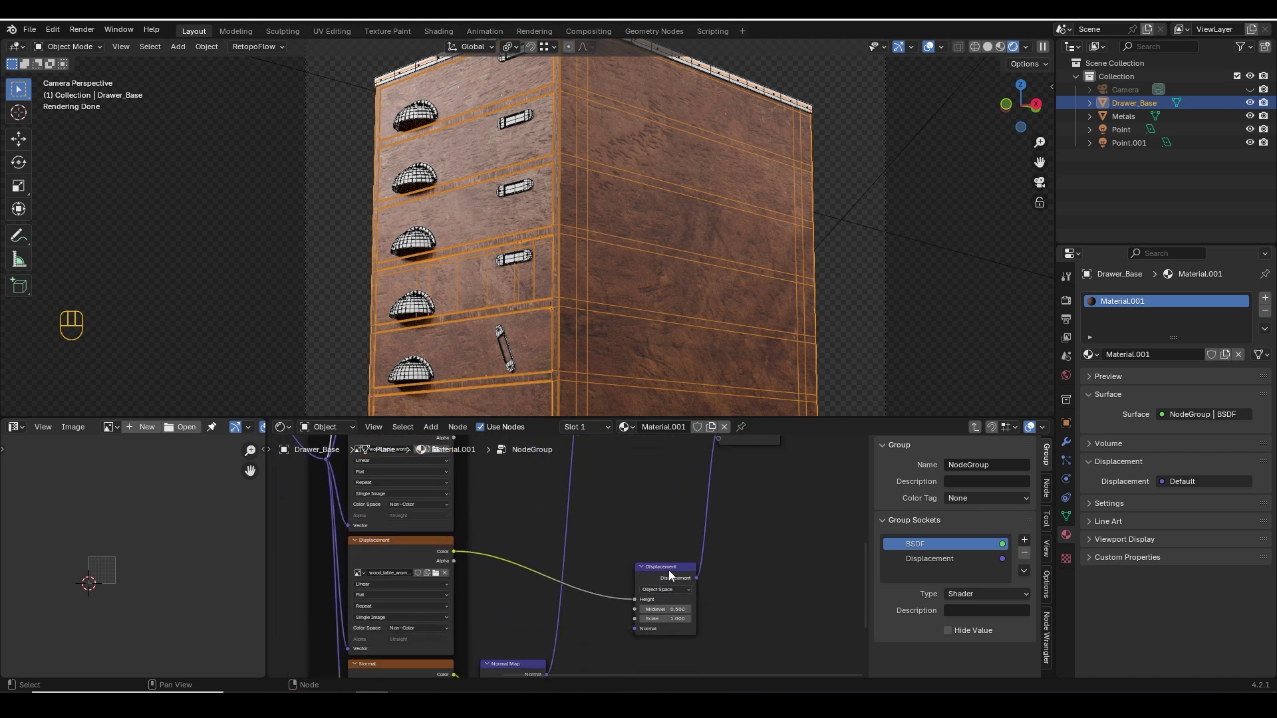
{"action": "left_click", "coordinate": [673, 575]}
{"action": "key", "text": "m"}
{"action": "left_click", "coordinate": [413, 548]}
{"action": "key", "text": "m"}
{"action": "left_click_drag", "start_coordinate": [596, 607], "coordinate": [582, 592]}
{"action": "left_click", "coordinate": [532, 625]}
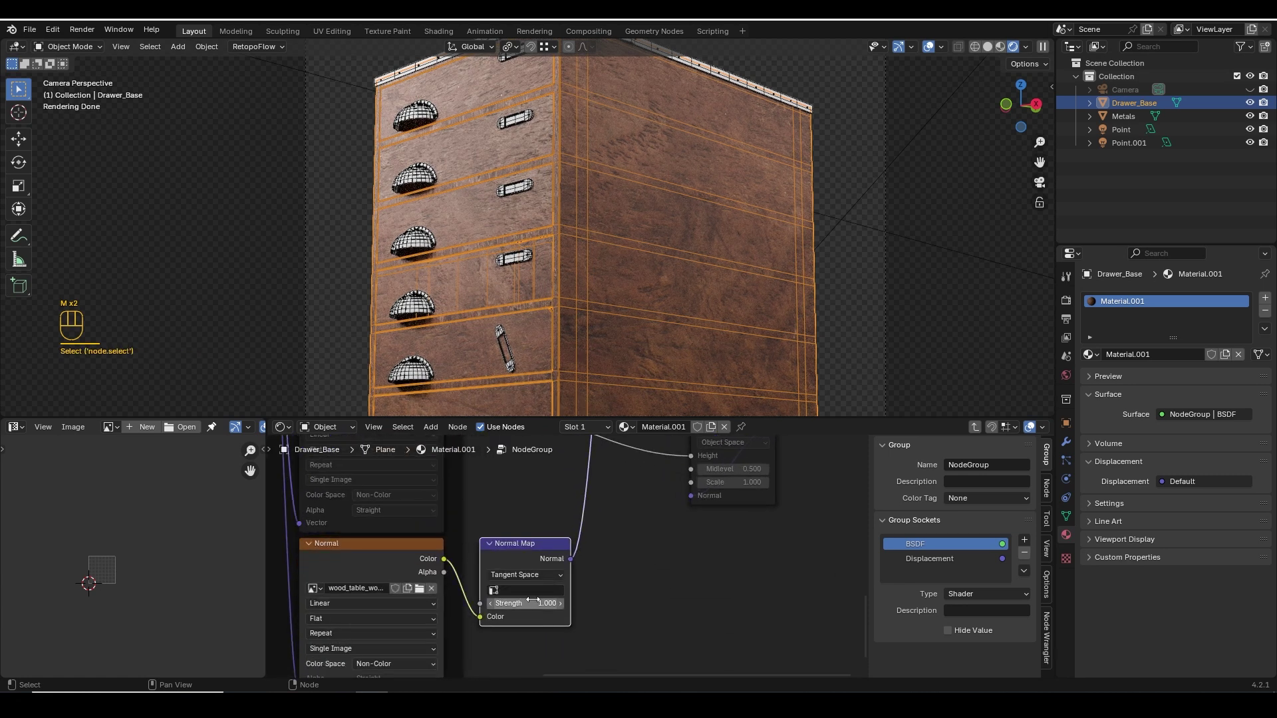
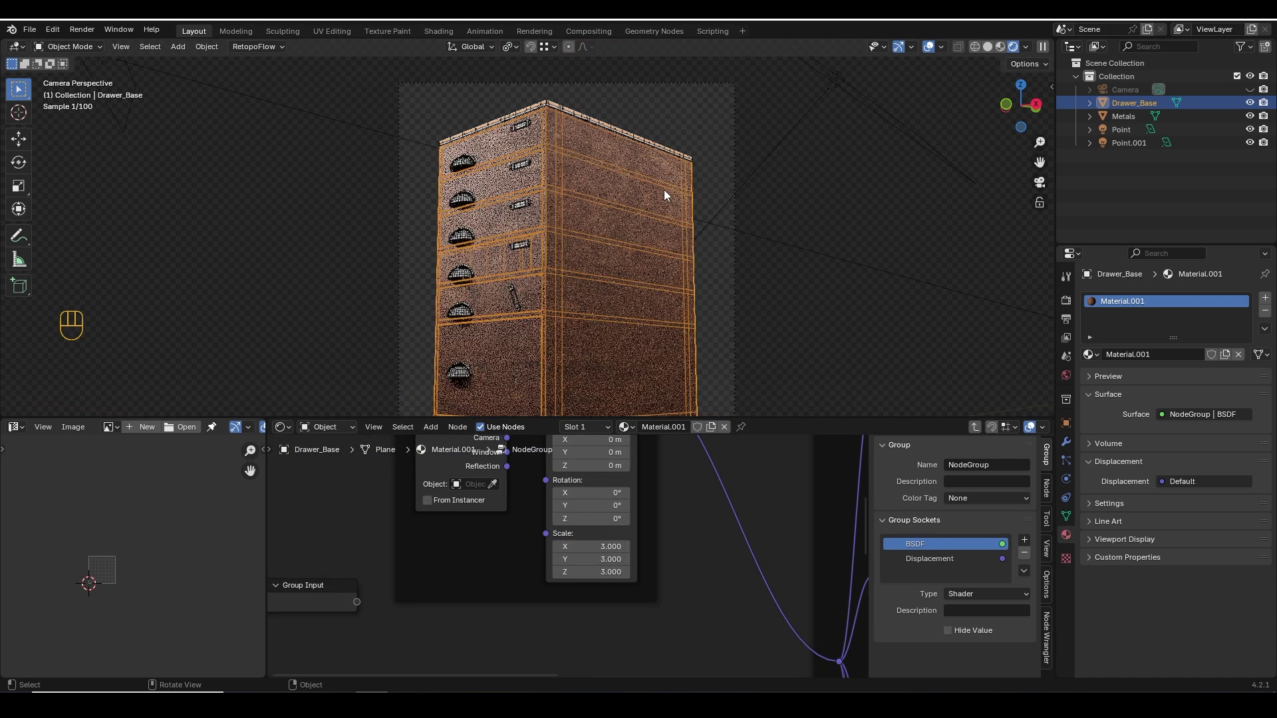
Reveal every node inside the wood group and reposition them for editing.
{"action": "key", "text": "shift+alt+z"}
{"action": "left_click_drag", "start_coordinate": [638, 296], "coordinate": [619, 263]}
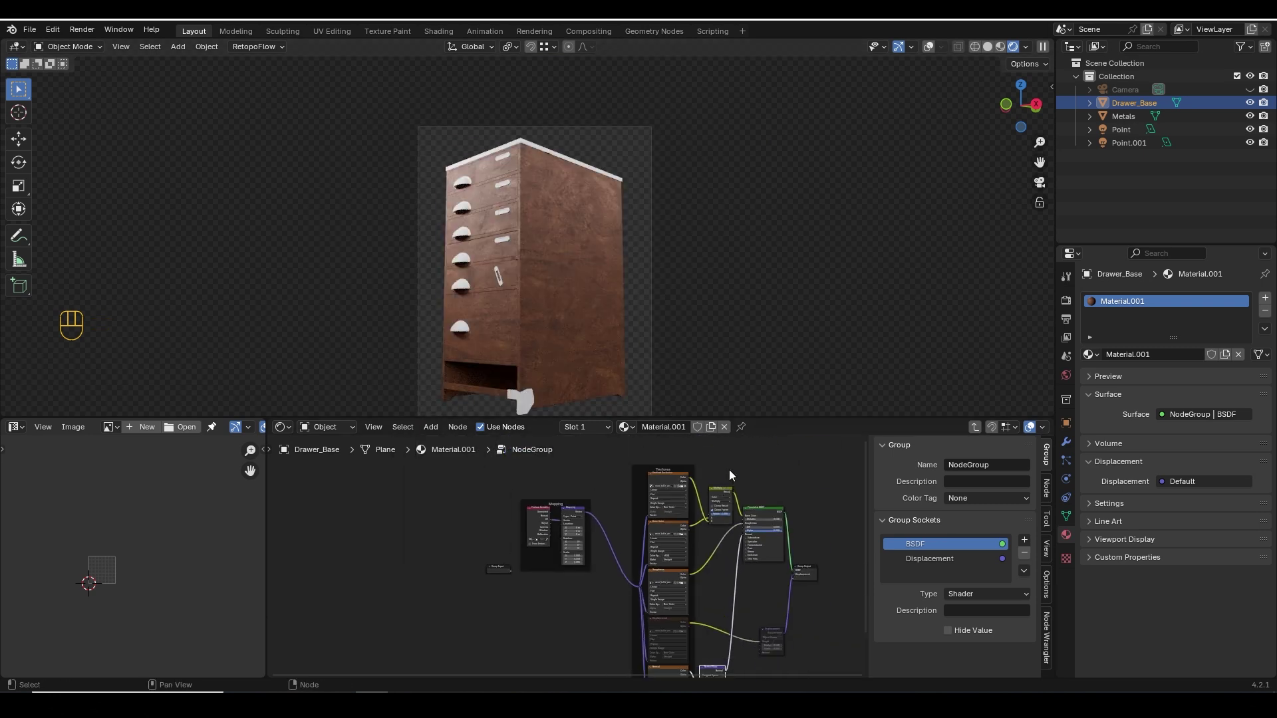
{"action": "left_click", "coordinate": [718, 475]}
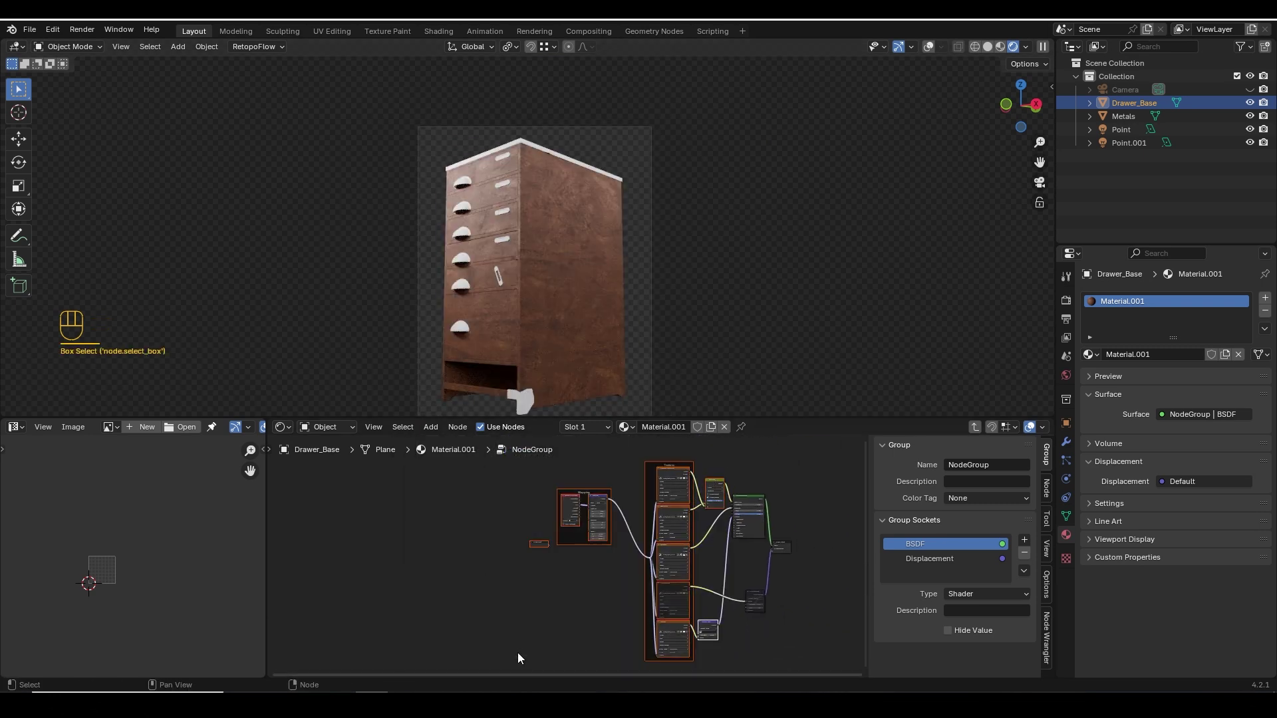
{"action": "key", "text": "g"}
{"action": "left_click", "coordinate": [682, 485]}
Add a Color Ramp shaping the wood roughness, then return to the top-level material.
{"action": "left_click", "coordinate": [562, 543]}
{"action": "key", "text": "shift+a"}
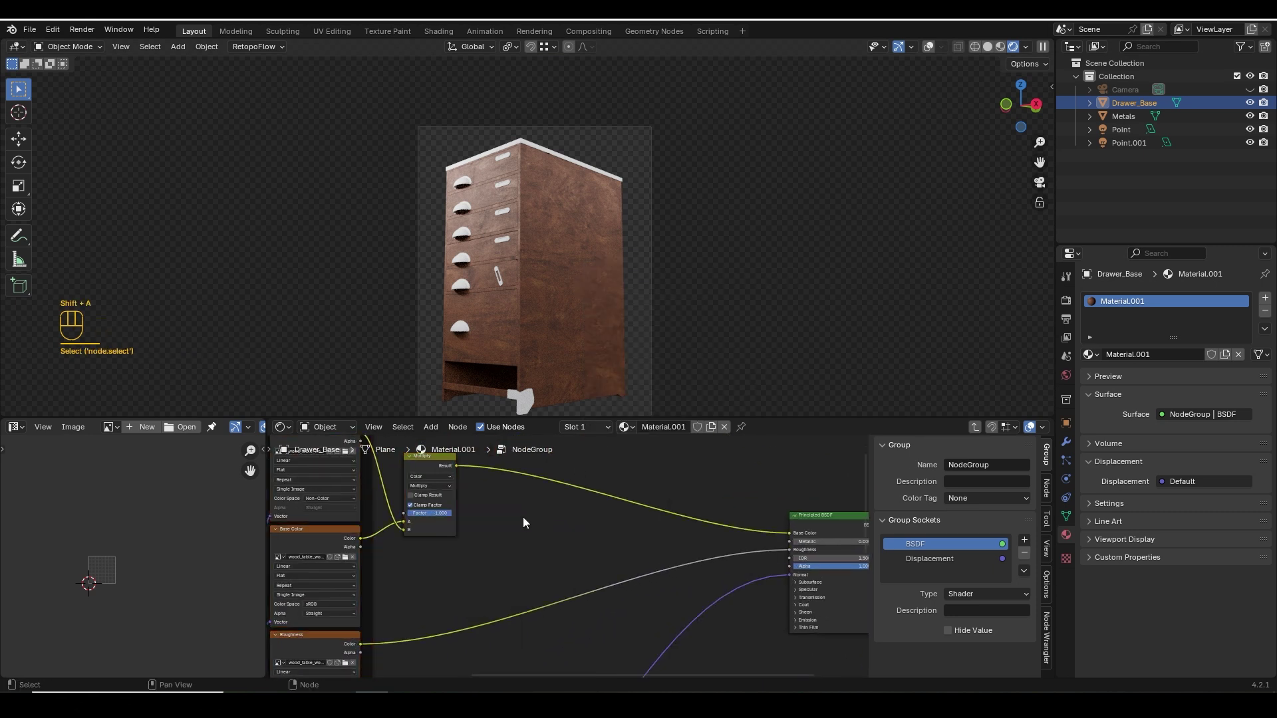
{"action": "key", "text": "shift+a"}
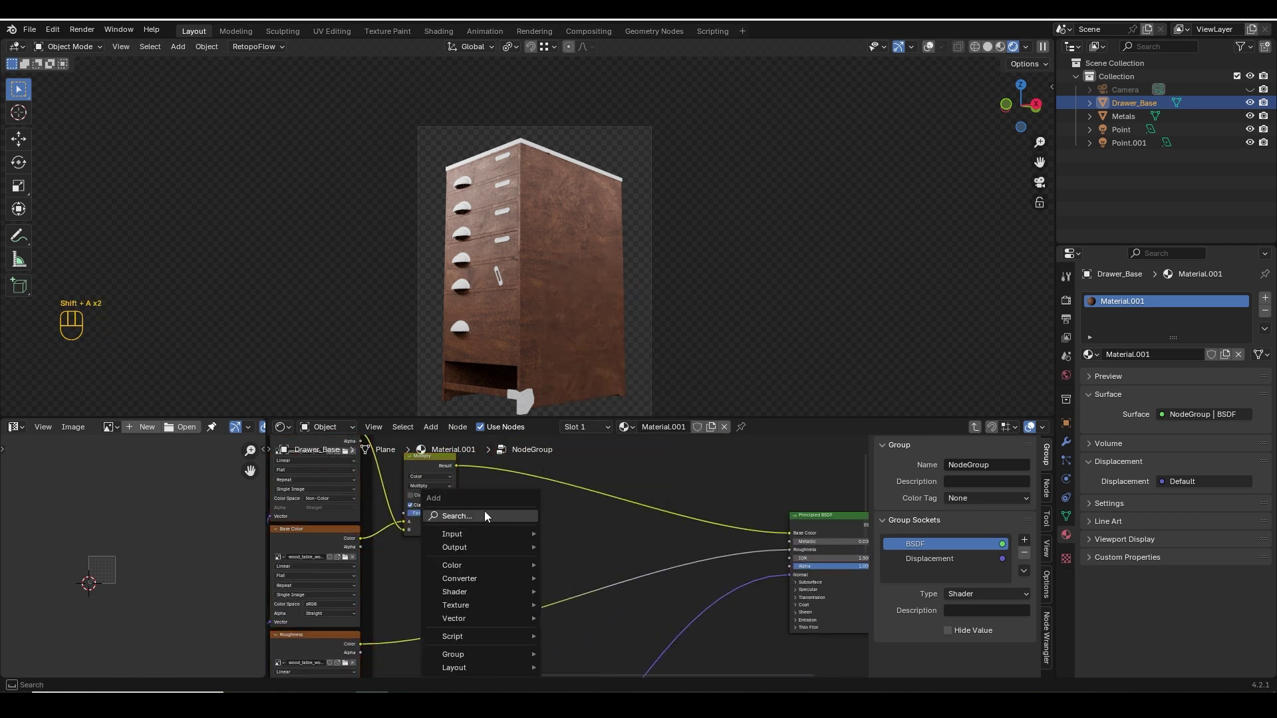
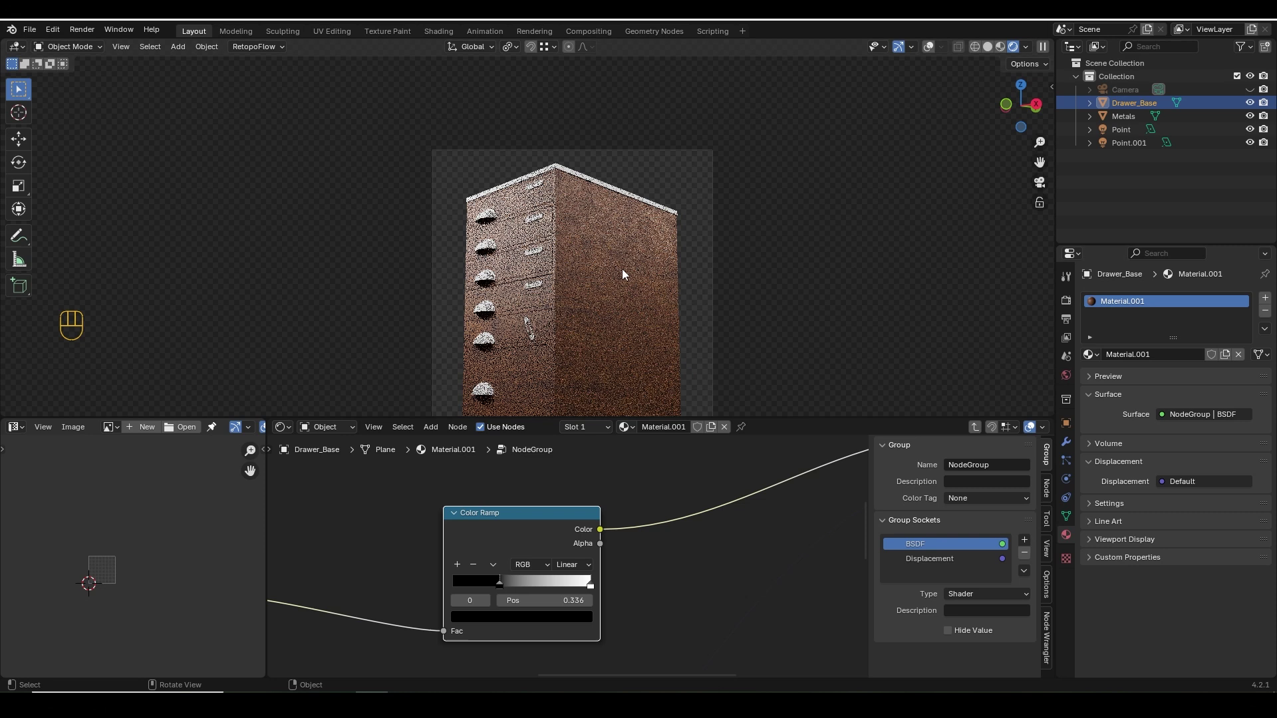
{"action": "key", "text": "Tab"}
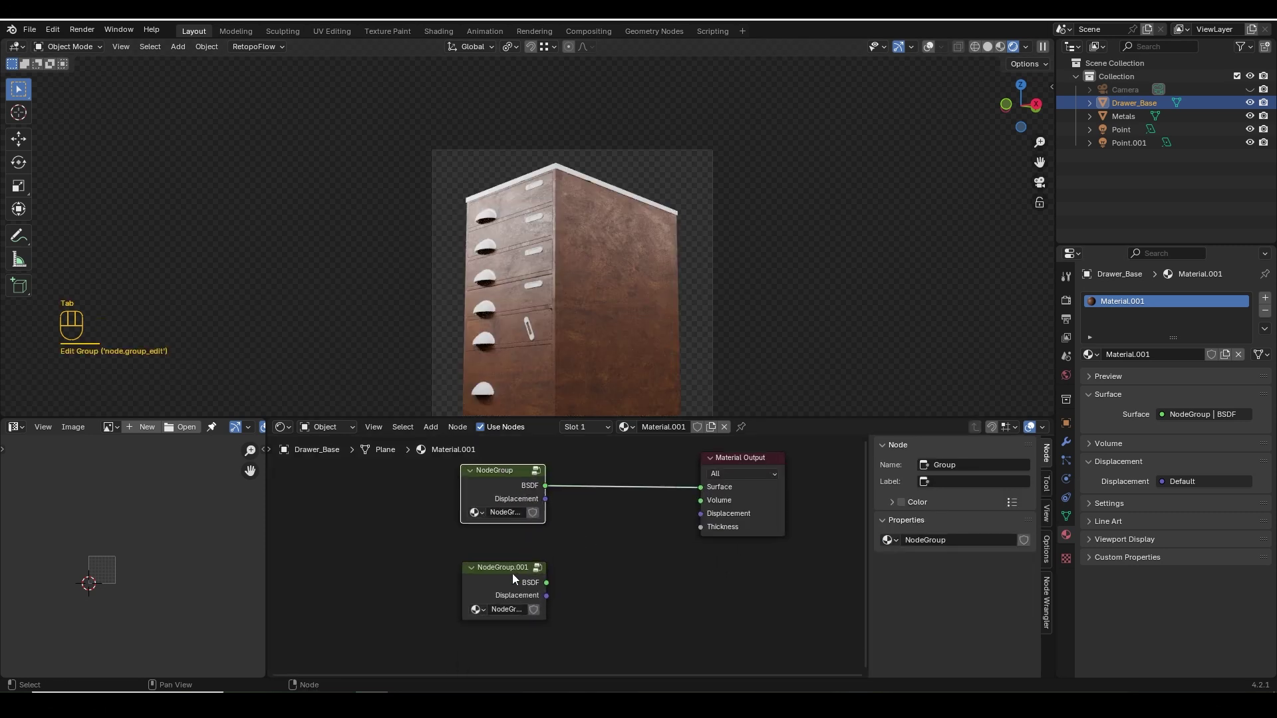
Connect the second wood group NodeGroup.001 to the Material Output surface.
{"action": "left_click", "coordinate": [511, 579]}
{"action": "key", "text": "Tab"}
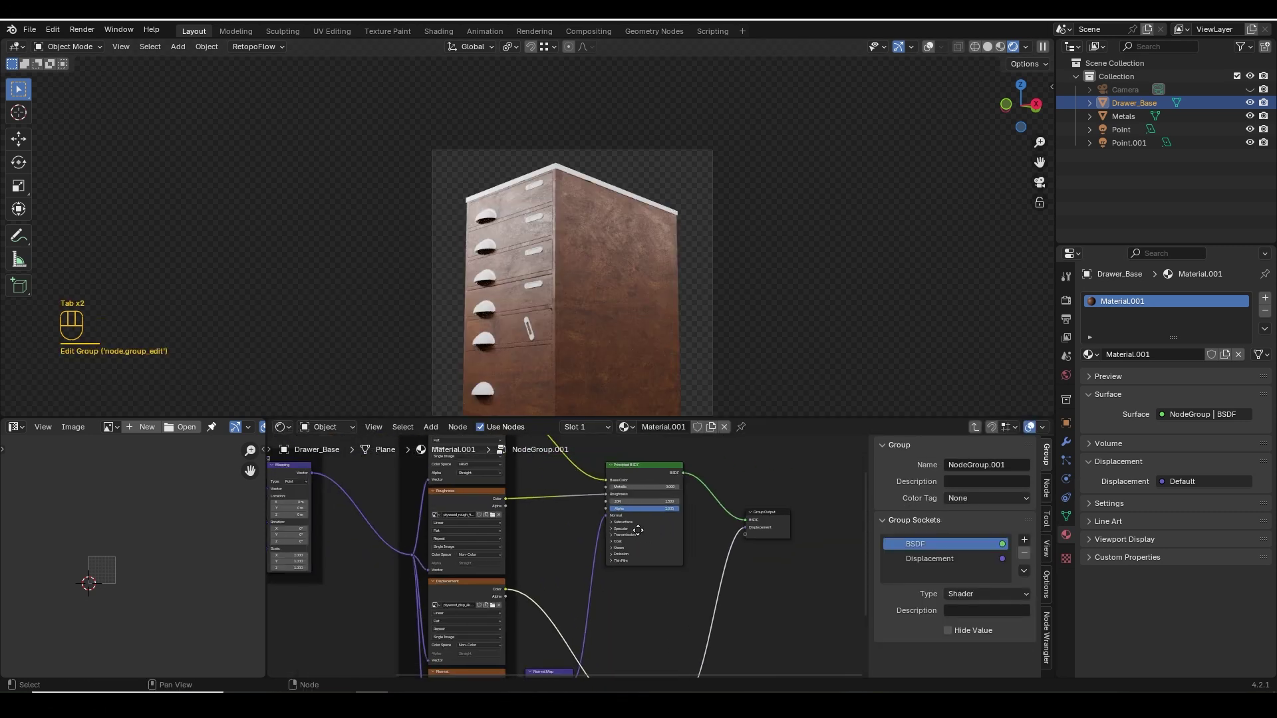
{"action": "key", "text": "Tab"}
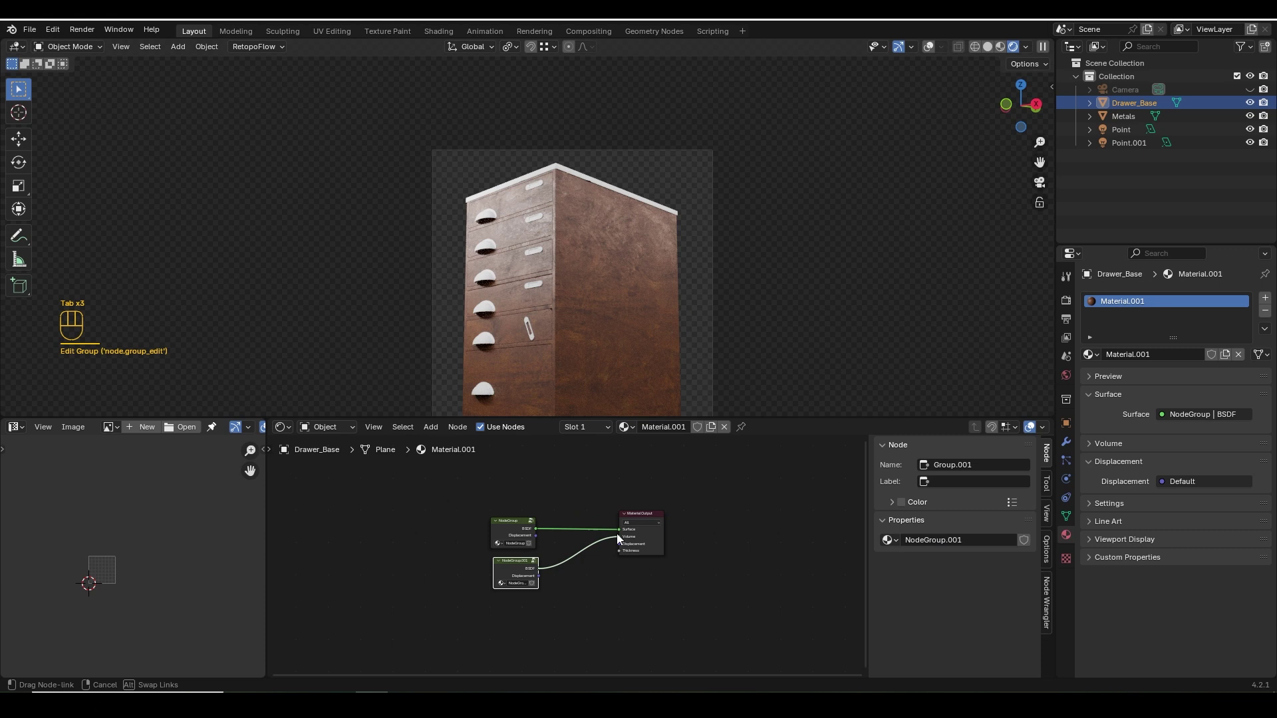
{"action": "left_click", "coordinate": [529, 562]}
Set the second group's Mapping scale to 4 for finer wood grain.
{"action": "key", "text": "Tab"}
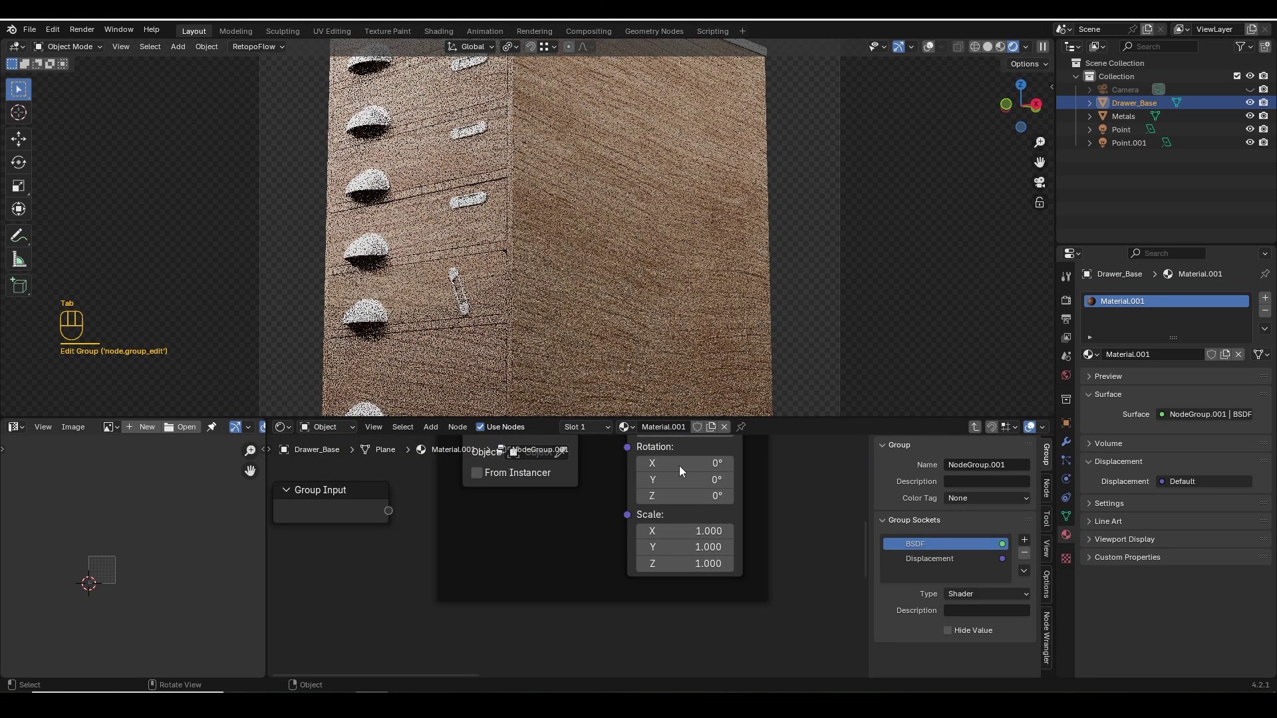
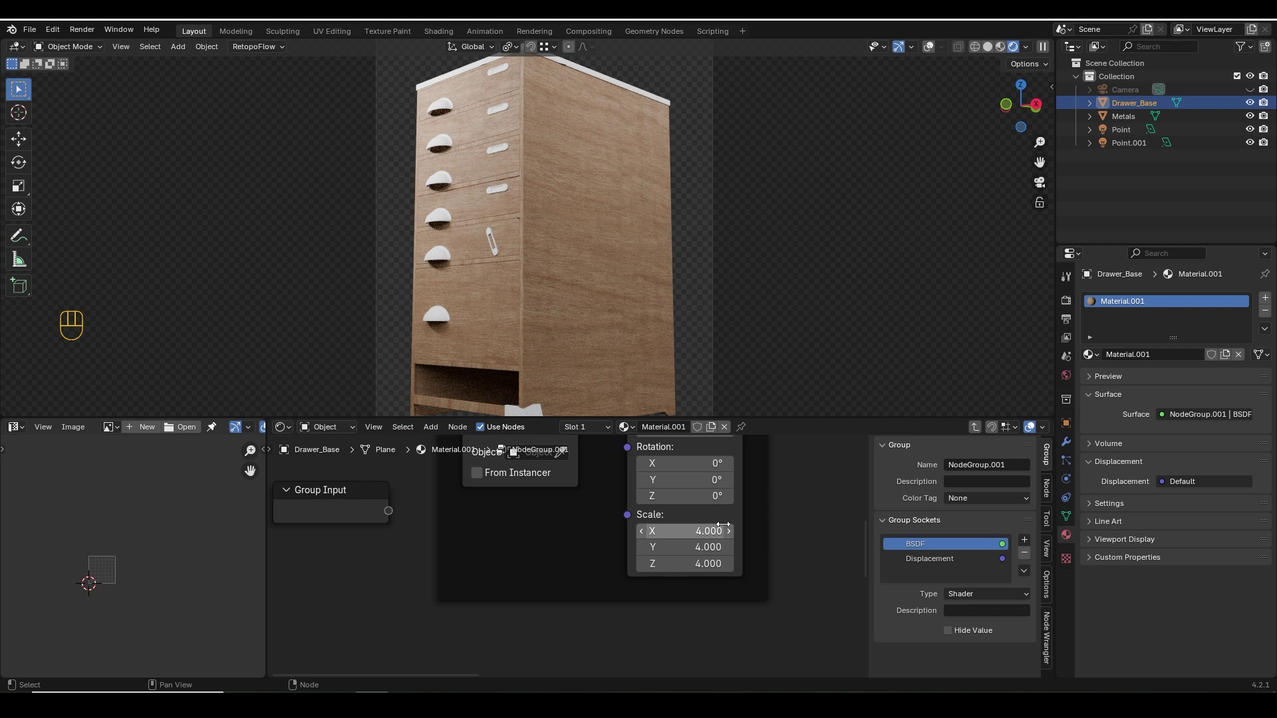
{"action": "key", "text": "Tab"}
{"action": "left_click_drag", "start_coordinate": [499, 500], "coordinate": [451, 601]}
{"action": "left_click", "coordinate": [675, 543]}
{"action": "left_click", "coordinate": [562, 484]}
{"action": "key", "text": "shift+a"}
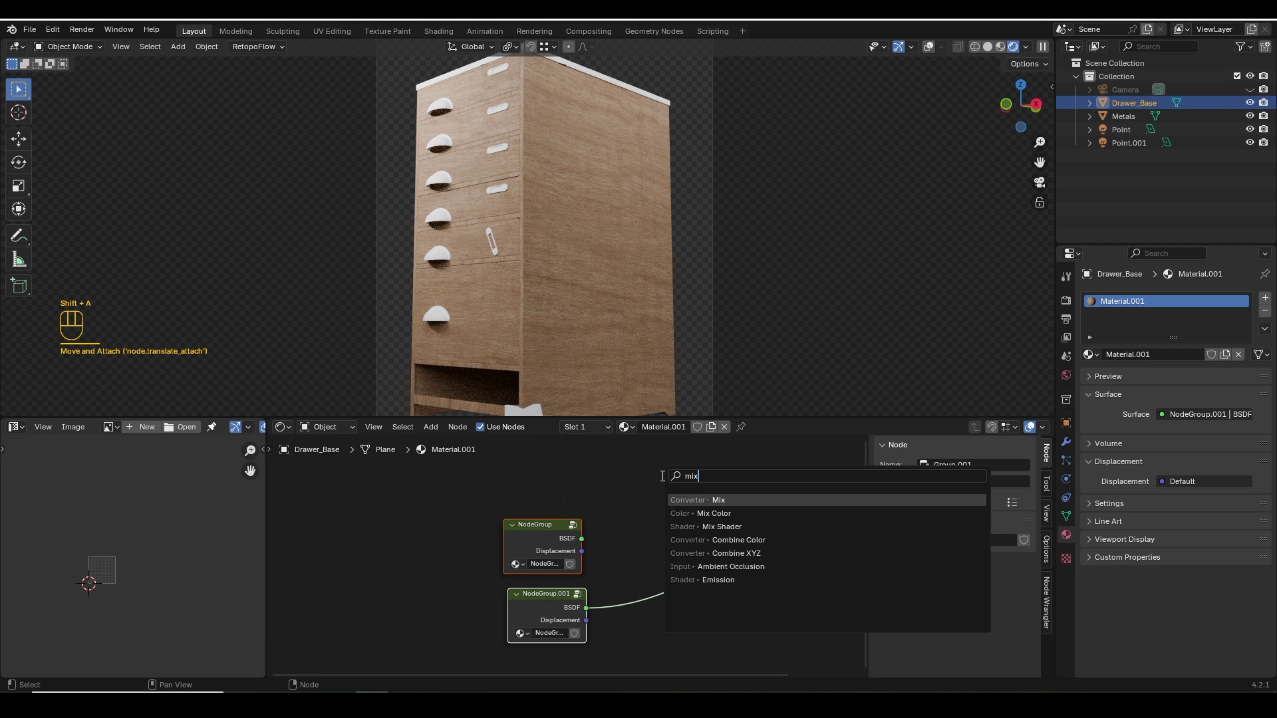
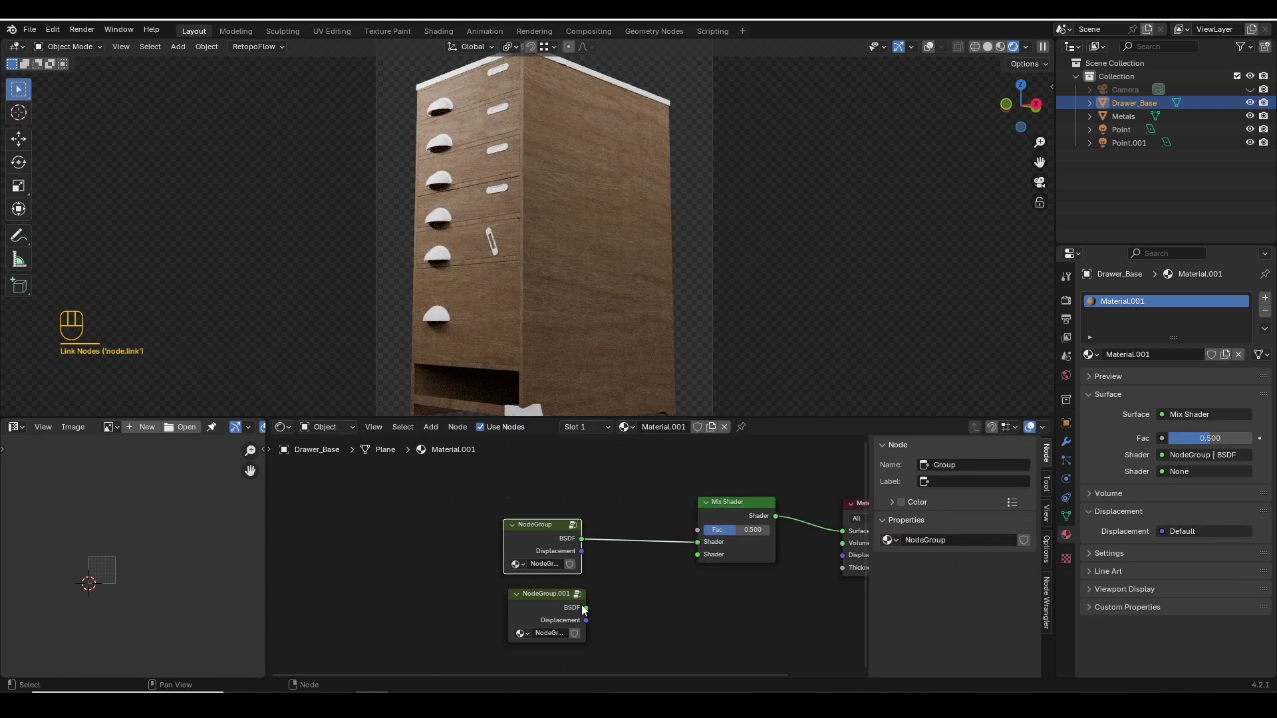
Blend both wood groups through a Mix Shader, NodeGroup.001 on the second shader input, factor 1.
{"action": "left_click_drag", "start_coordinate": [588, 607], "coordinate": [675, 557]}
{"action": "left_click", "coordinate": [735, 536]}
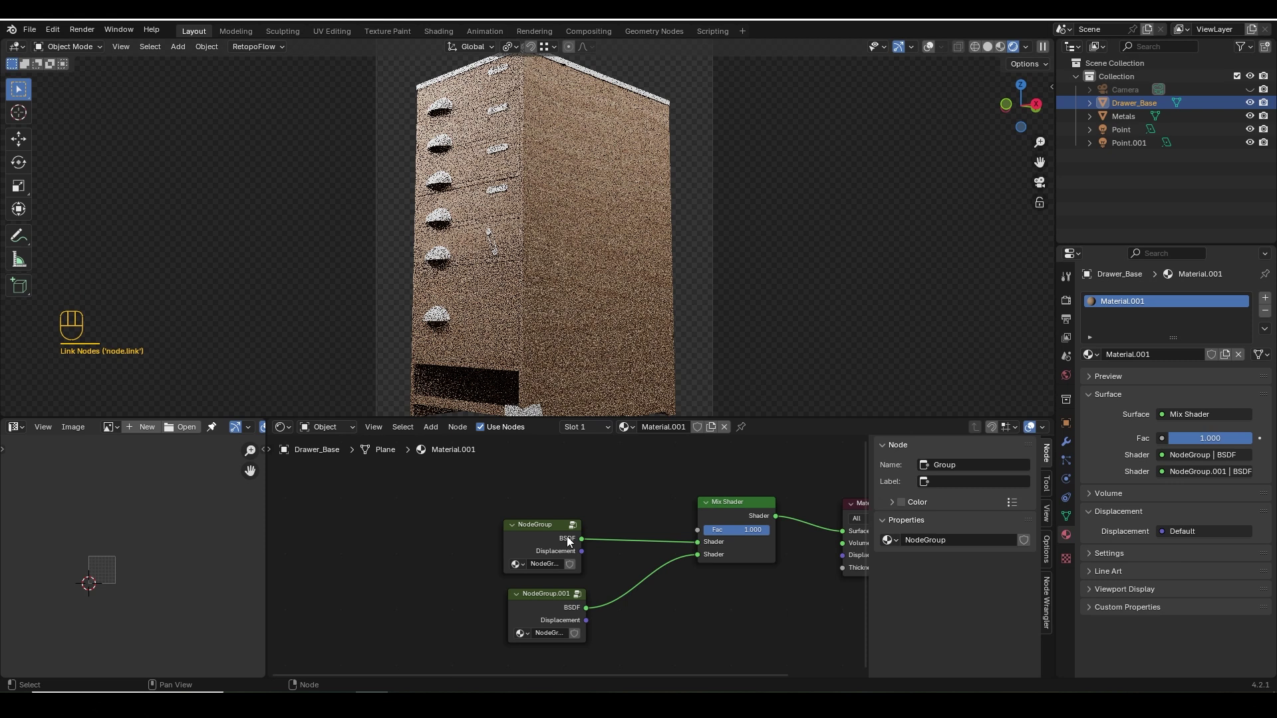
{"action": "middle_click", "coordinate": [586, 271]}
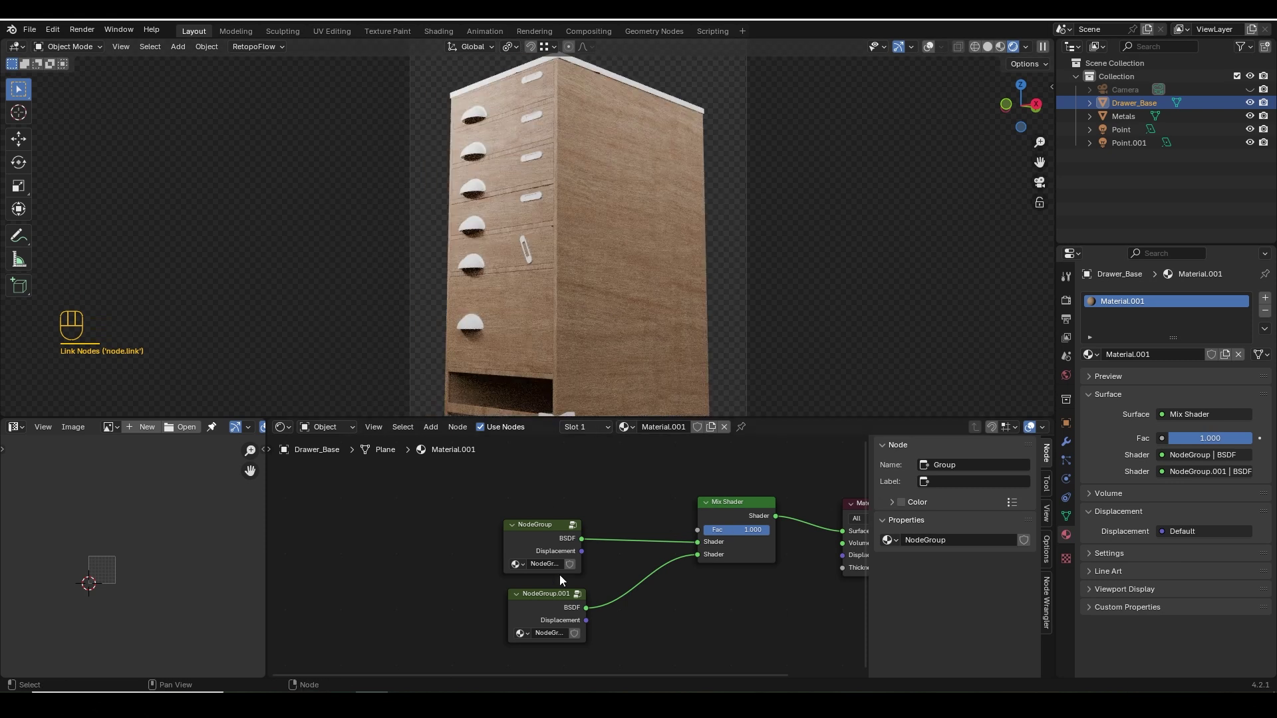
{"action": "key", "text": "shift+a"}
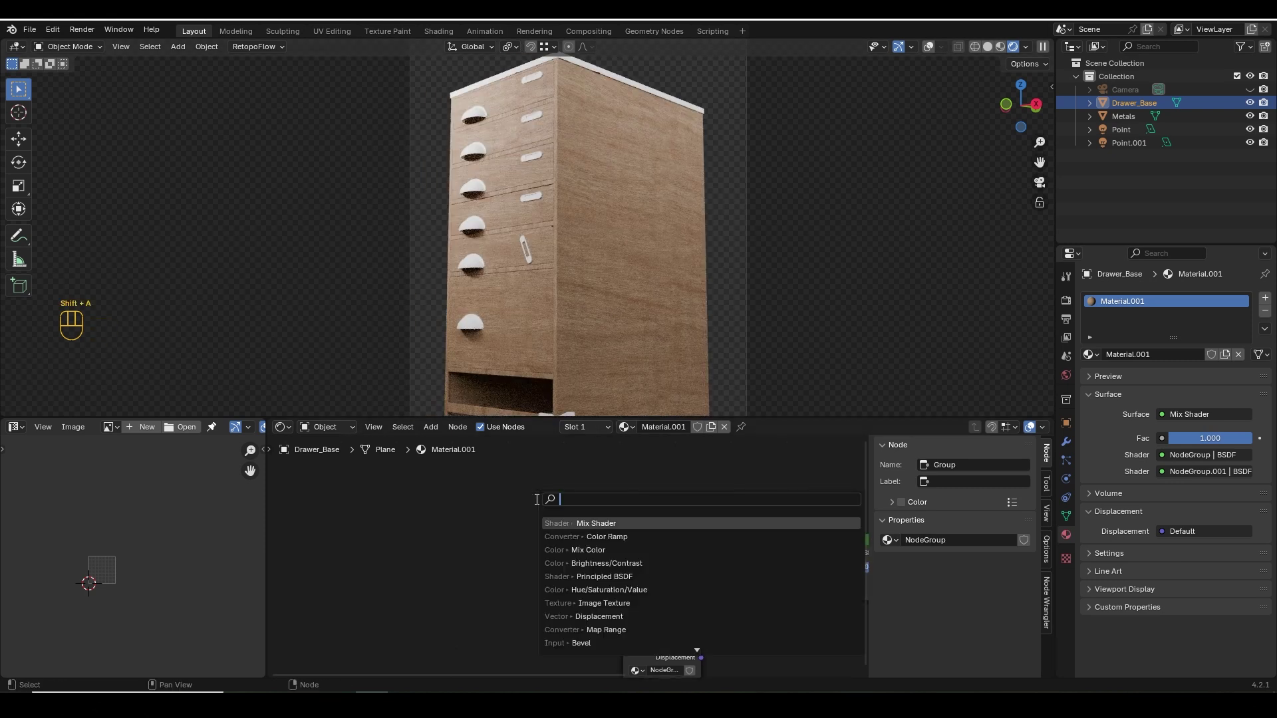
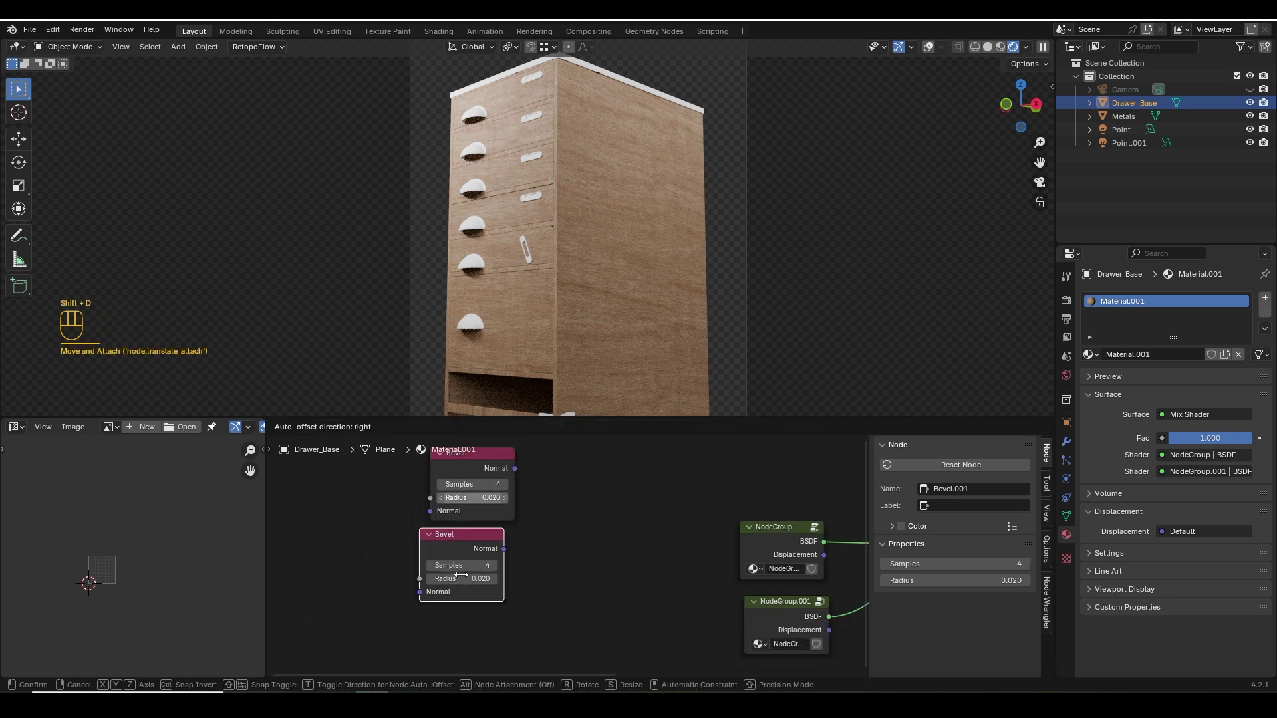
Place two Bevel nodes with radii 0.02 and 0.
{"action": "left_click", "coordinate": [91, 580]}
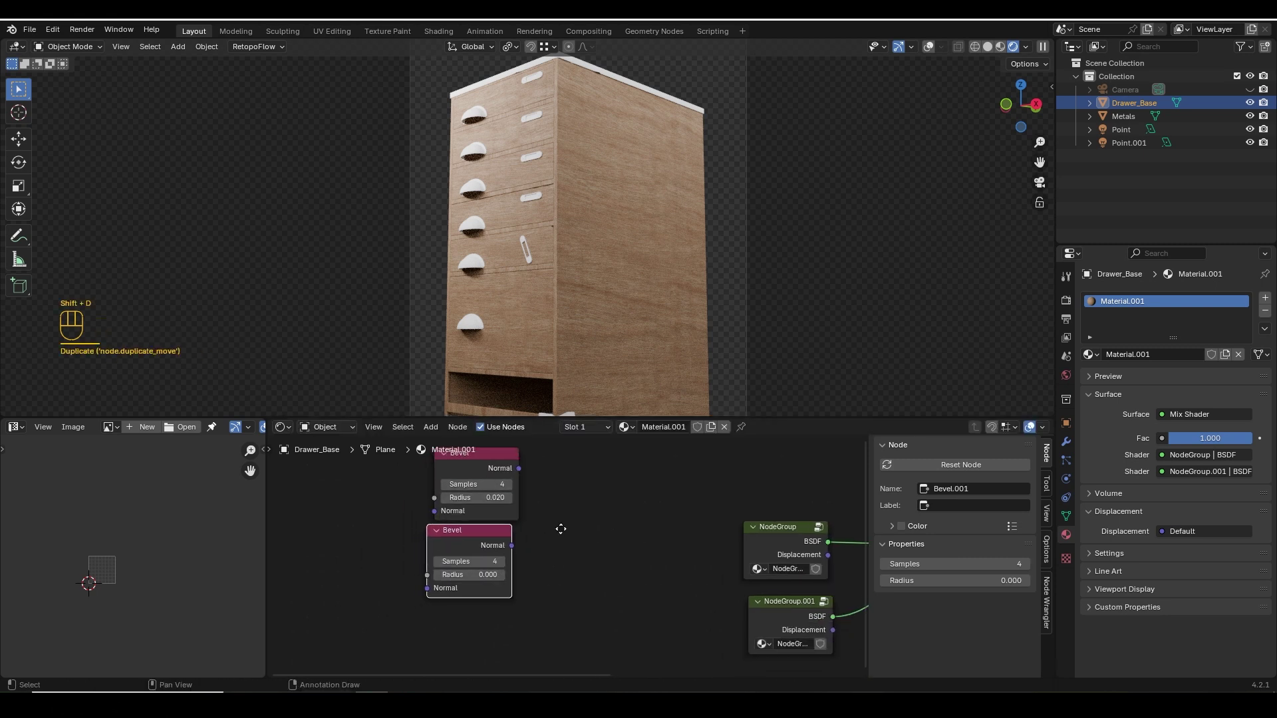
{"action": "left_click", "coordinate": [580, 544]}
{"action": "left_click", "coordinate": [548, 489]}
{"action": "key", "text": "shift+a"}
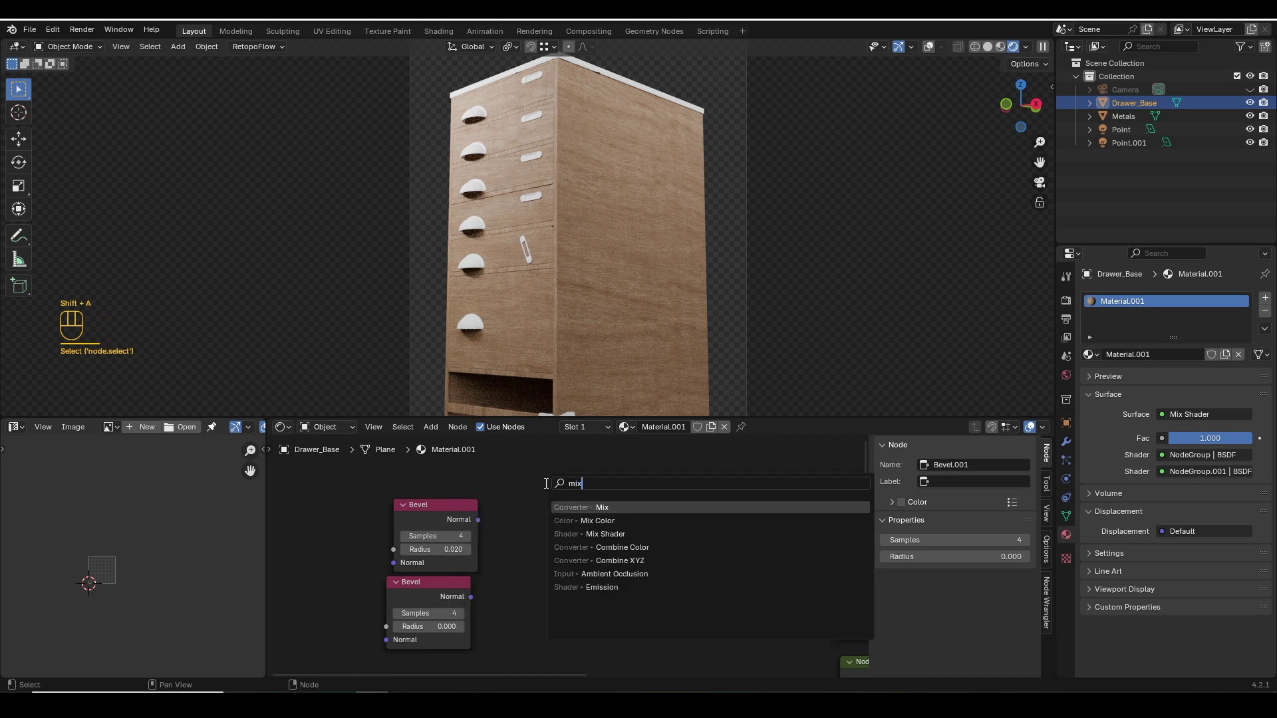
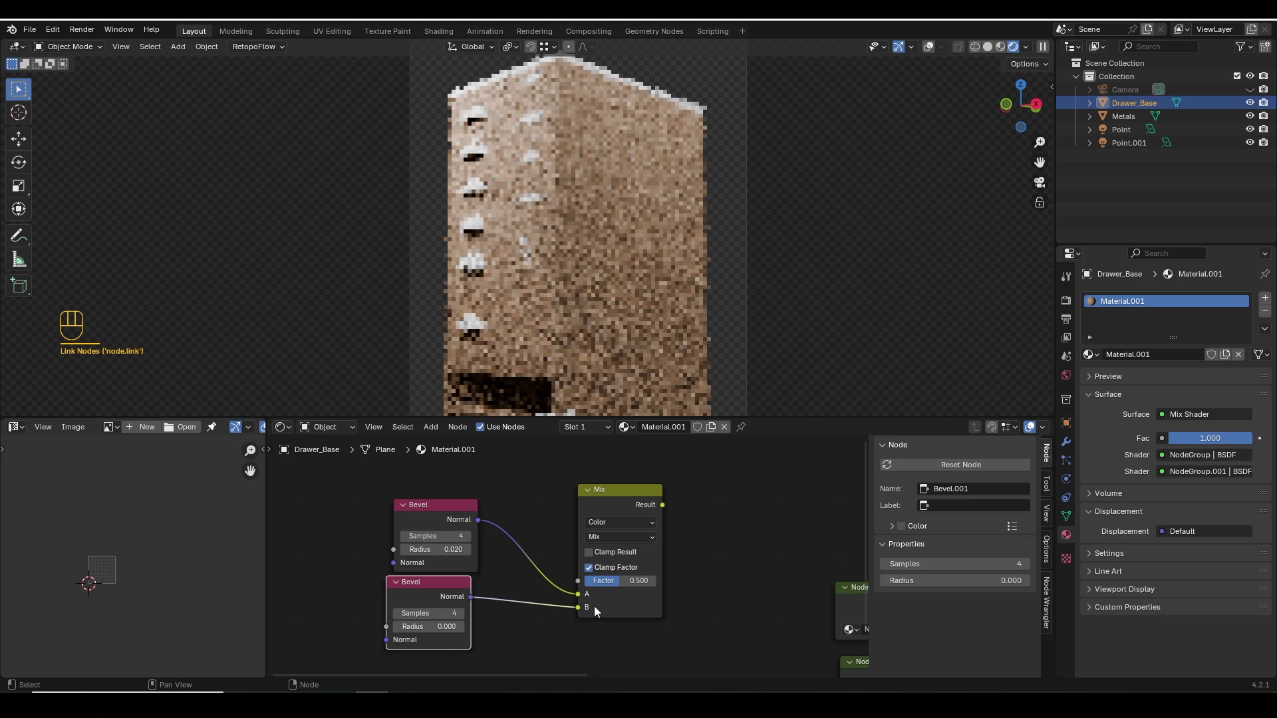
Subtract the two bevel normals in a Mix node and preview the edge mask on the cabinet.
{"action": "left_click", "coordinate": [617, 590]}
{"action": "left_click_drag", "start_coordinate": [615, 545], "coordinate": [707, 463]}
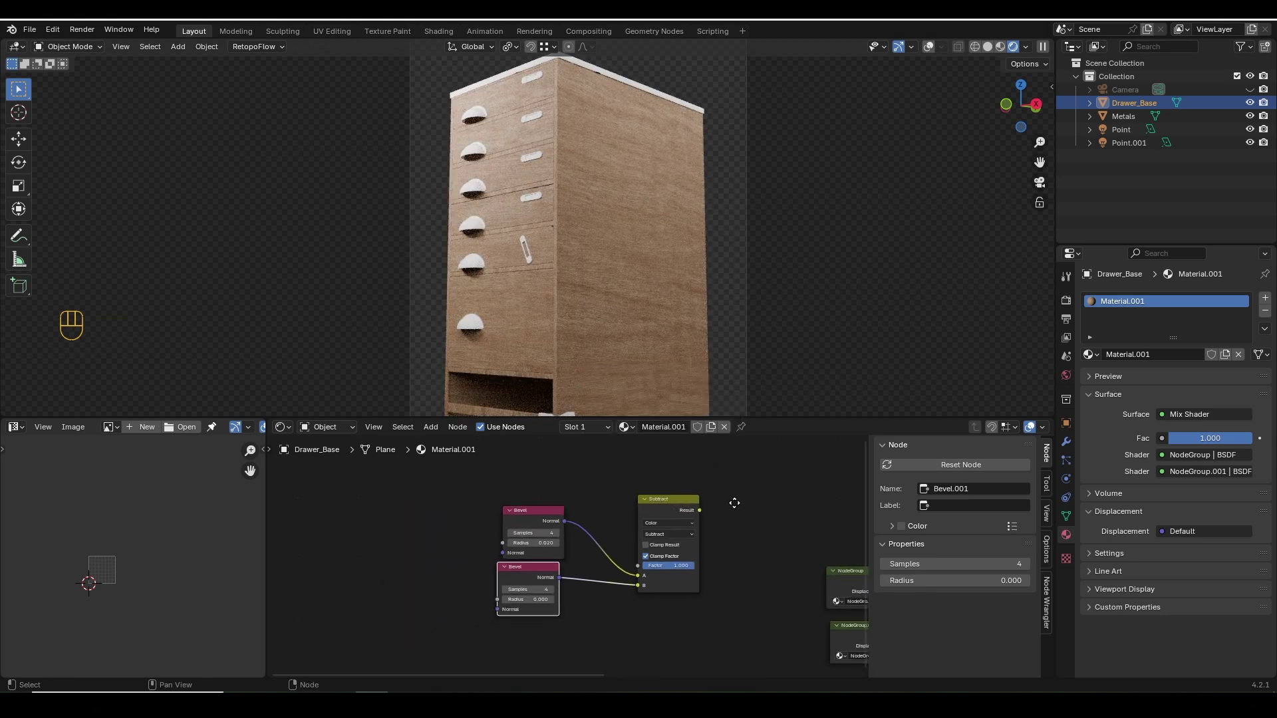
{"action": "left_click", "coordinate": [677, 515]}
{"action": "left_click", "coordinate": [653, 480]}
{"action": "left_click_drag", "start_coordinate": [523, 524], "coordinate": [623, 527]}
{"action": "left_click_drag", "start_coordinate": [656, 519], "coordinate": [566, 355]}
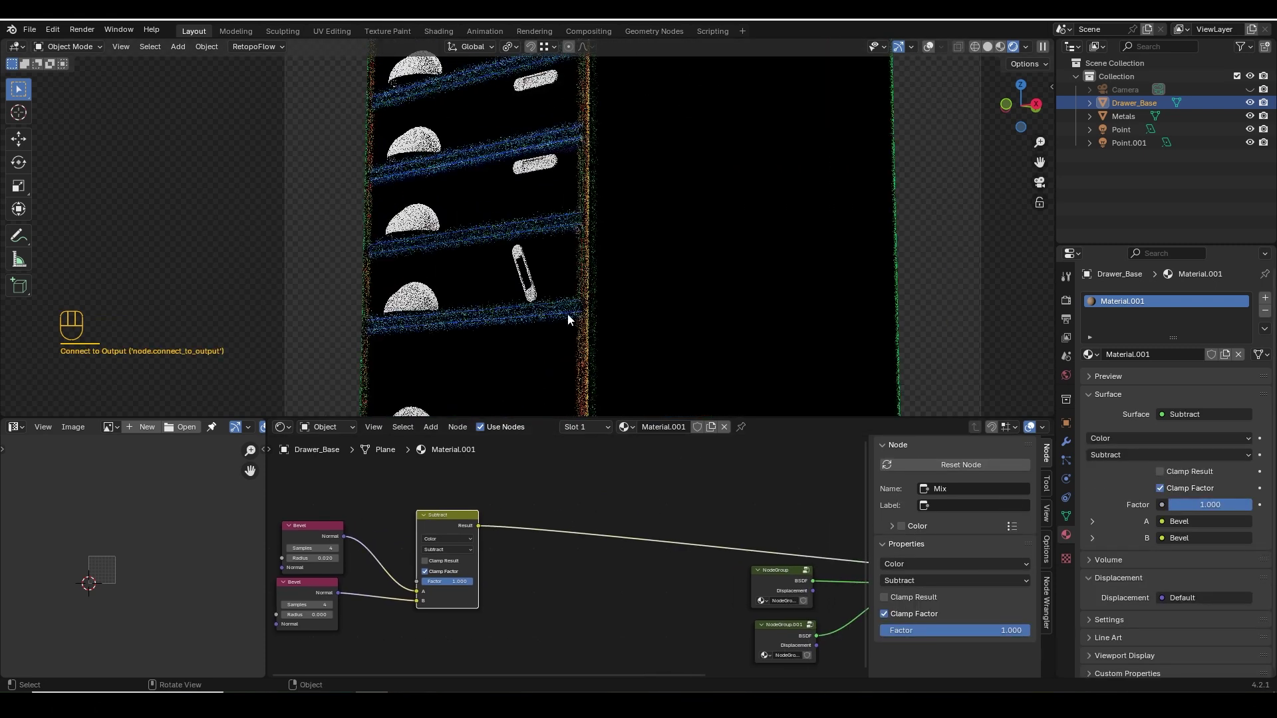
{"action": "key", "text": "shift+a"}
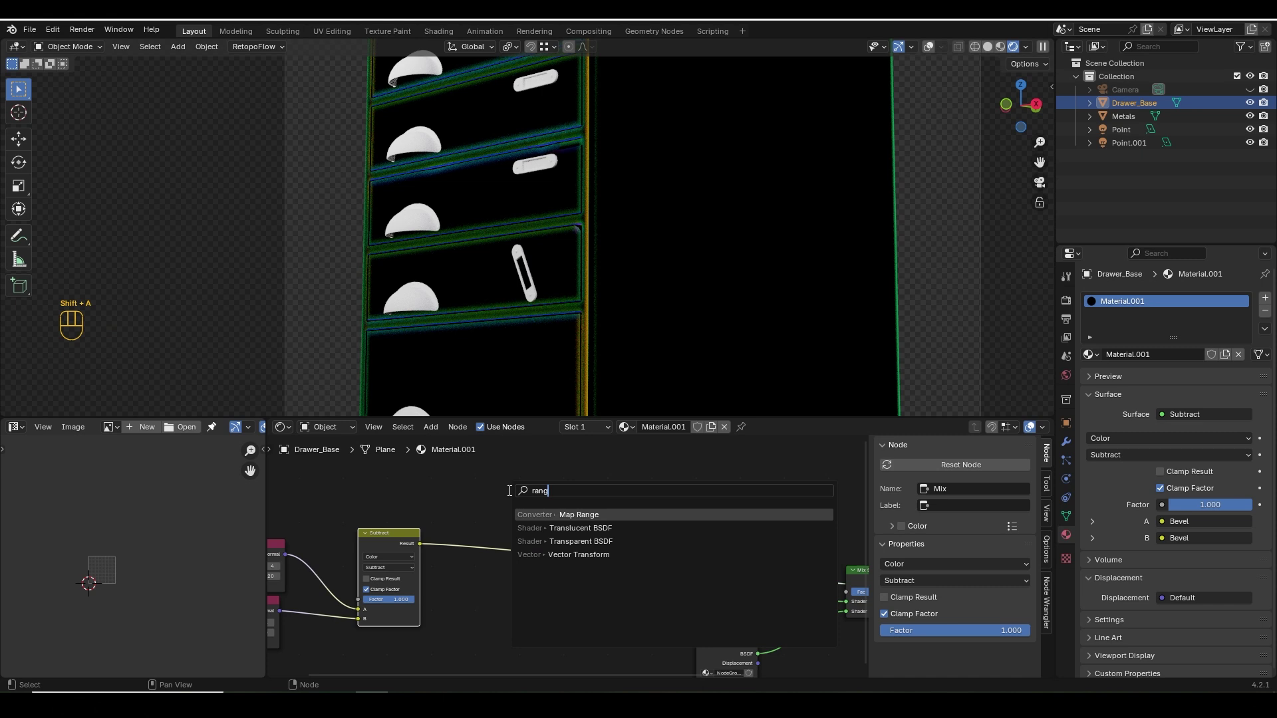
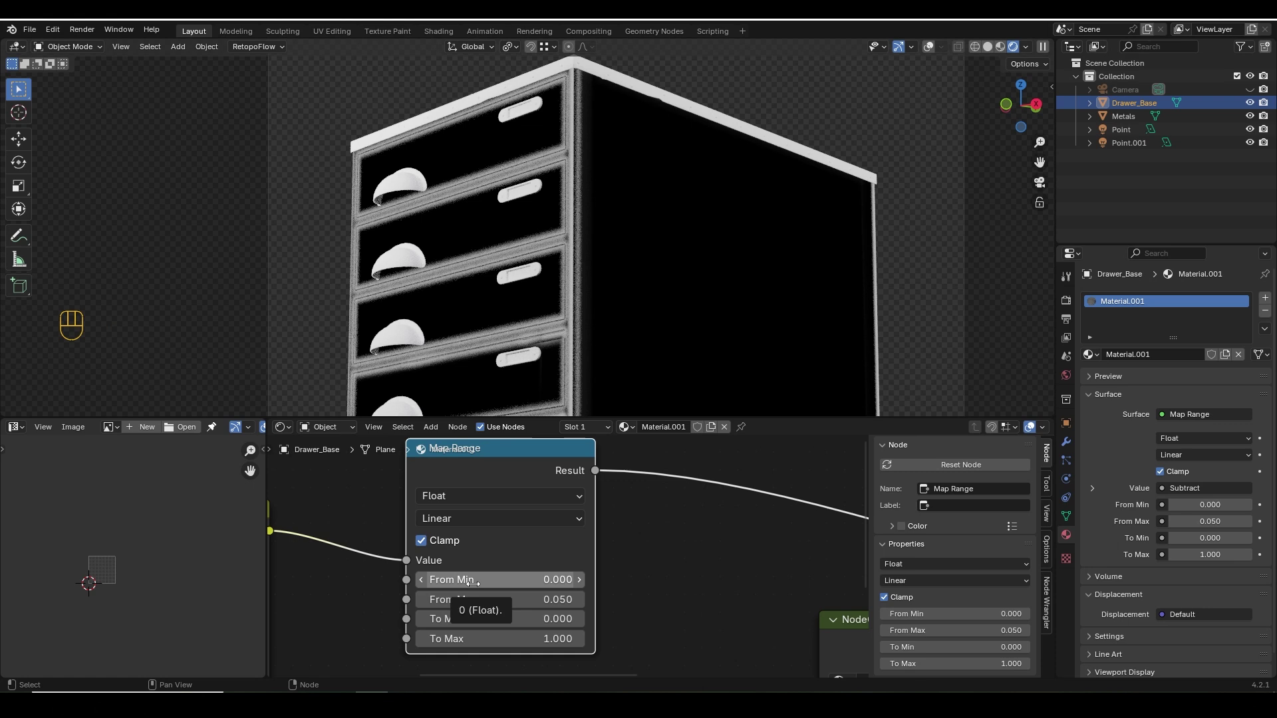
Remap the subtract result with Map Range, From Max 0.05, previewed as a crisp white edge mask.
{"action": "middle_click", "coordinate": [475, 586]}
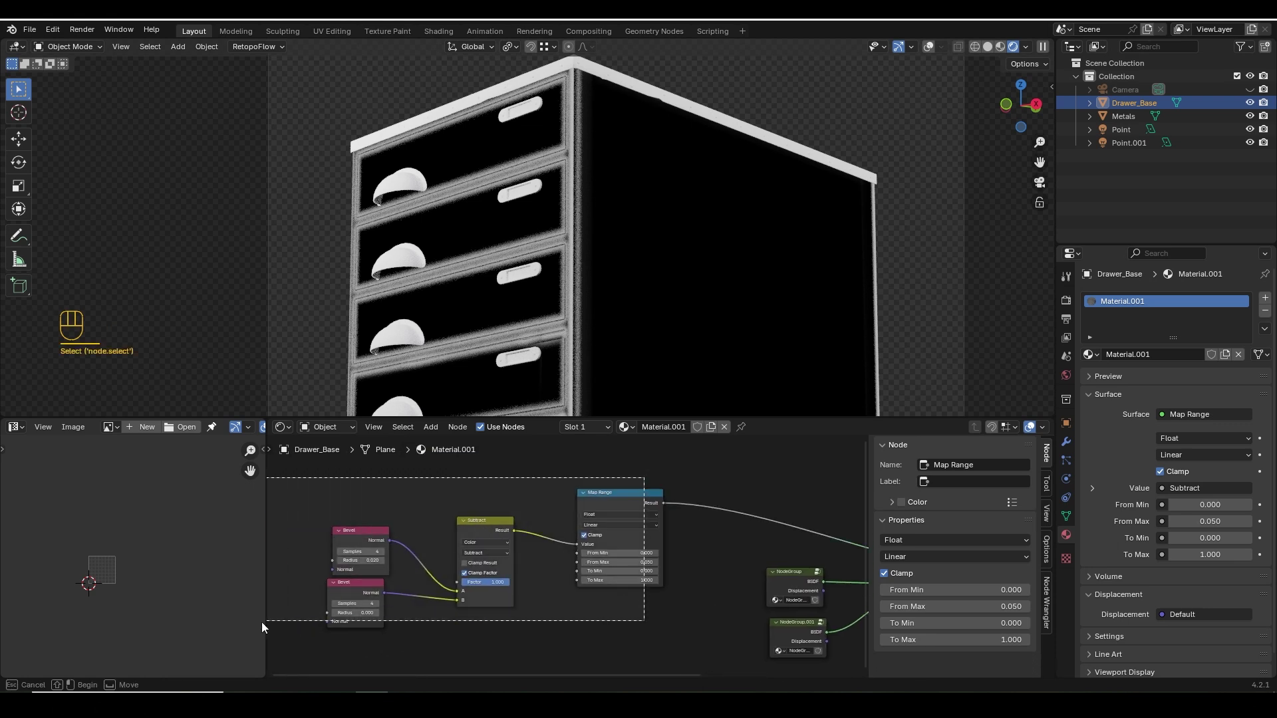
{"action": "left_click", "coordinate": [627, 515]}
{"action": "middle_click", "coordinate": [701, 578]}
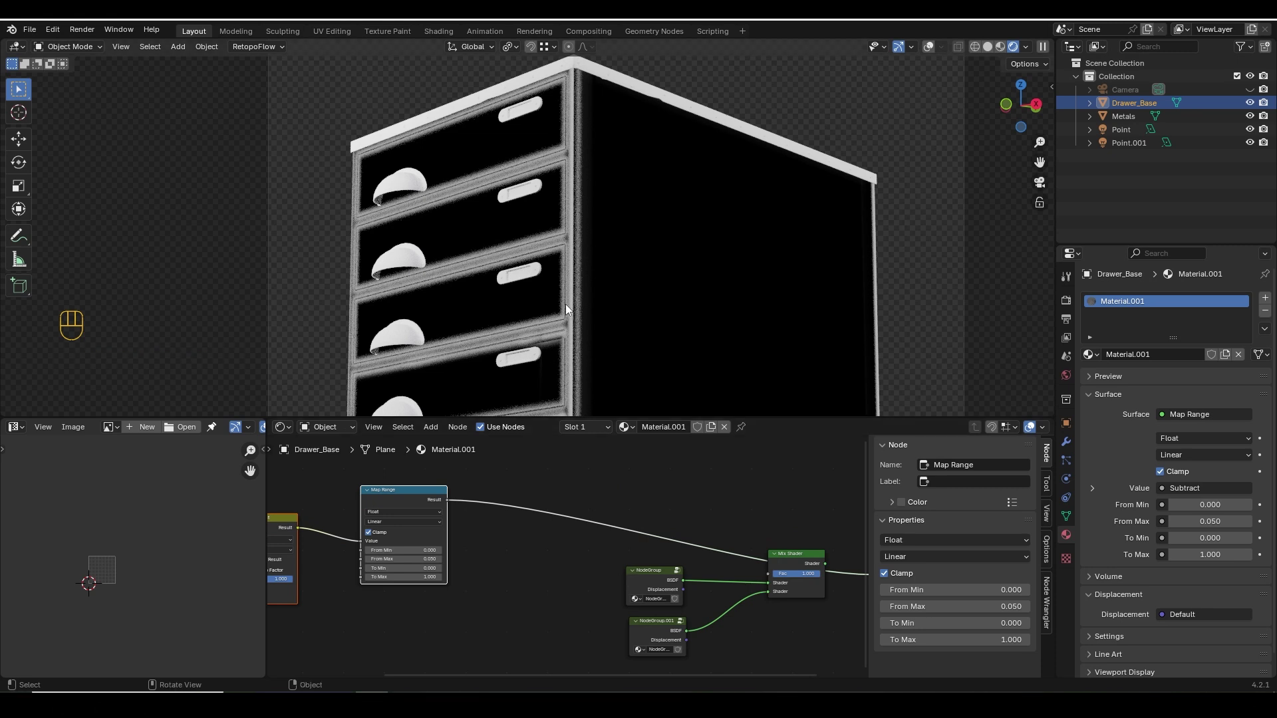
Remove the displacement link from the output and add the Mad_Imperfections_08 image texture.
{"action": "middle_click", "coordinate": [670, 547]}
{"action": "left_click", "coordinate": [621, 545]}
{"action": "left_click_drag", "start_coordinate": [444, 637], "coordinate": [513, 617]}
{"action": "left_click", "coordinate": [725, 571]}
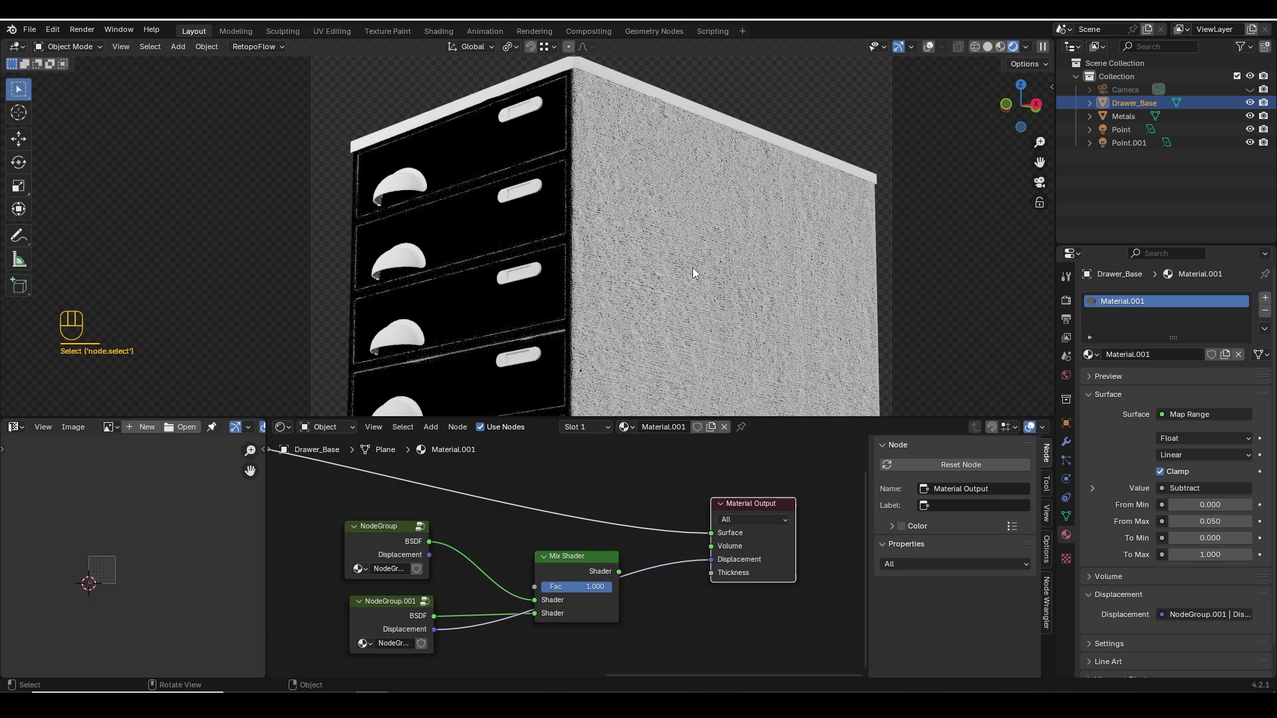
{"action": "left_click_drag", "start_coordinate": [678, 336], "coordinate": [671, 272]}
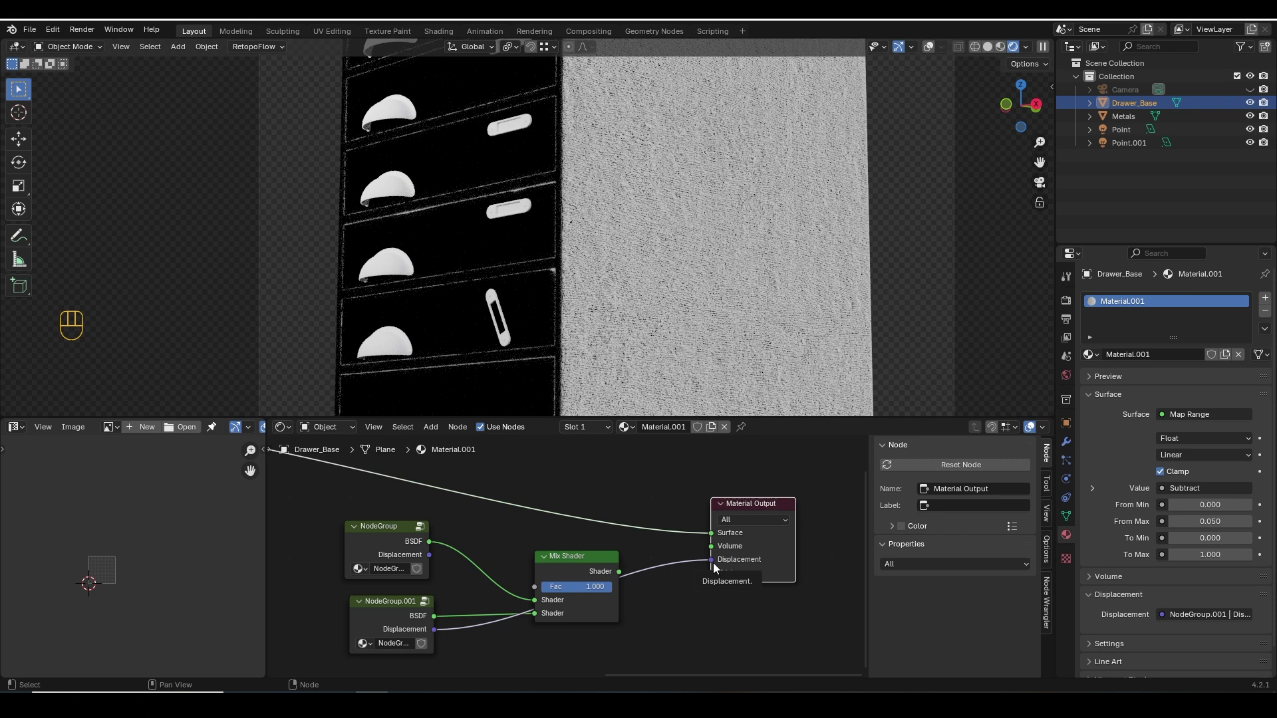
{"action": "left_click", "coordinate": [683, 585]}
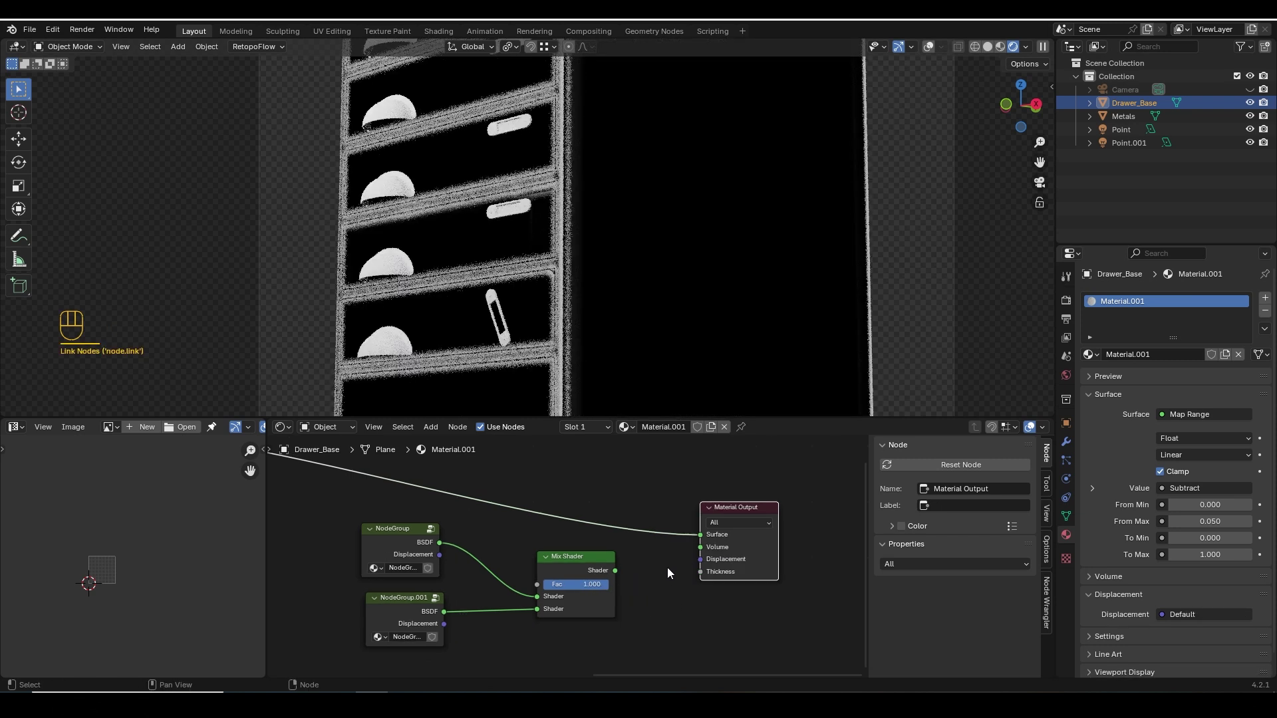
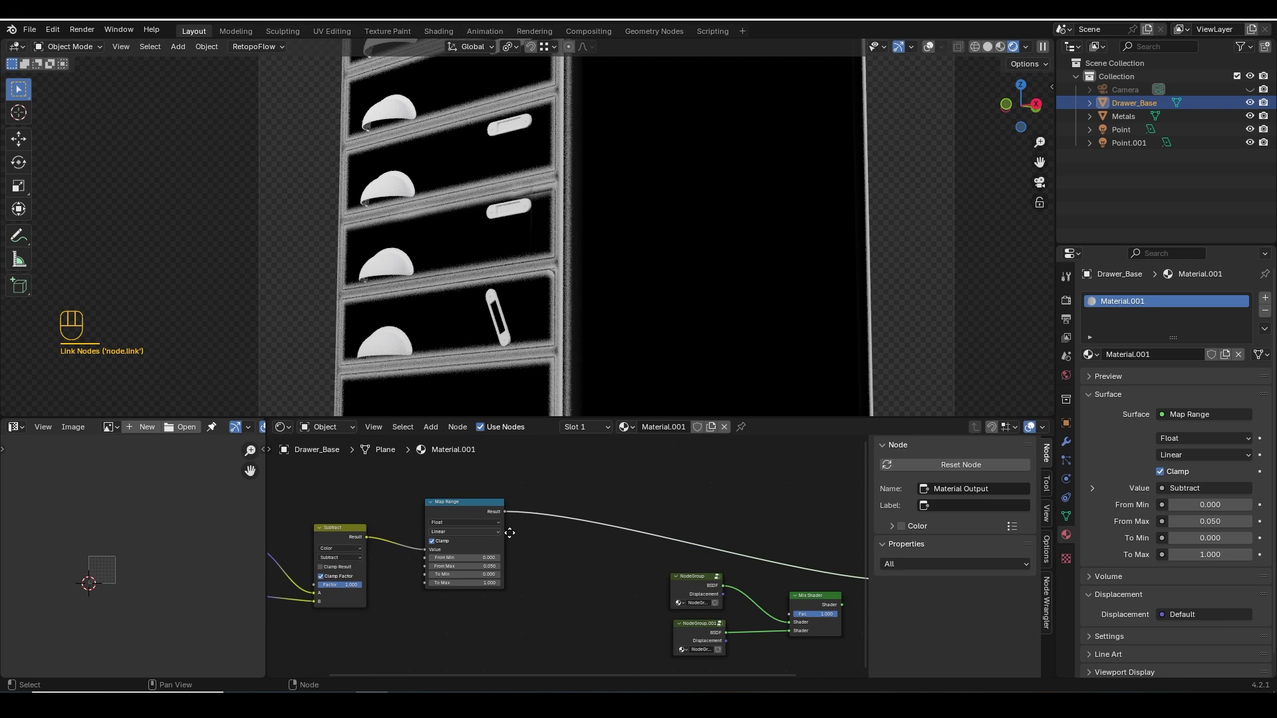
{"action": "middle_click", "coordinate": [564, 534]}
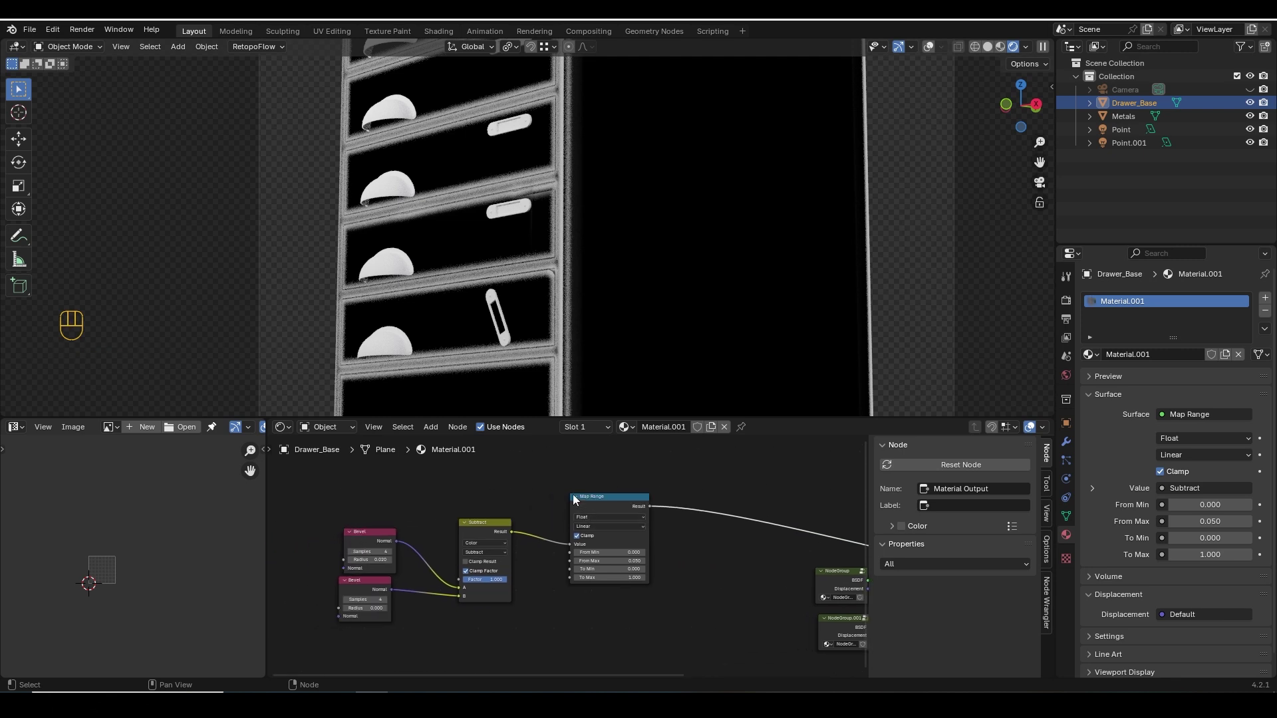
{"action": "middle_click", "coordinate": [560, 527]}
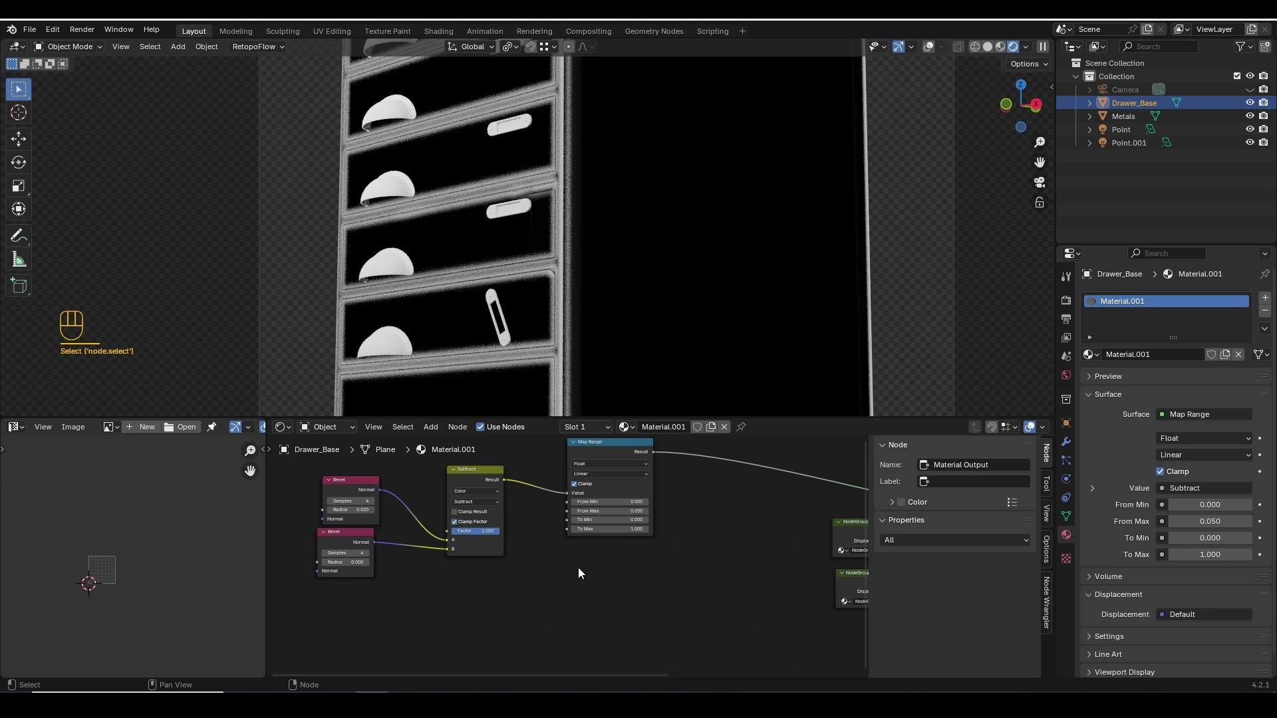
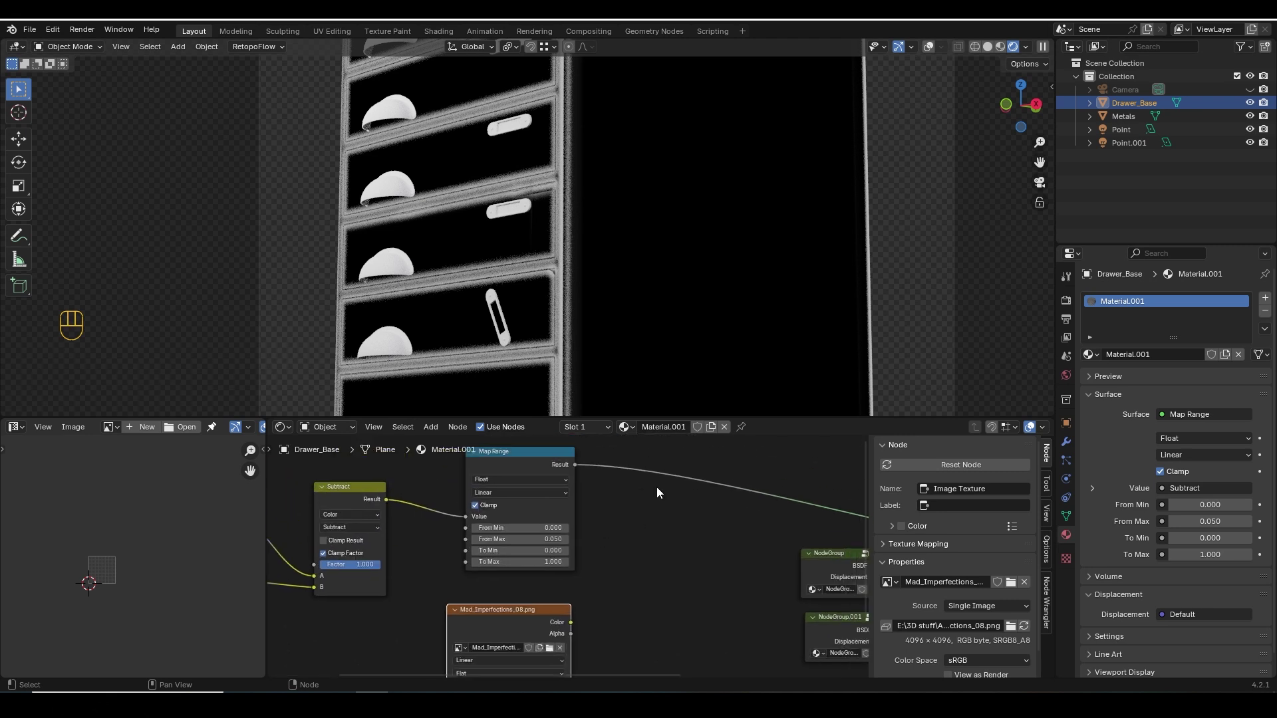
Duplicate the Subtract mix node and switch the copy to Multiply.
{"action": "left_click", "coordinate": [669, 503]}
{"action": "key", "text": "m"}
{"action": "key", "text": "i"}
{"action": "key", "text": "shift+d"}
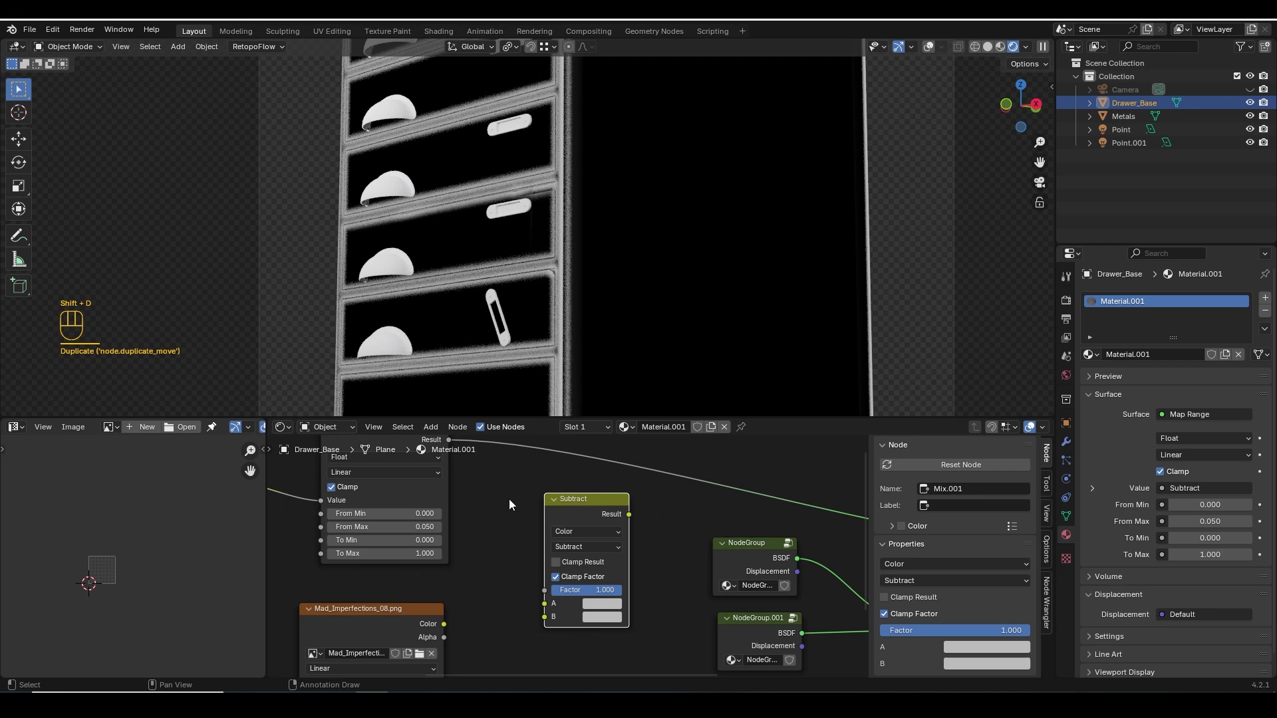
{"action": "left_click", "coordinate": [511, 503]}
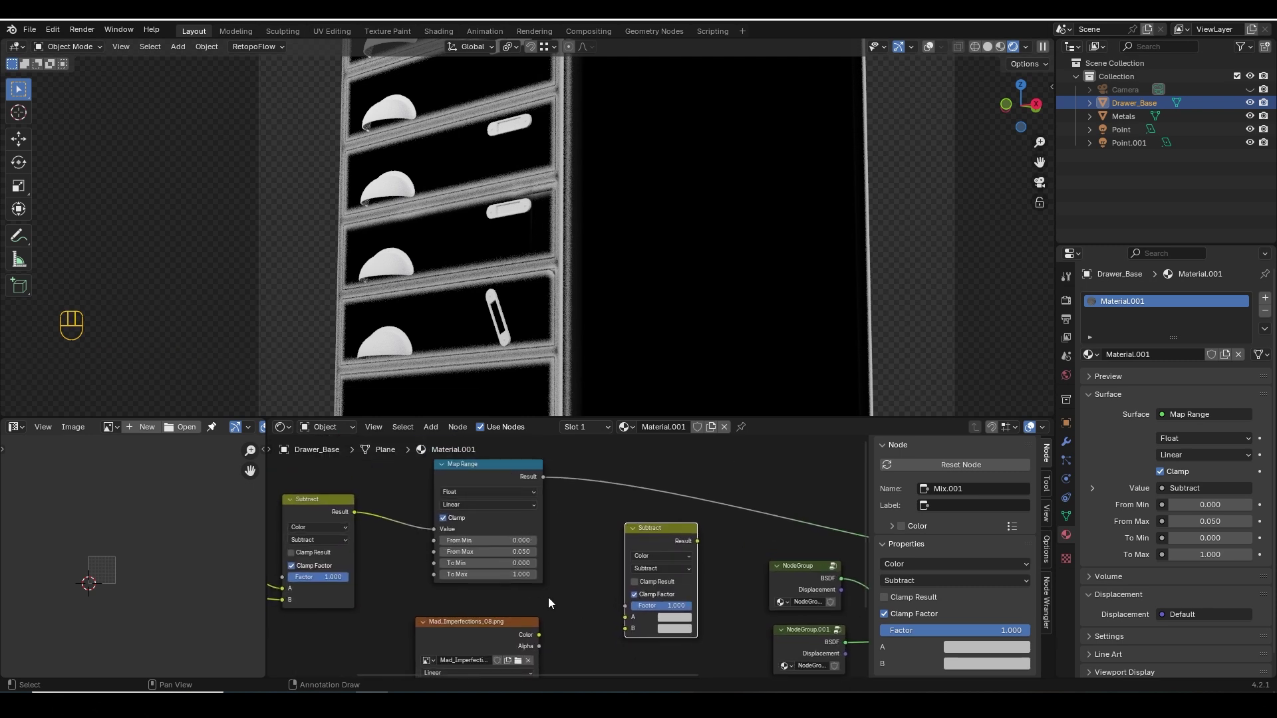
{"action": "left_click", "coordinate": [508, 638]}
{"action": "left_click", "coordinate": [519, 614]}
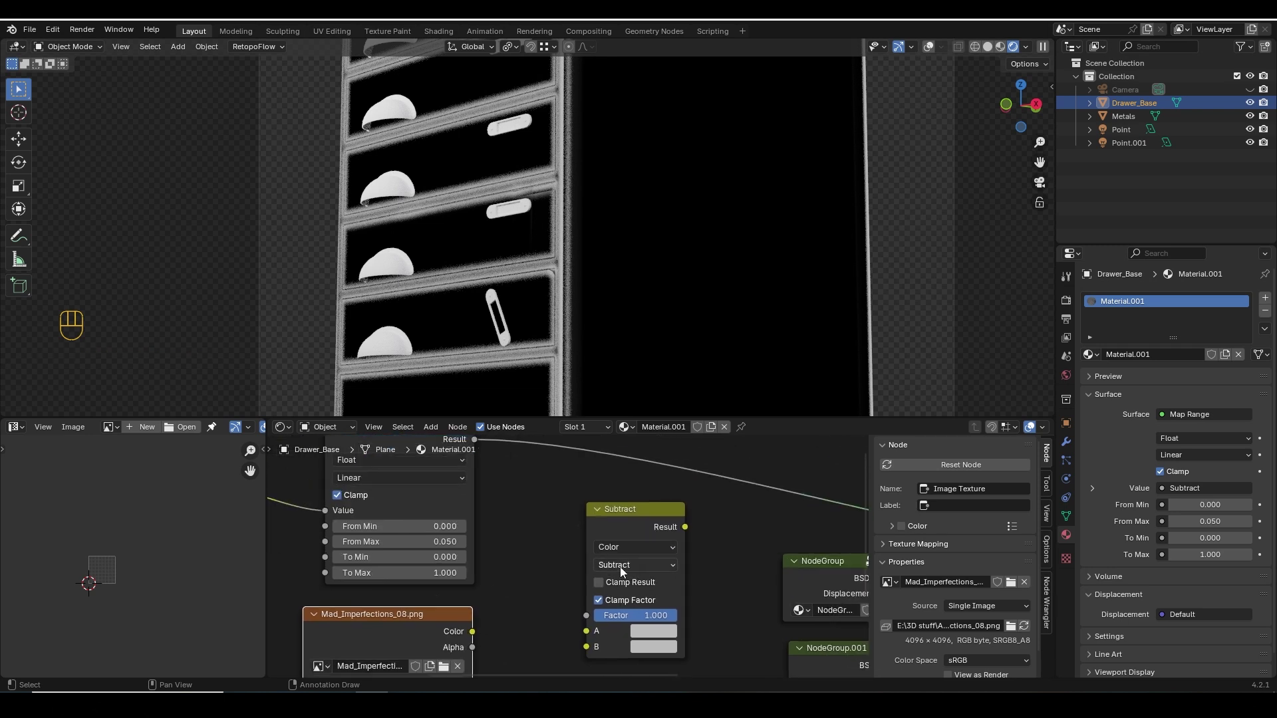
Wire the Map Range mask and imperfections image into the Multiply node and preview the chipped mask.
{"action": "left_click_drag", "start_coordinate": [638, 571], "coordinate": [611, 449]}
{"action": "left_click", "coordinate": [498, 472]}
{"action": "left_click", "coordinate": [427, 552]}
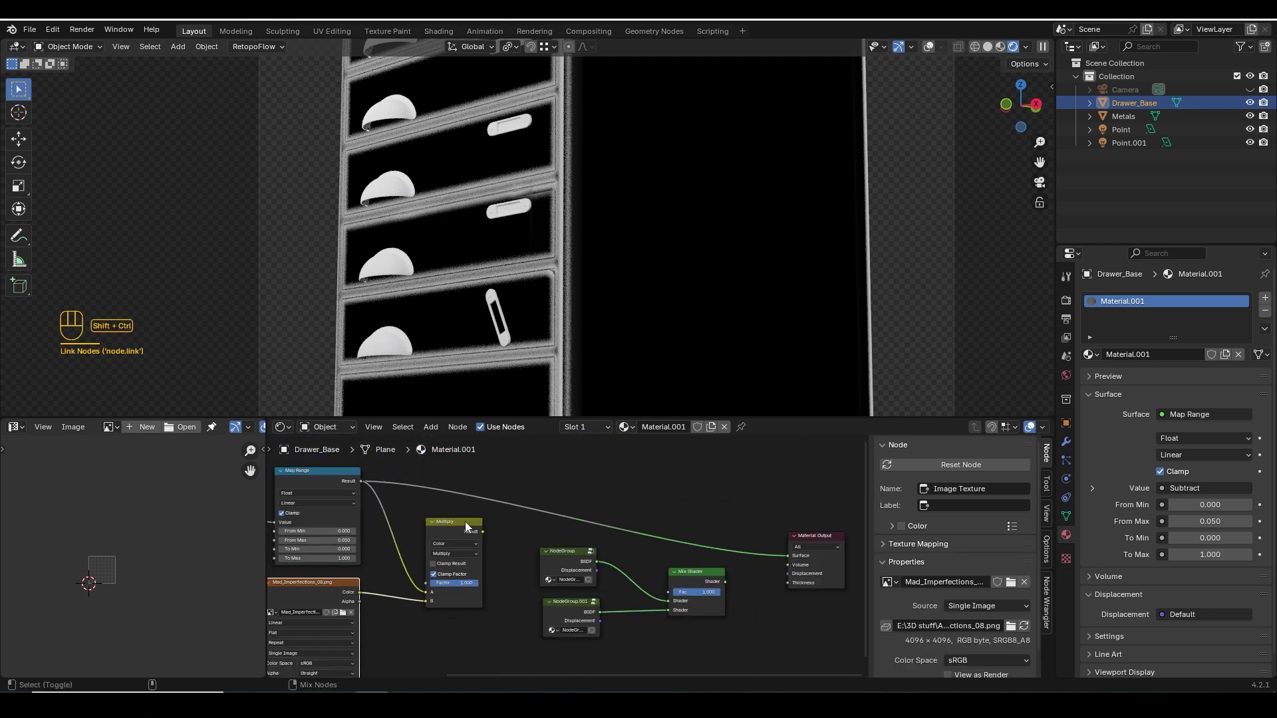
{"action": "left_click", "coordinate": [468, 527]}
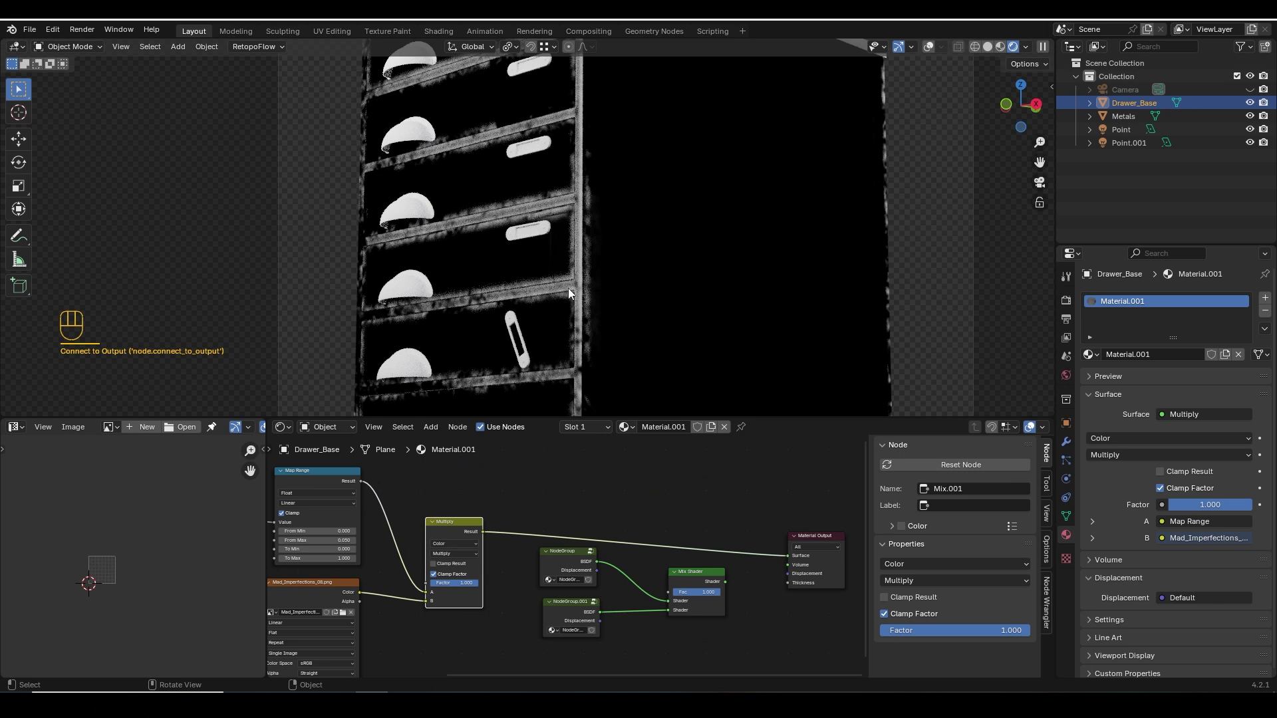
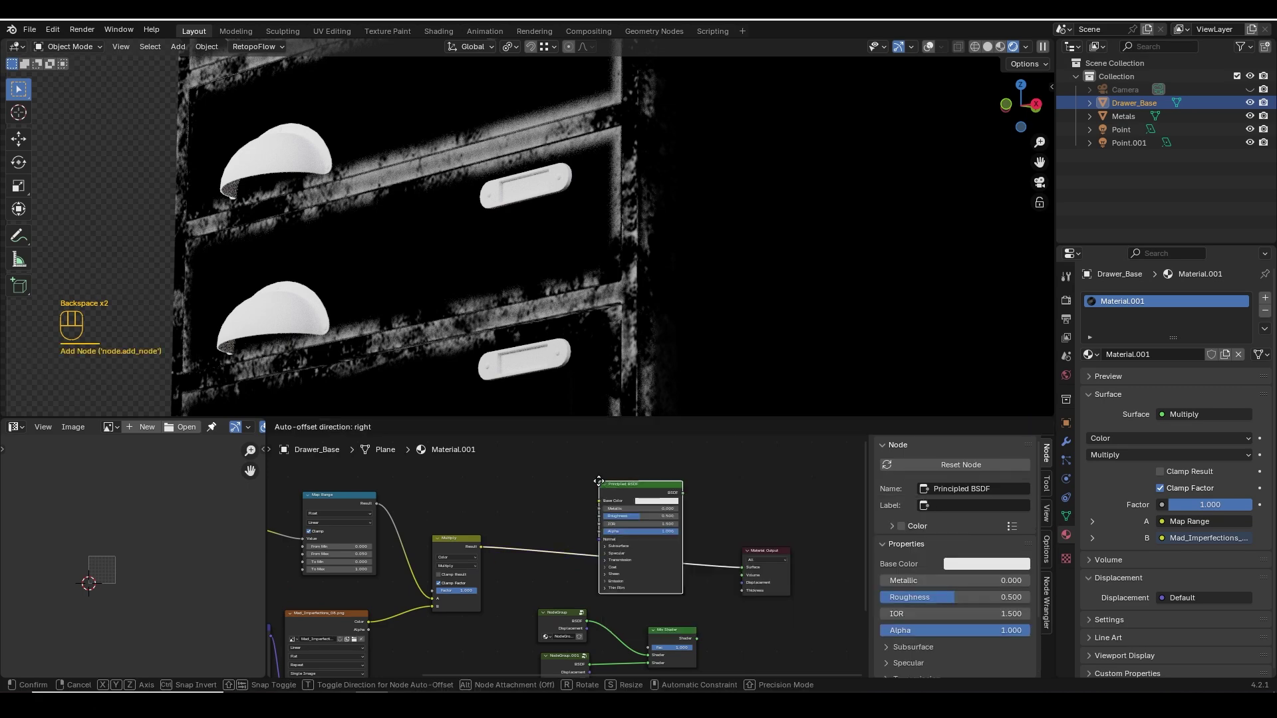
Feed the mask into a Principled BSDF with roughness 1 and add a blank 2048 px Edge_Mask_01 image node.
{"action": "left_click", "coordinate": [599, 536]}
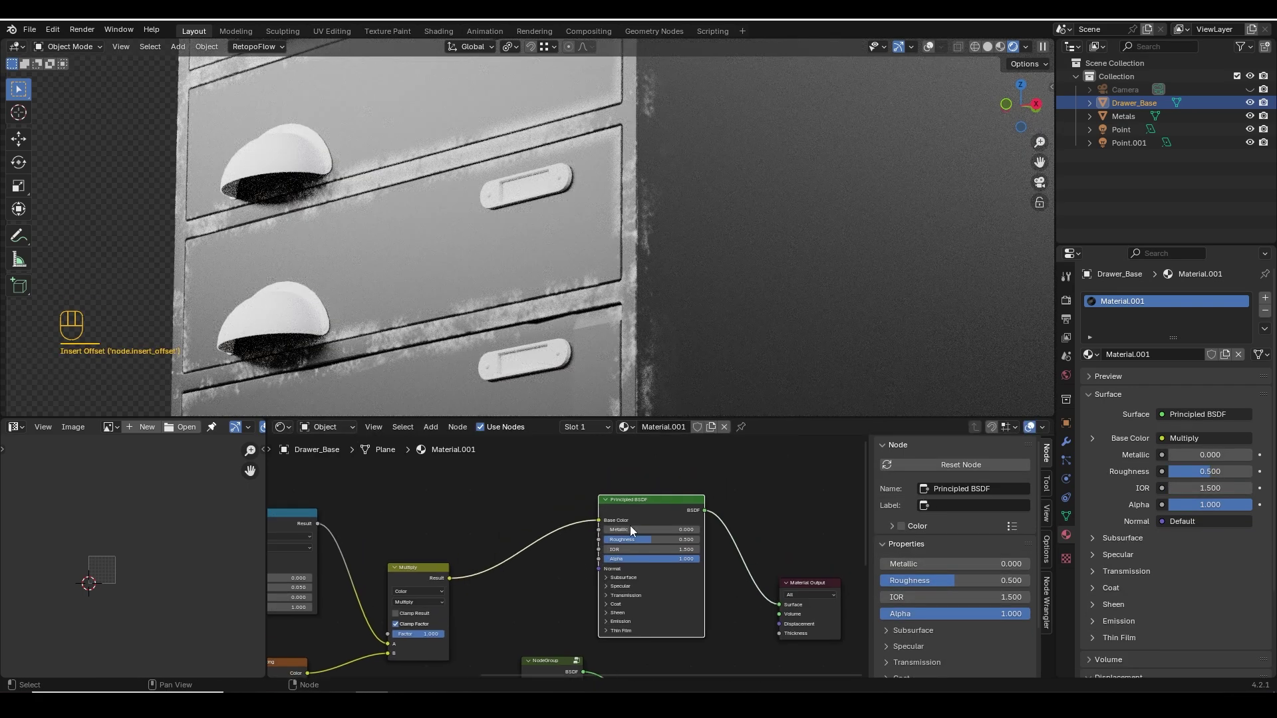
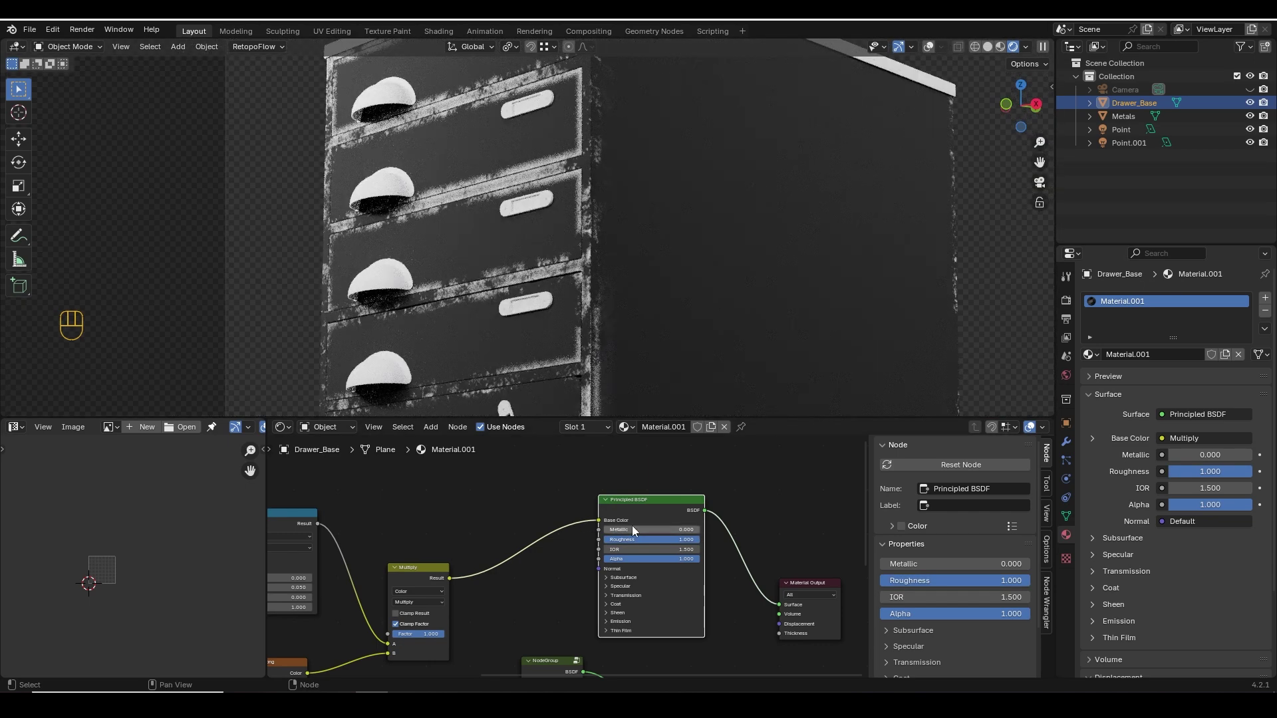
{"action": "left_click", "coordinate": [540, 516]}
{"action": "key", "text": "shift+a"}
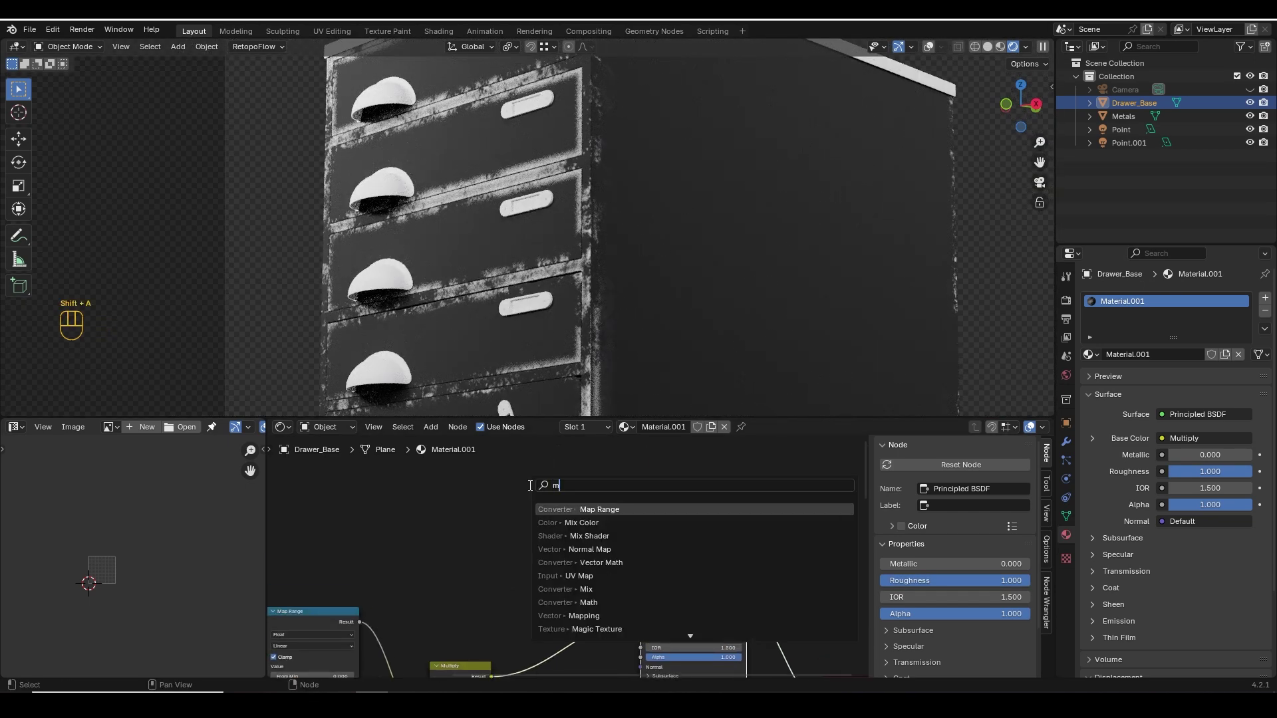
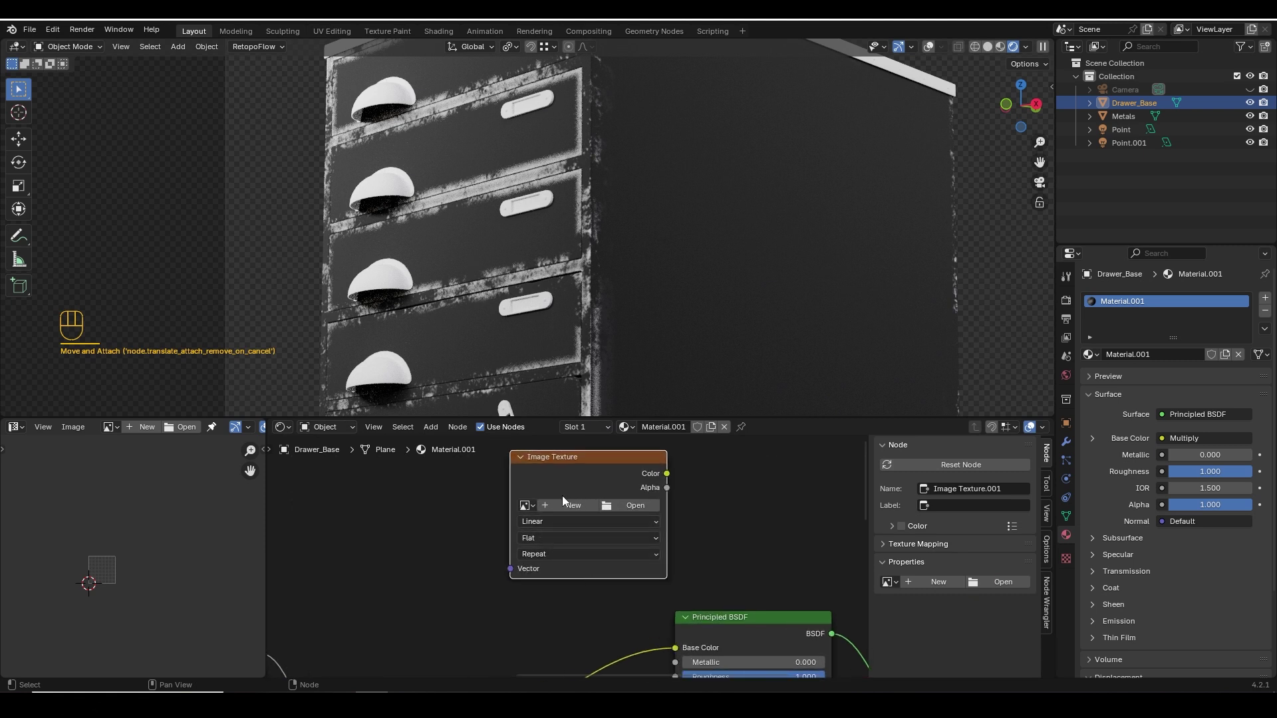
{"action": "left_click_drag", "start_coordinate": [555, 513], "coordinate": [554, 602]}
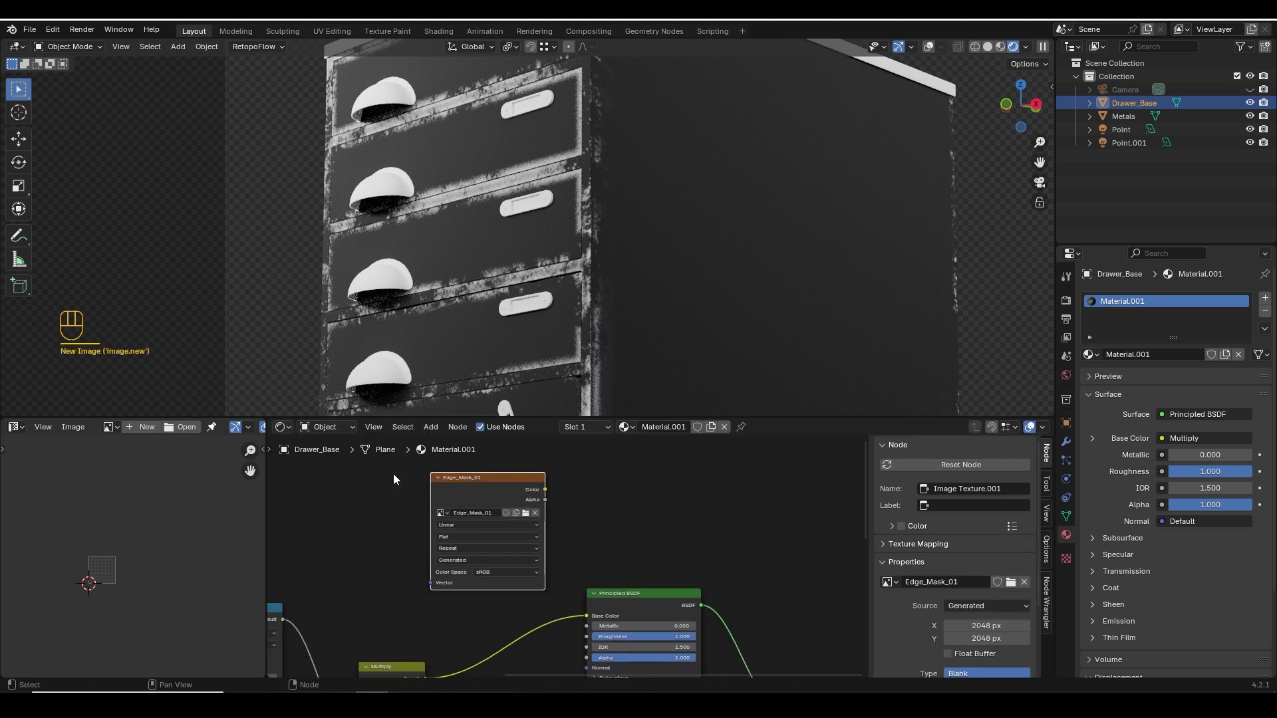
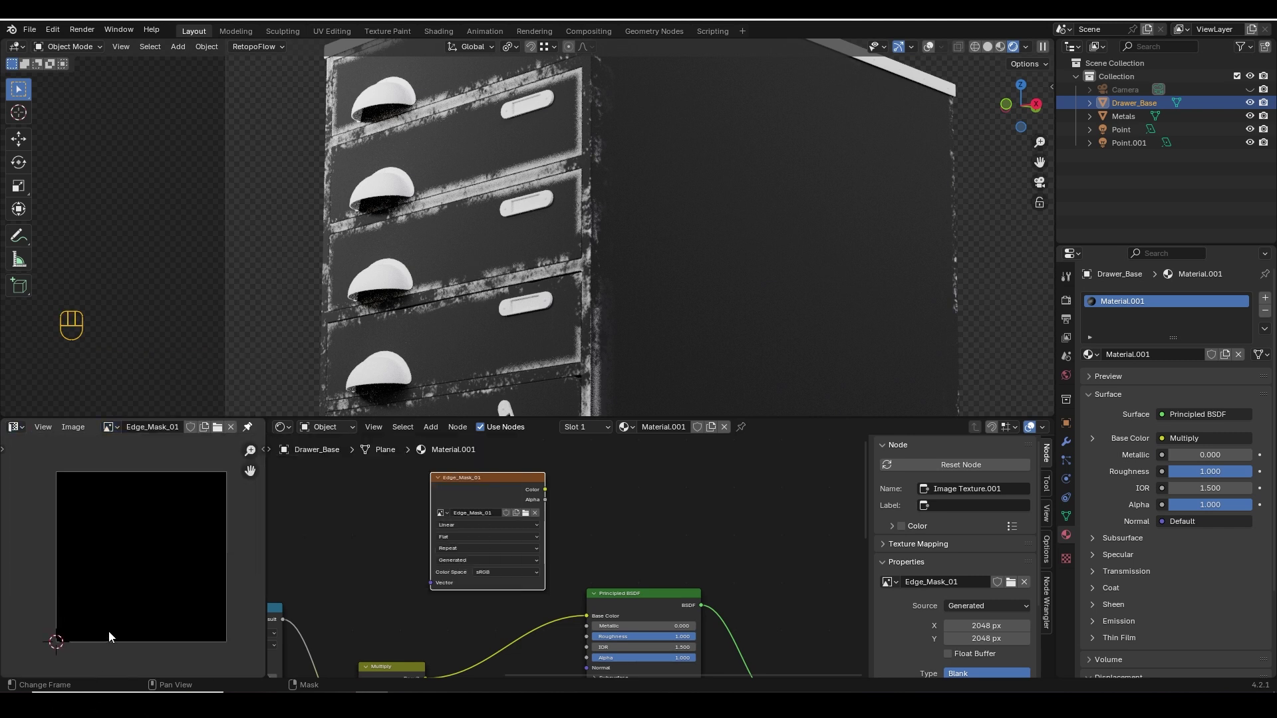
Set the bake to Diffuse, Color contribution only, with a 2 px margin.
{"action": "left_click", "coordinate": [466, 499]}
{"action": "key", "text": "z"}
{"action": "left_click", "coordinate": [1071, 304]}
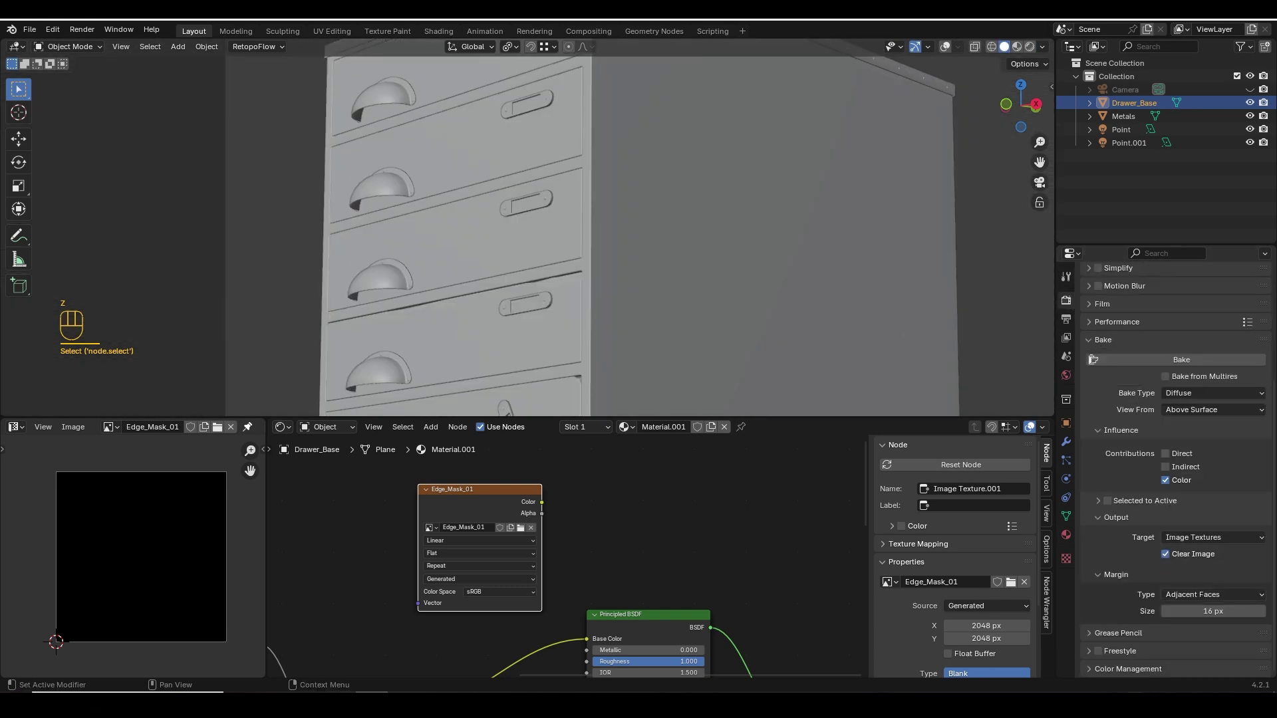
{"action": "left_click", "coordinate": [1184, 397]}
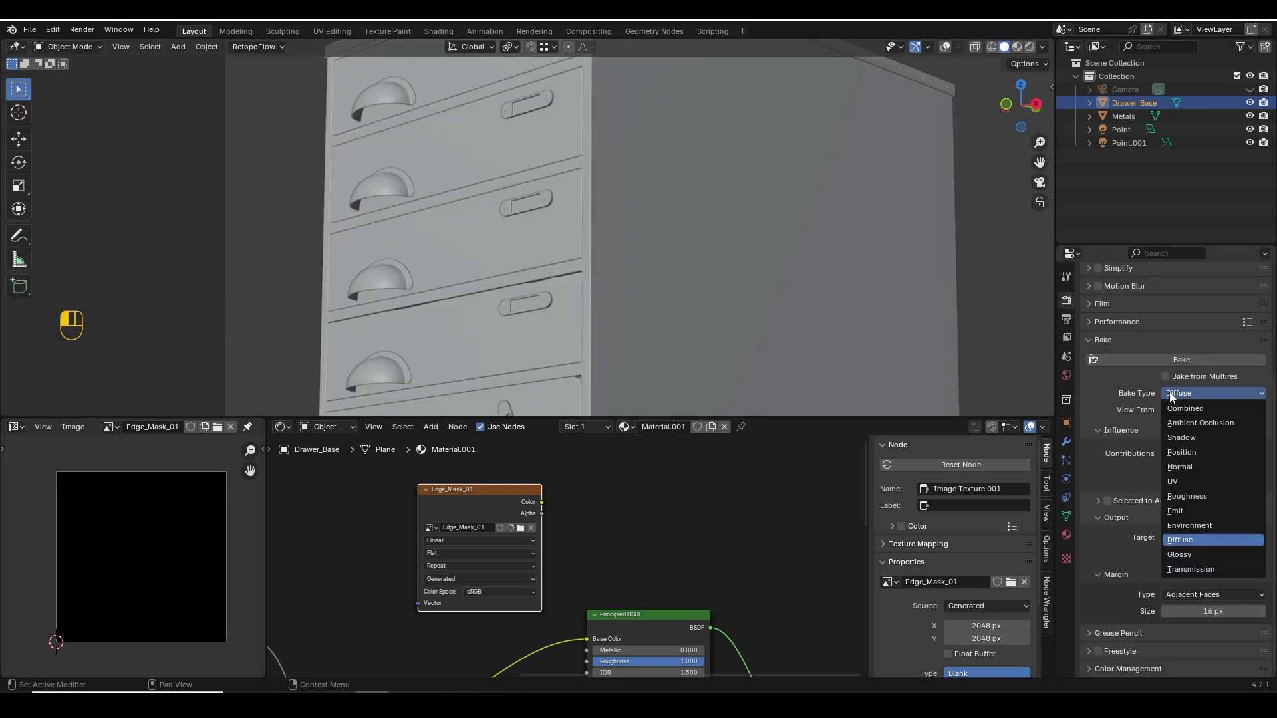
{"action": "left_click_drag", "start_coordinate": [1192, 405], "coordinate": [1192, 544]}
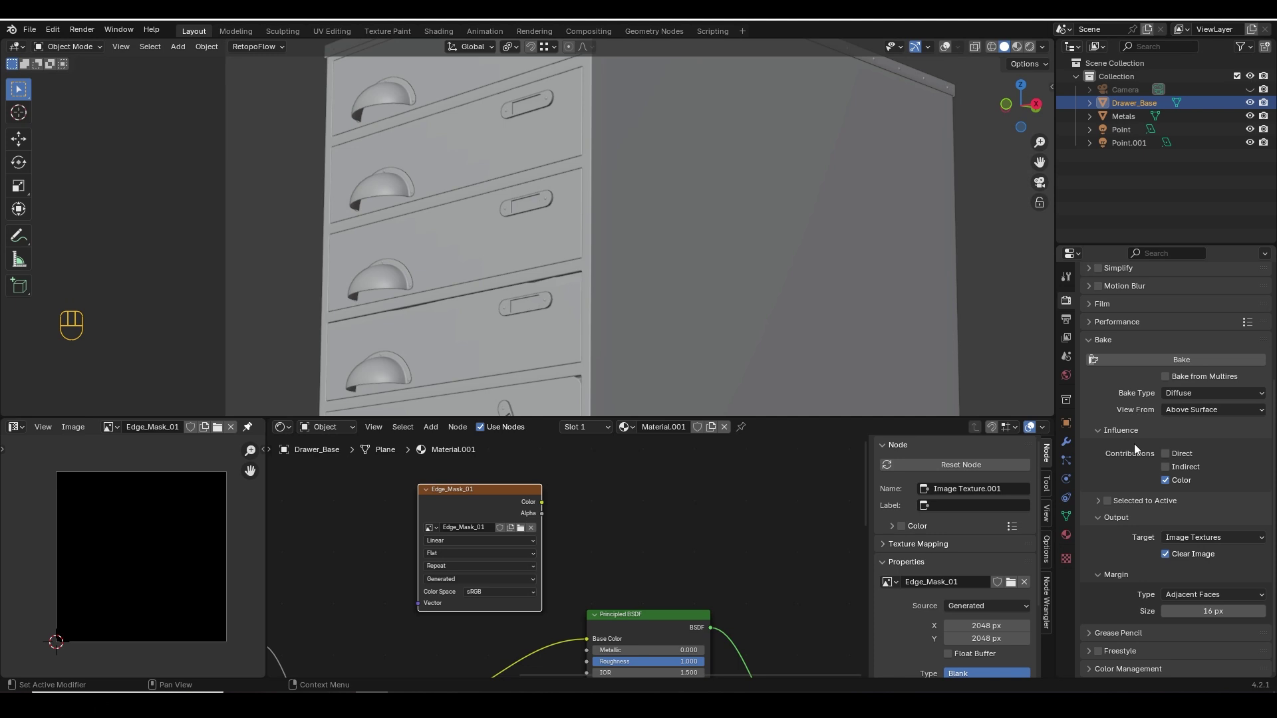
{"action": "left_click", "coordinate": [1168, 455]}
{"action": "left_click", "coordinate": [1180, 469]}
{"action": "left_click", "coordinate": [1180, 459]}
Bake the edge mask into Edge_Mask_01 and return to the material preview on the cabinet.
{"action": "left_click", "coordinate": [1178, 472]}
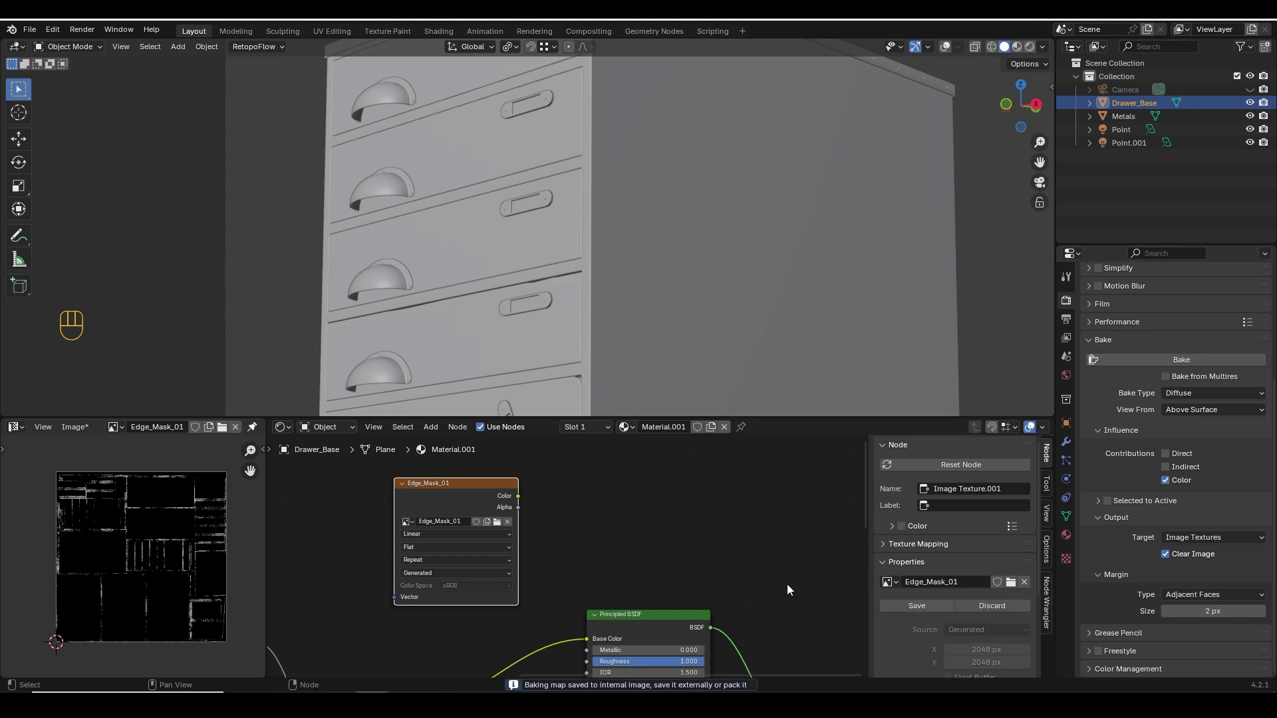
{"action": "left_click", "coordinate": [538, 524]}
{"action": "key", "text": "z"}
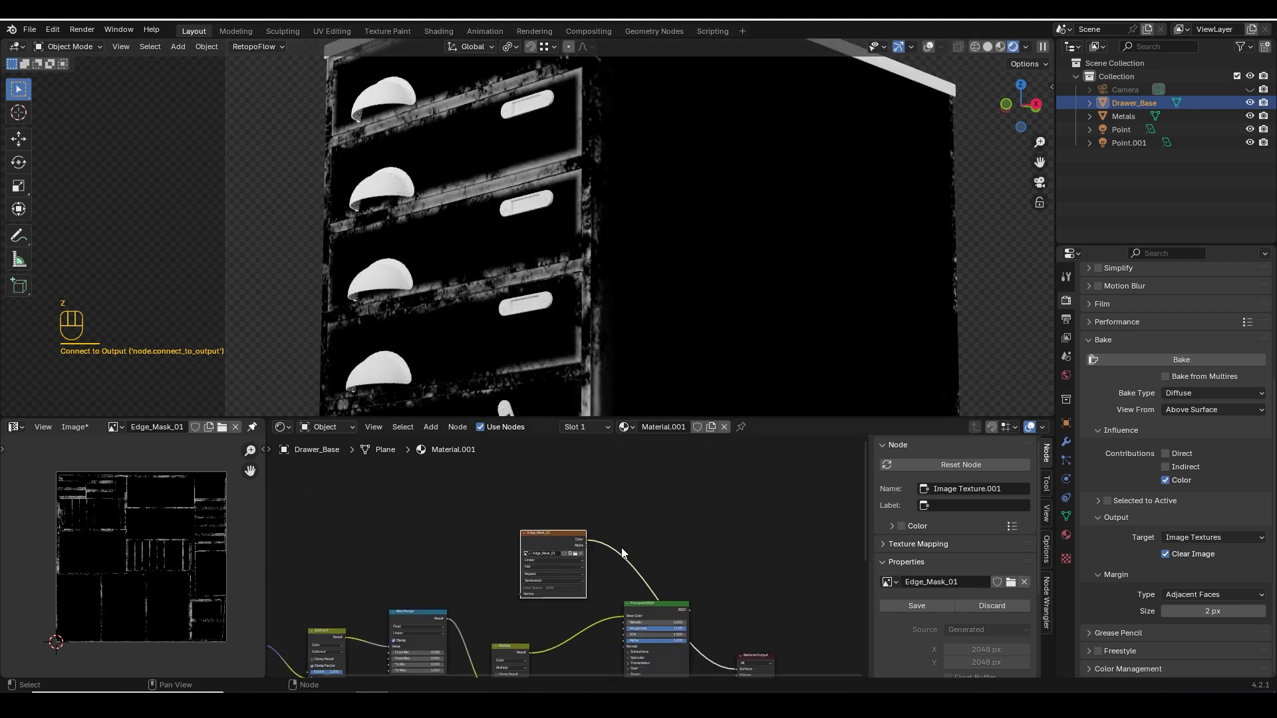
Remove the old factor link and reconnect the mixed wood shader to the material output.
{"action": "left_click", "coordinate": [595, 603]}
{"action": "left_click_drag", "start_coordinate": [675, 509], "coordinate": [564, 562]}
{"action": "key", "text": "x"}
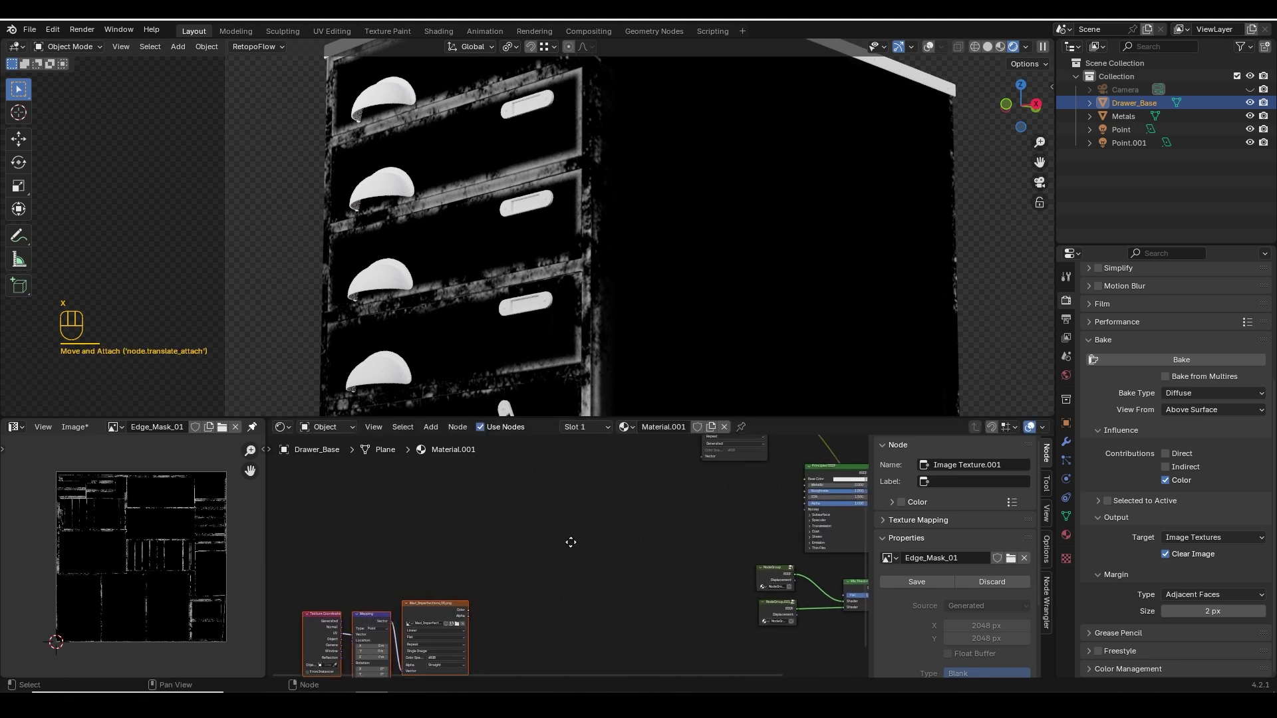
{"action": "left_click", "coordinate": [670, 484]}
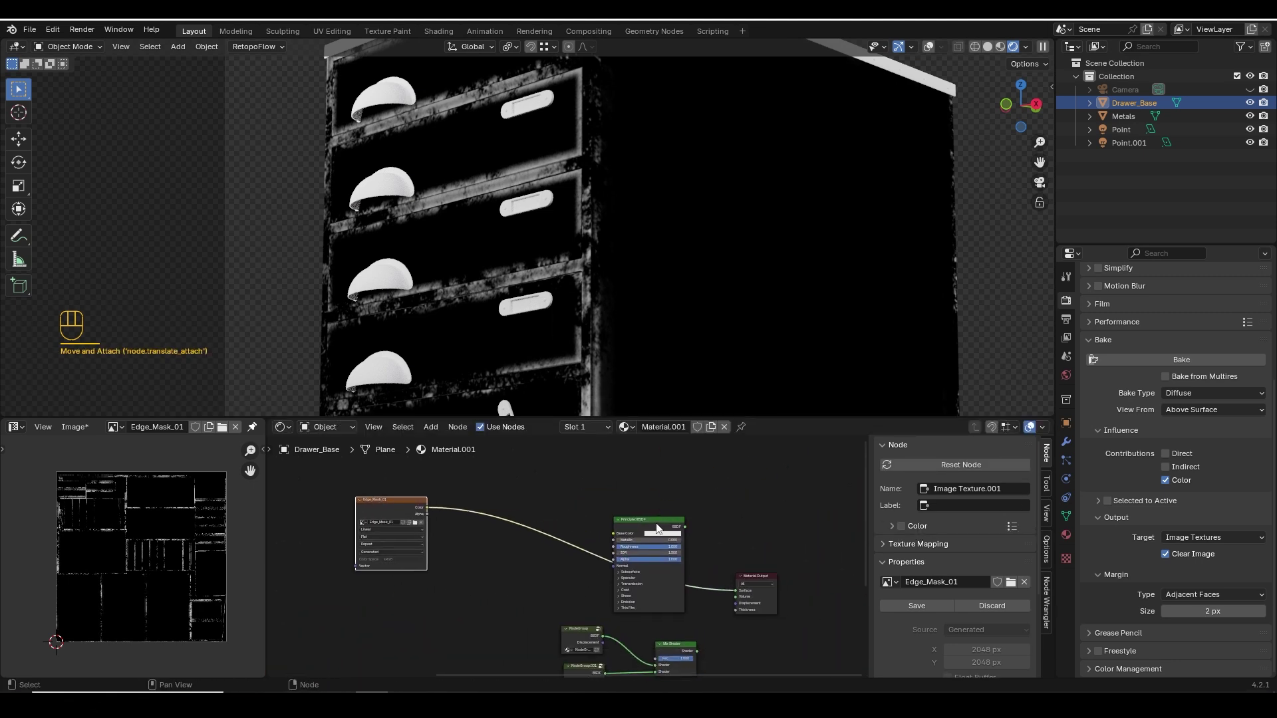
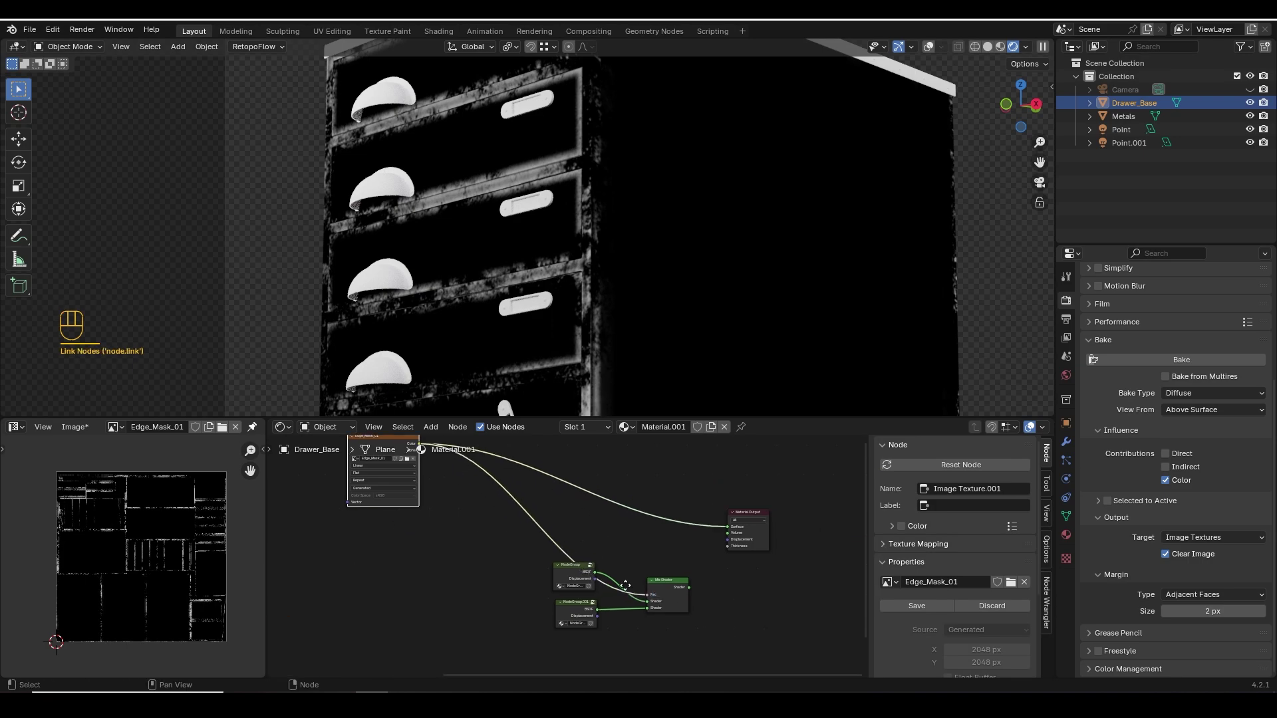
{"action": "left_click", "coordinate": [607, 527]}
{"action": "left_click", "coordinate": [599, 590]}
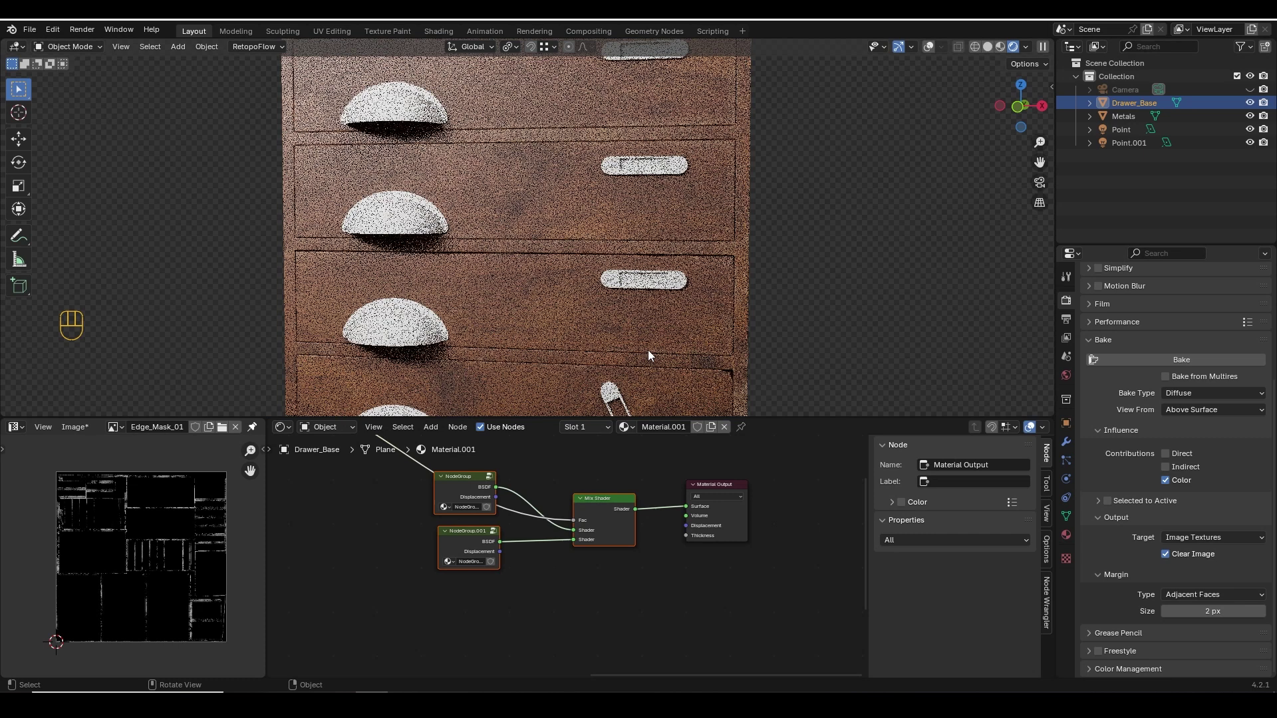
Add a Color Ramp feeding the Mix Shader Fac from a new blank Edge_Mask_01 image node.
{"action": "middle_click", "coordinate": [466, 477]}
{"action": "left_click_drag", "start_coordinate": [564, 648], "coordinate": [632, 584]}
{"action": "left_click", "coordinate": [666, 465]}
{"action": "key", "text": "shift+a"}
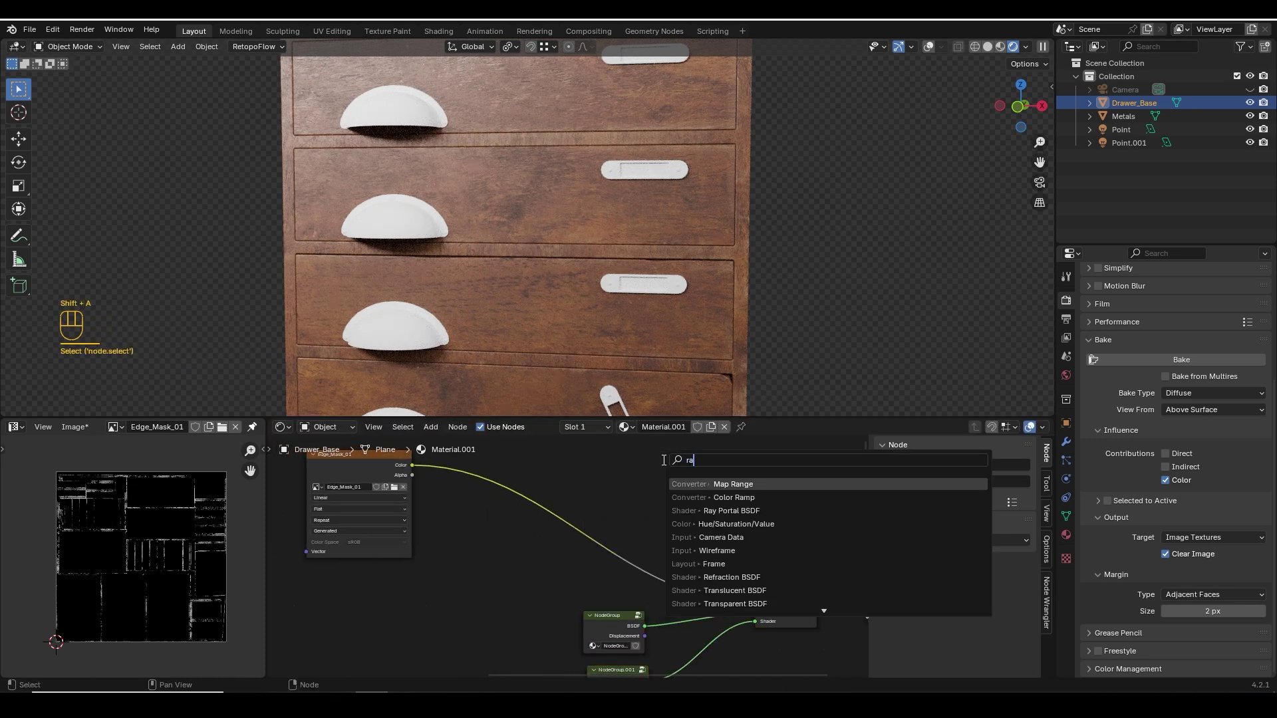
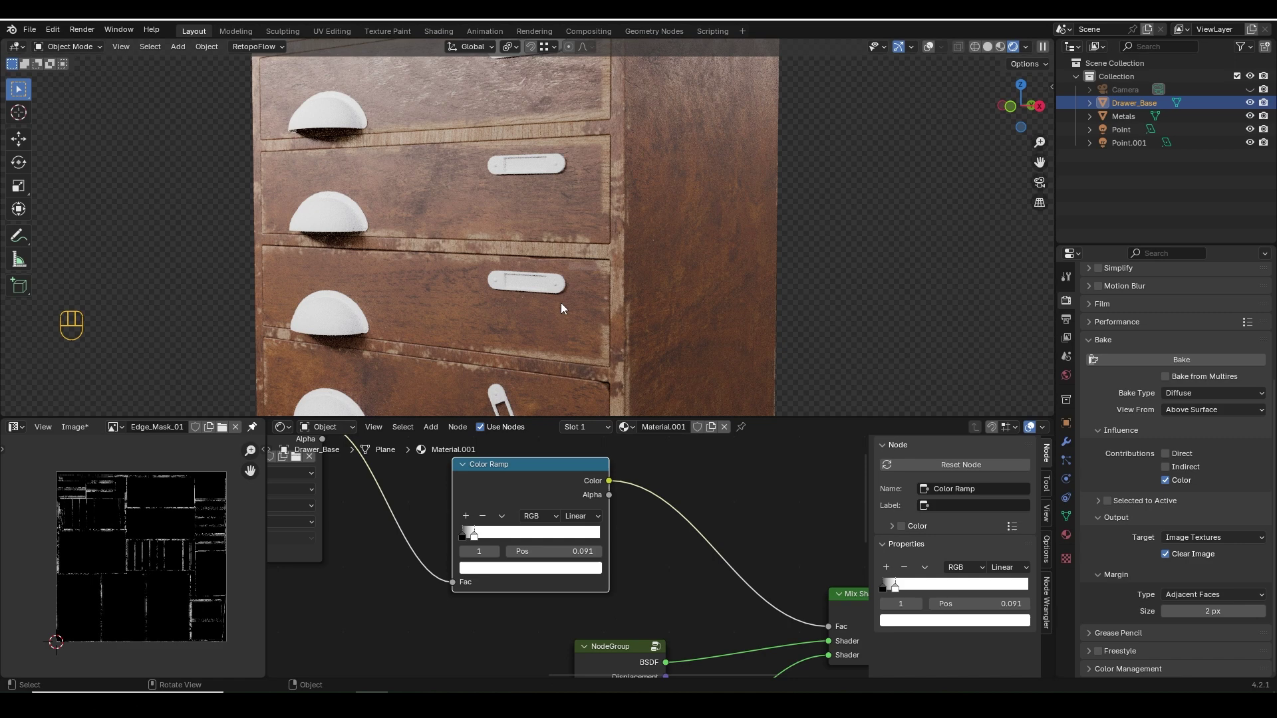
{"action": "key", "text": "KP_0"}
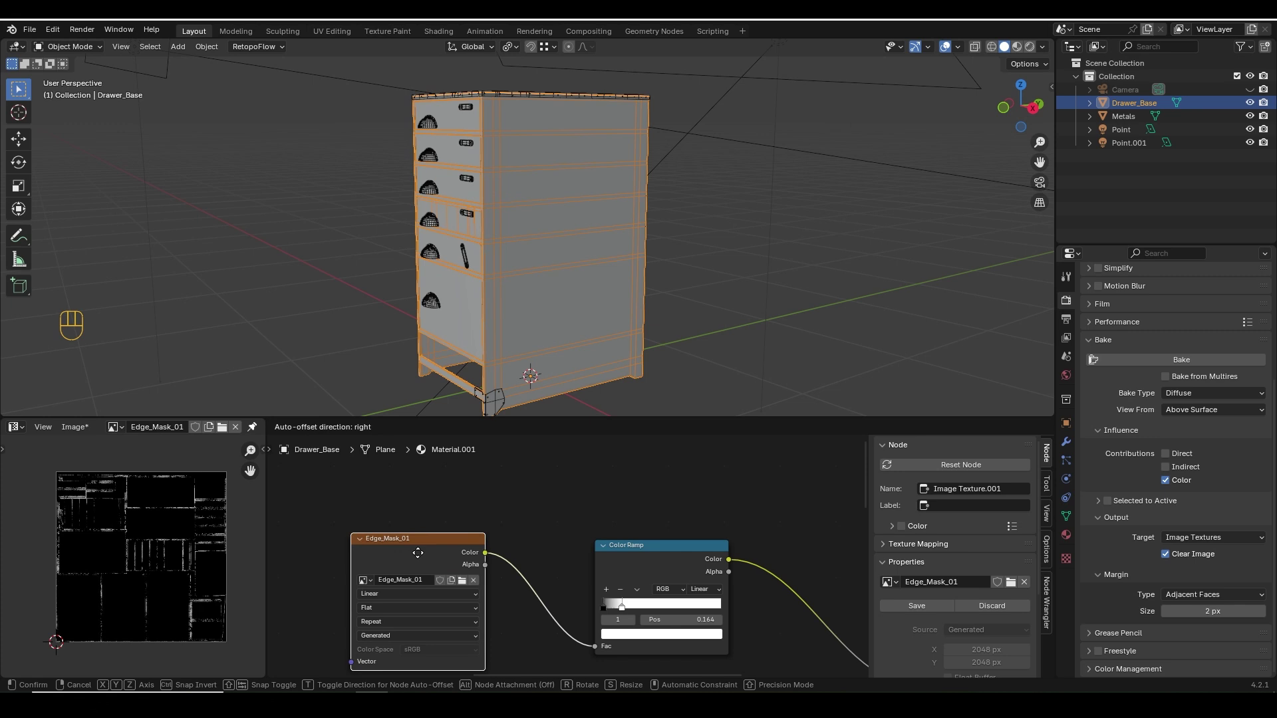
Enter Texture Paint mode, view the cabinet side straight on and position the Mad_Imperfections_01 stencil over it.
{"action": "key", "text": "ctrl+Tab"}
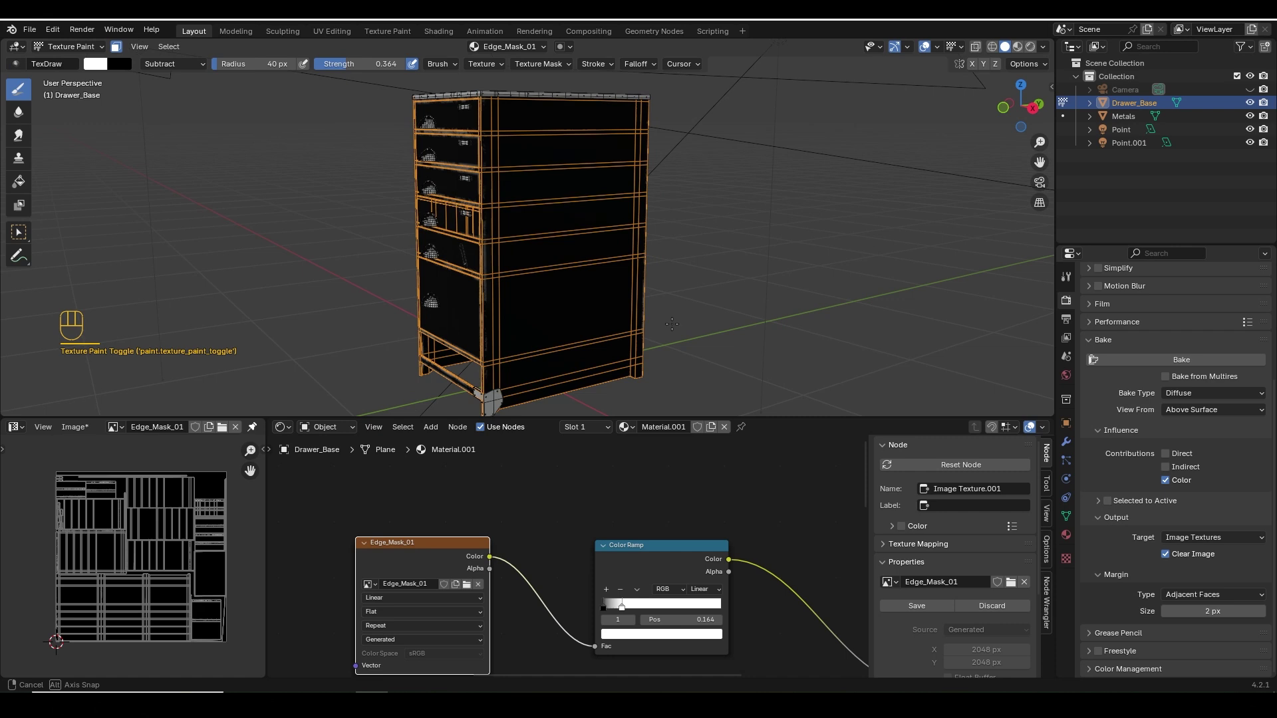
{"action": "key", "text": "n"}
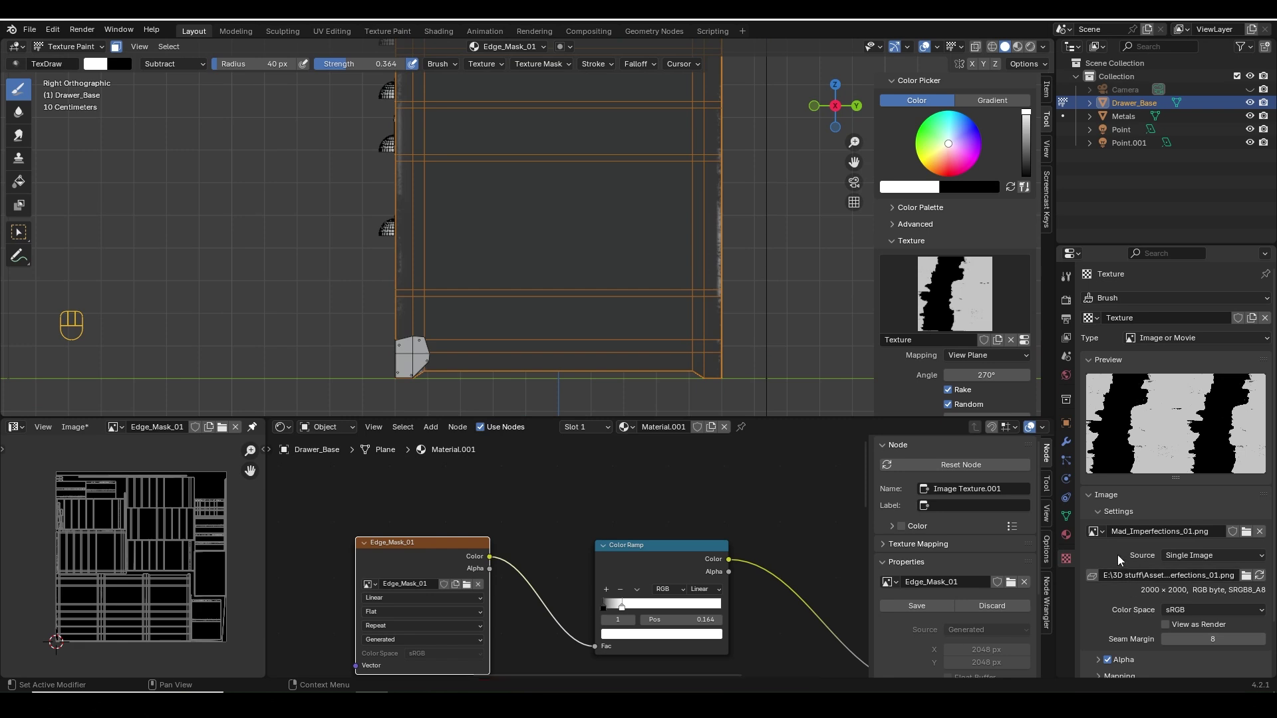
{"action": "middle_click", "coordinate": [965, 395]}
{"action": "left_click_drag", "start_coordinate": [986, 289], "coordinate": [986, 357]}
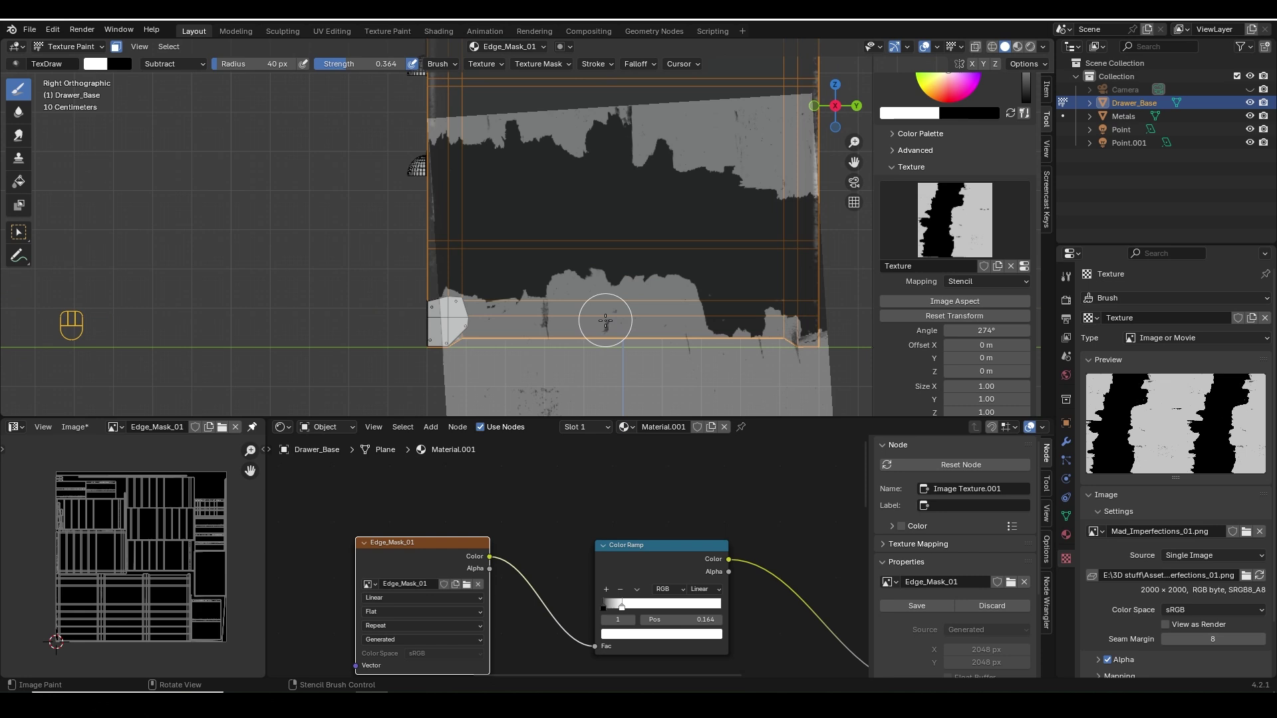
Shift the stencil over the cabinet side and paint its chipped pattern onto the edge mask.
{"action": "left_click_drag", "start_coordinate": [177, 68], "coordinate": [171, 101]}
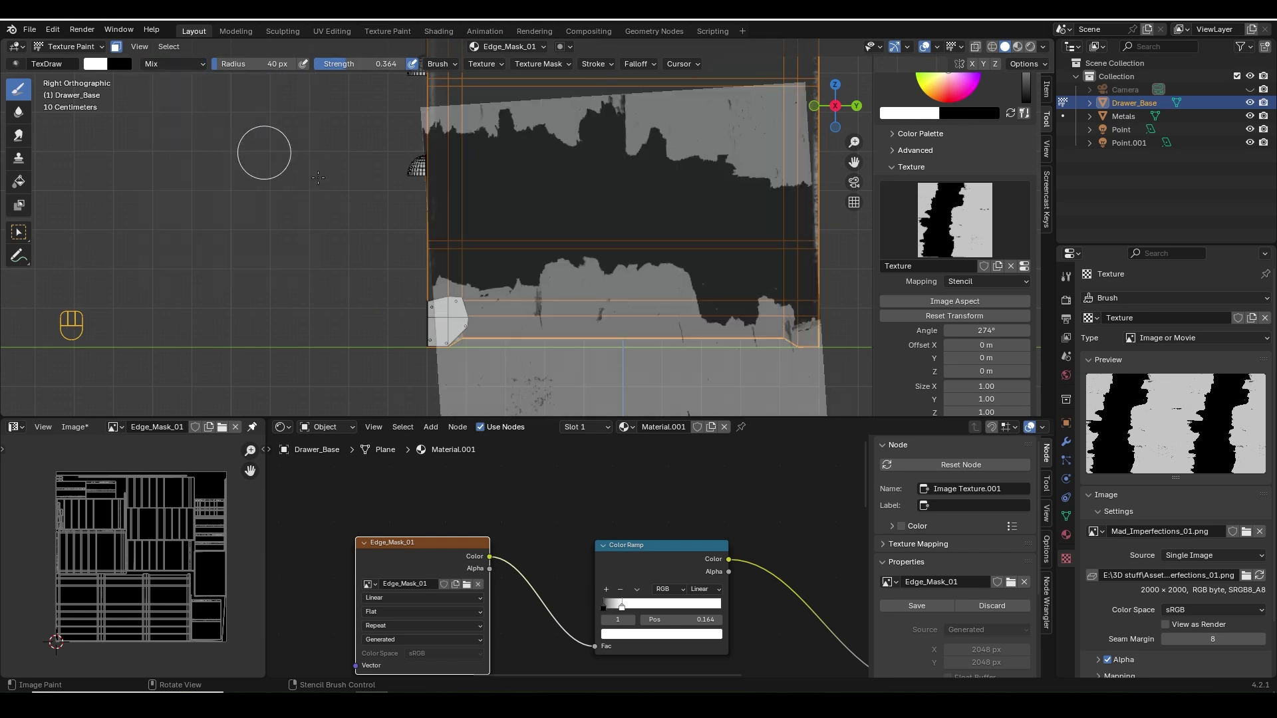
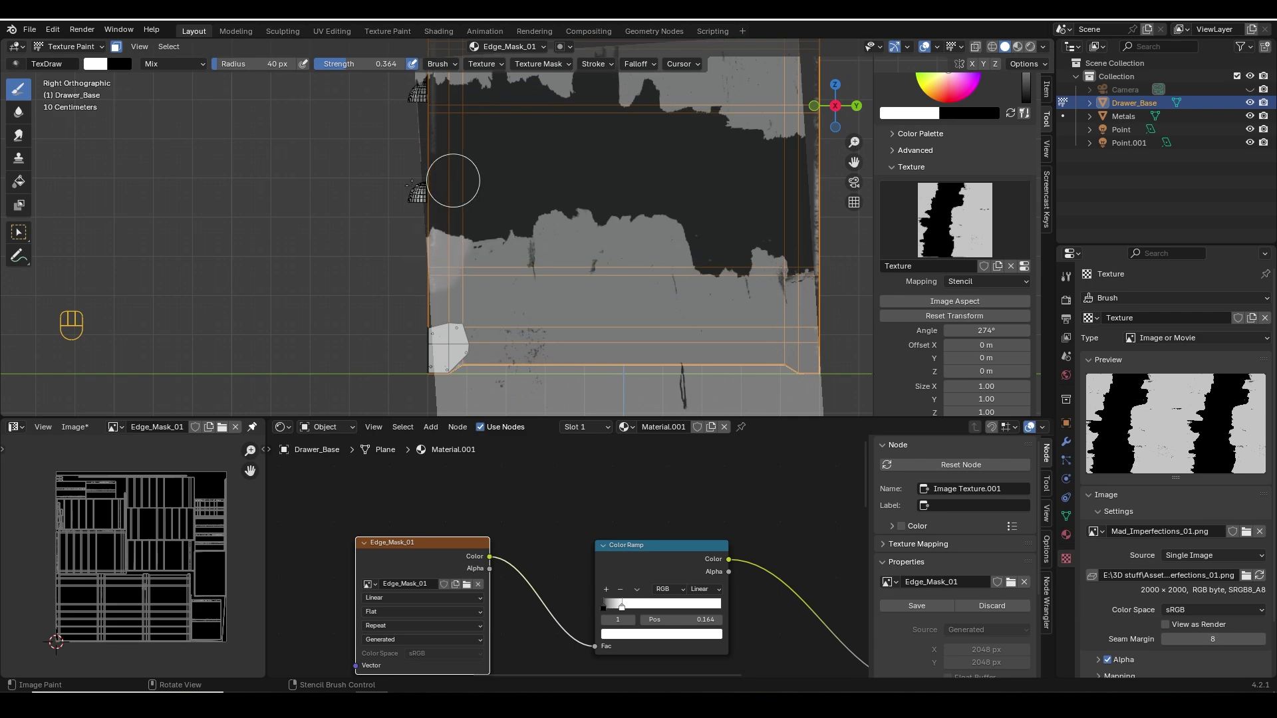
{"action": "key", "text": "ctrl+z"}
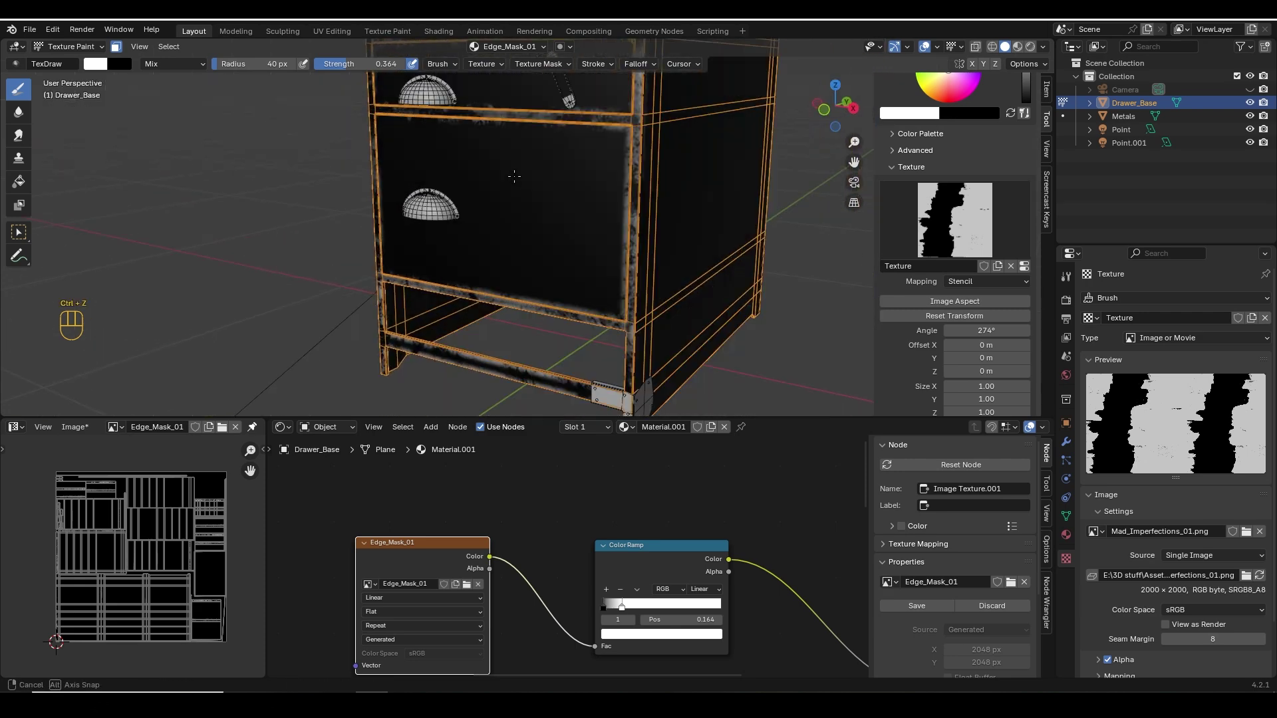
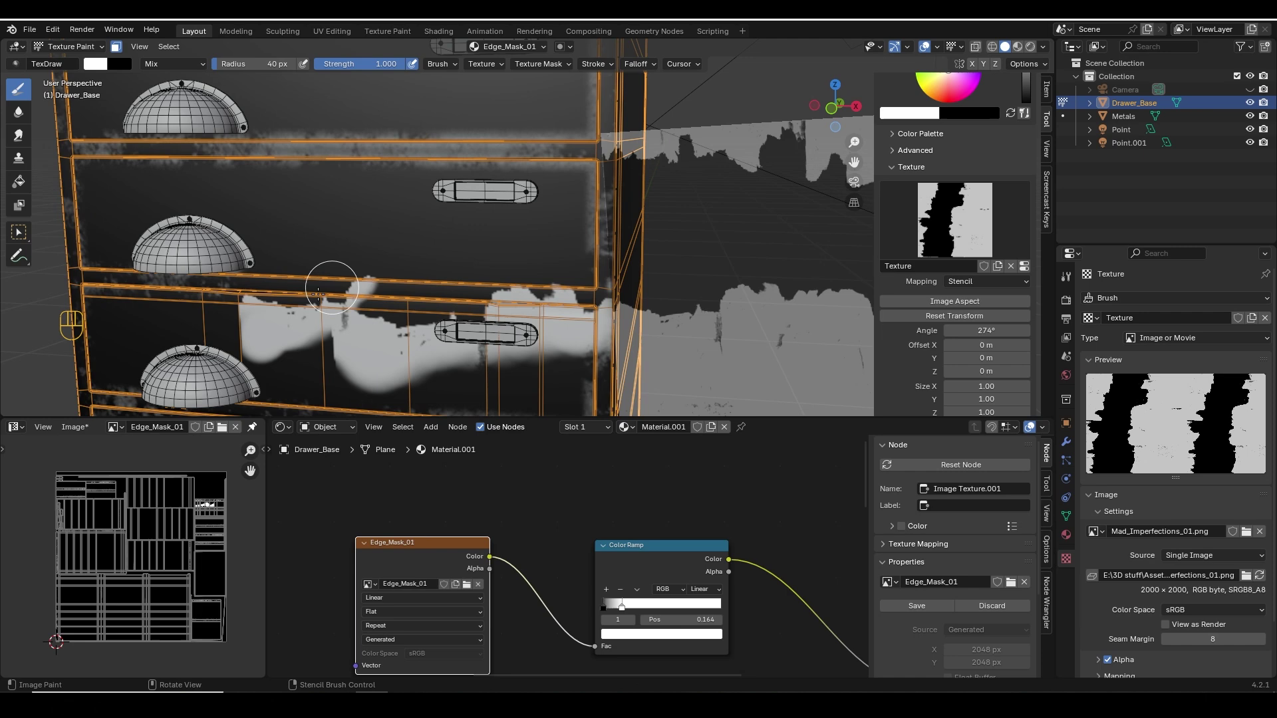
{"action": "key", "text": "ctrl+z"}
{"action": "key", "text": "ctrl+z"}
{"action": "key", "text": "ctrl+z"}
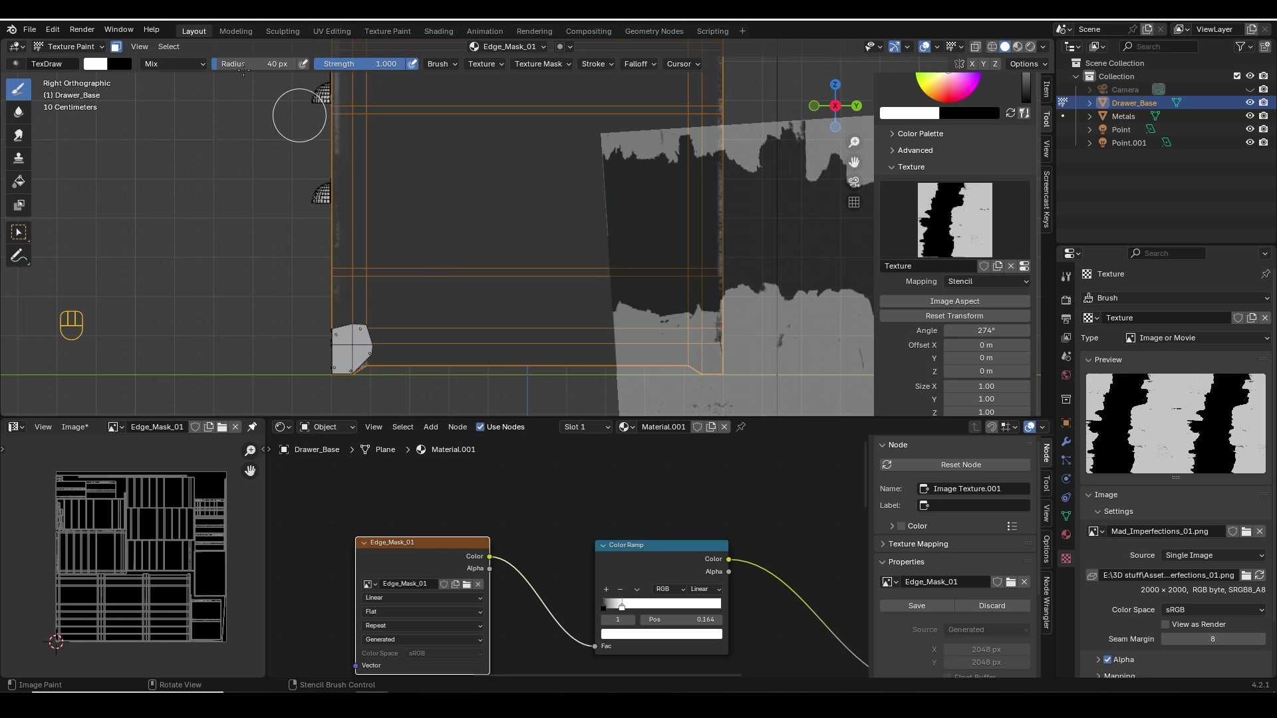
{"action": "left_click_drag", "start_coordinate": [173, 74], "coordinate": [180, 231]}
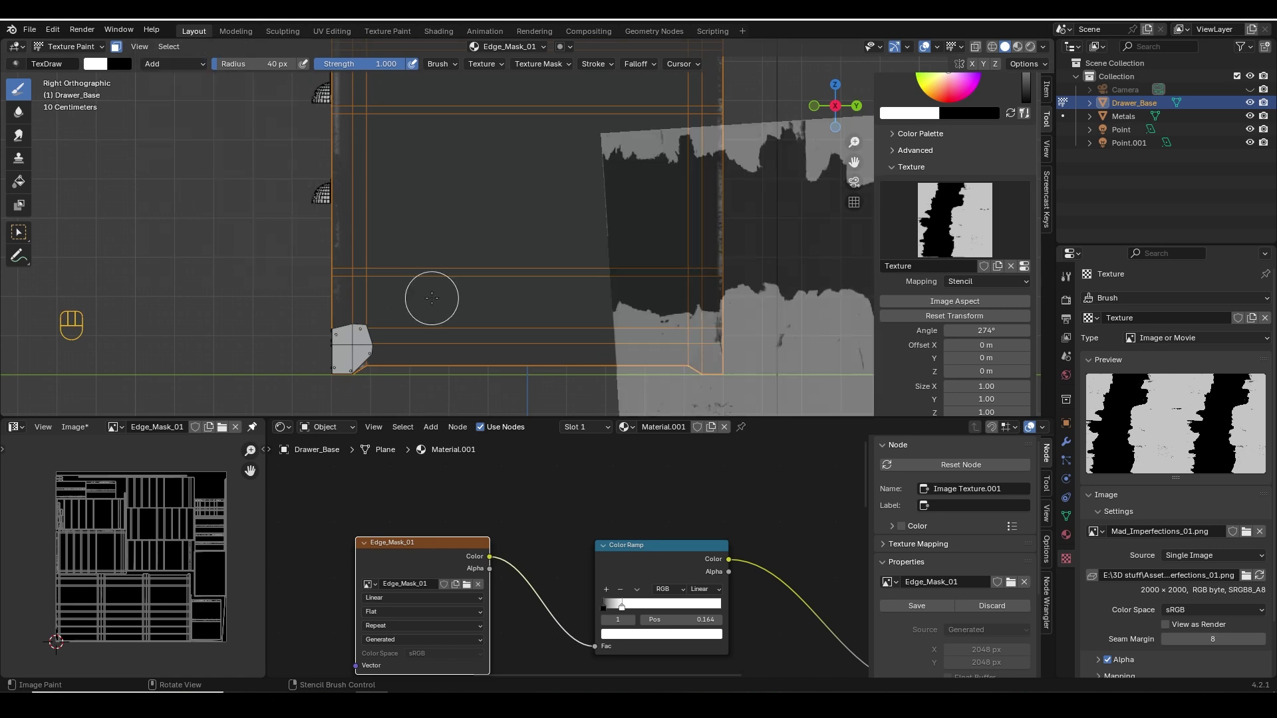
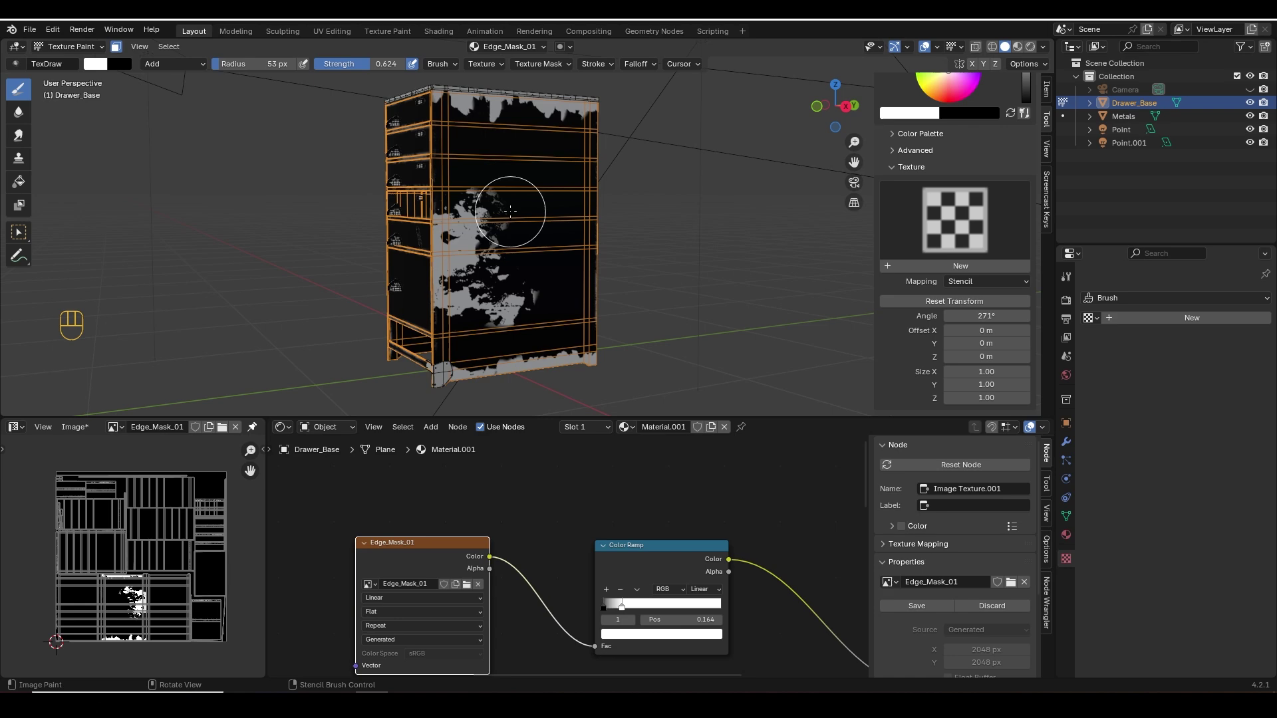
Create a new brush texture and open the file browser to load Mad_Imperfections_02.png.
{"action": "left_click", "coordinate": [1006, 271]}
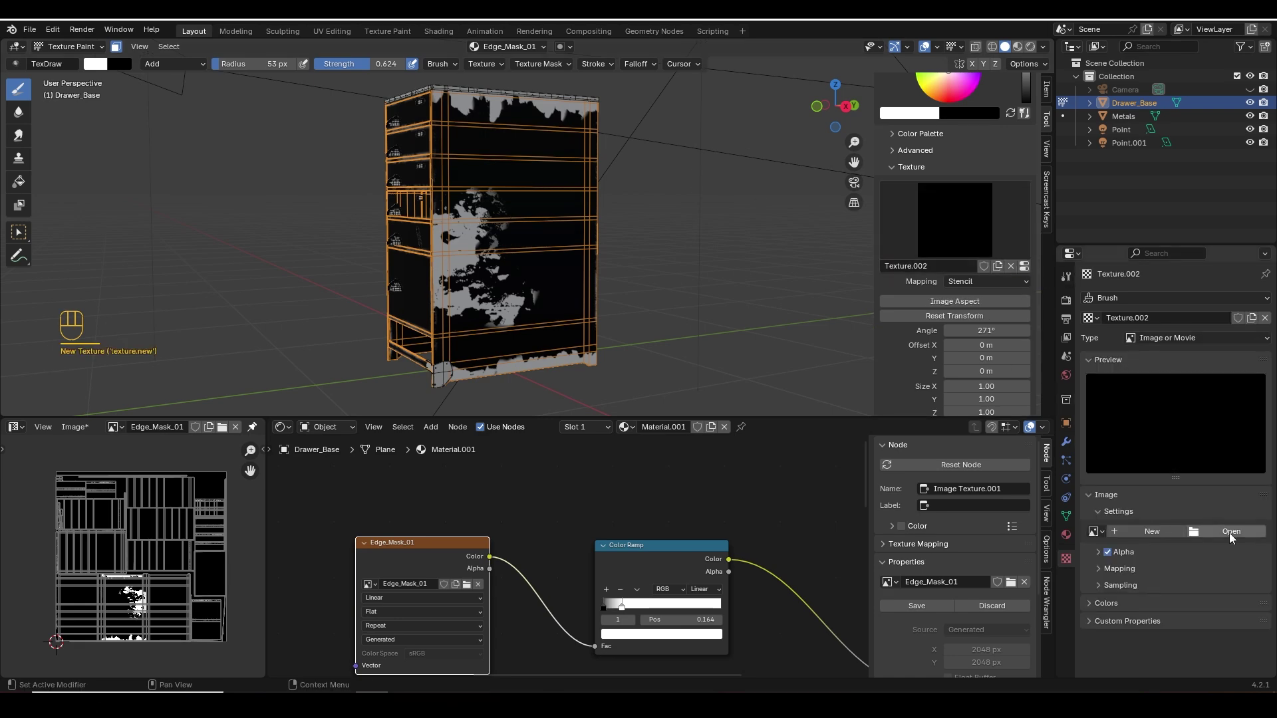
{"action": "left_click", "coordinate": [1233, 535]}
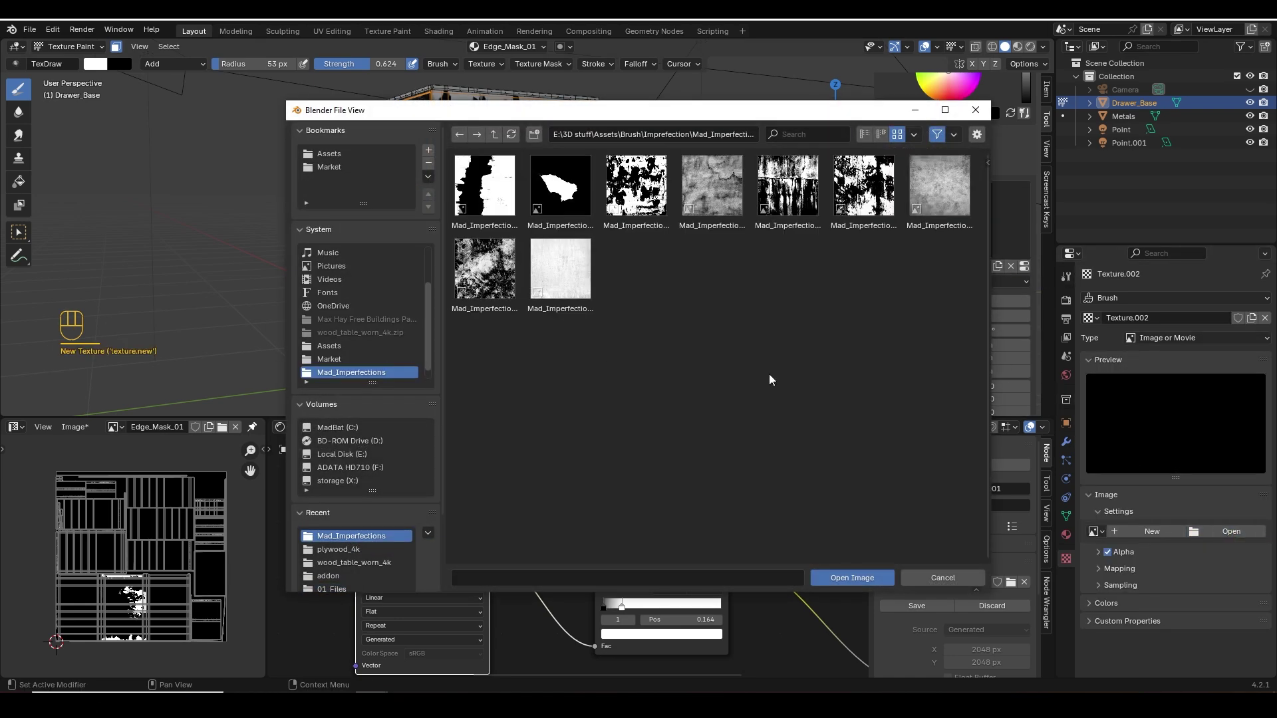
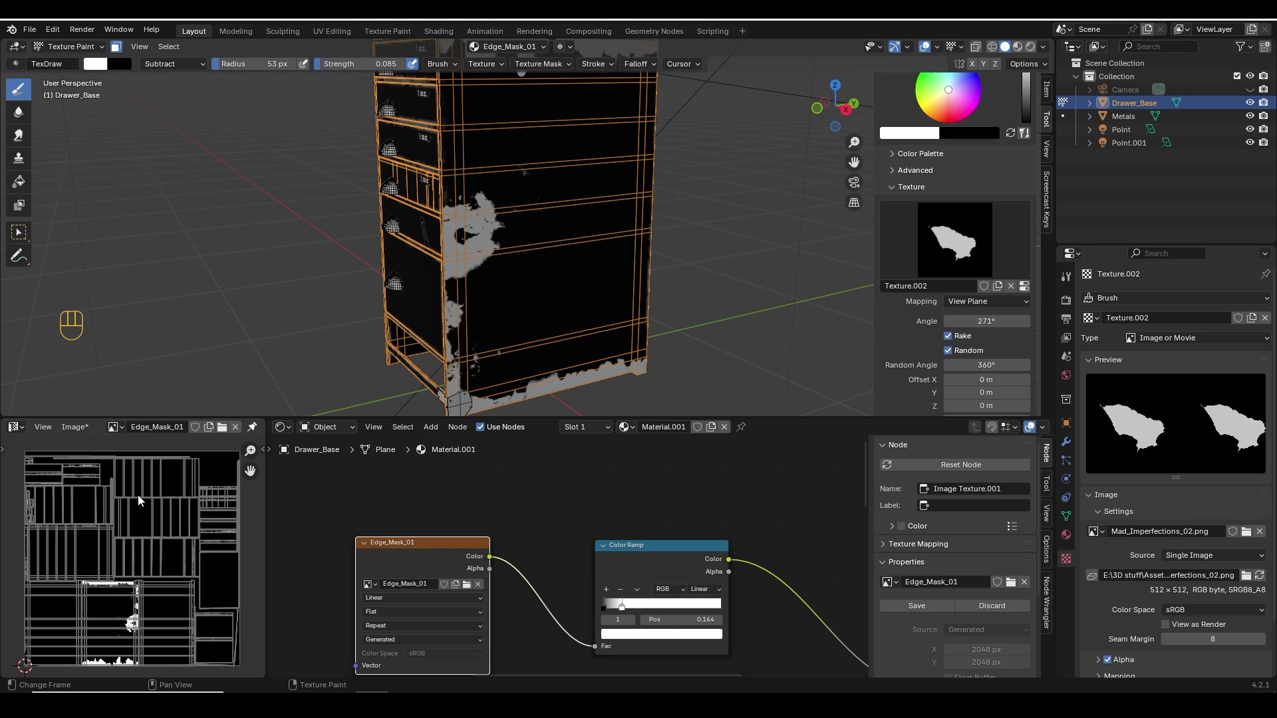
Save the painted mask image to disk as Edge_Mask_01.png.
{"action": "key", "text": "alt+s"}
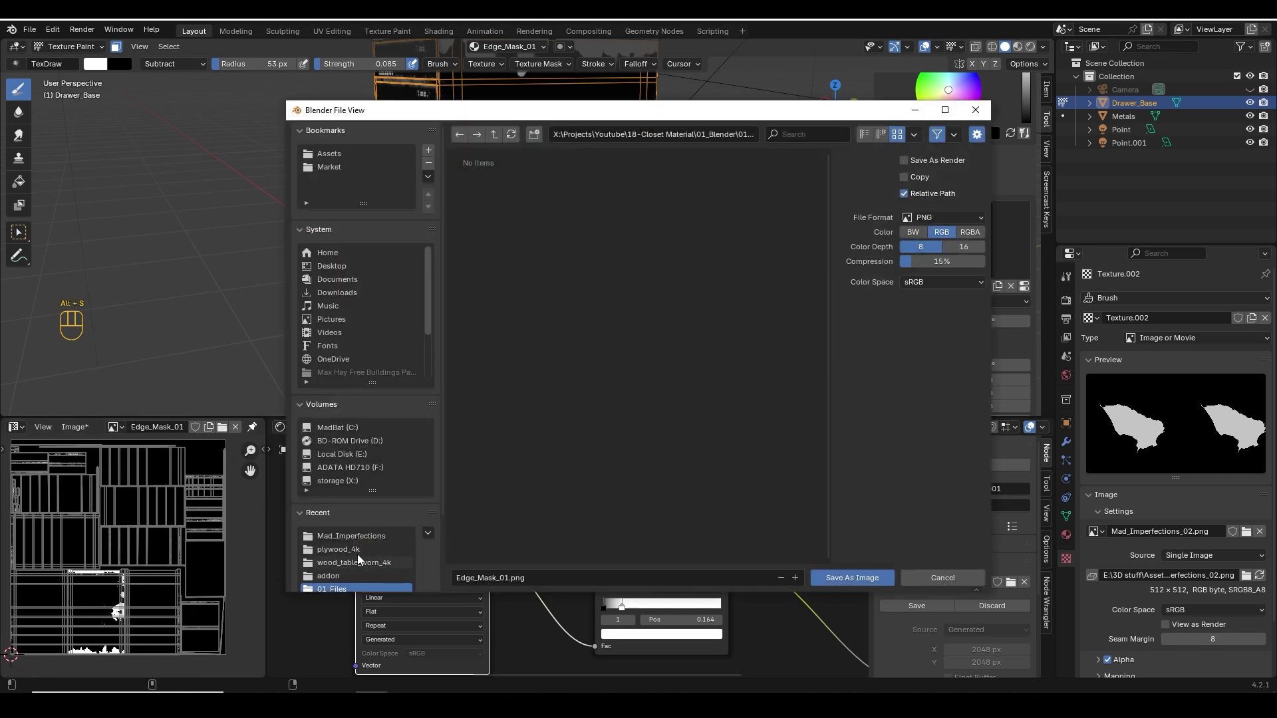
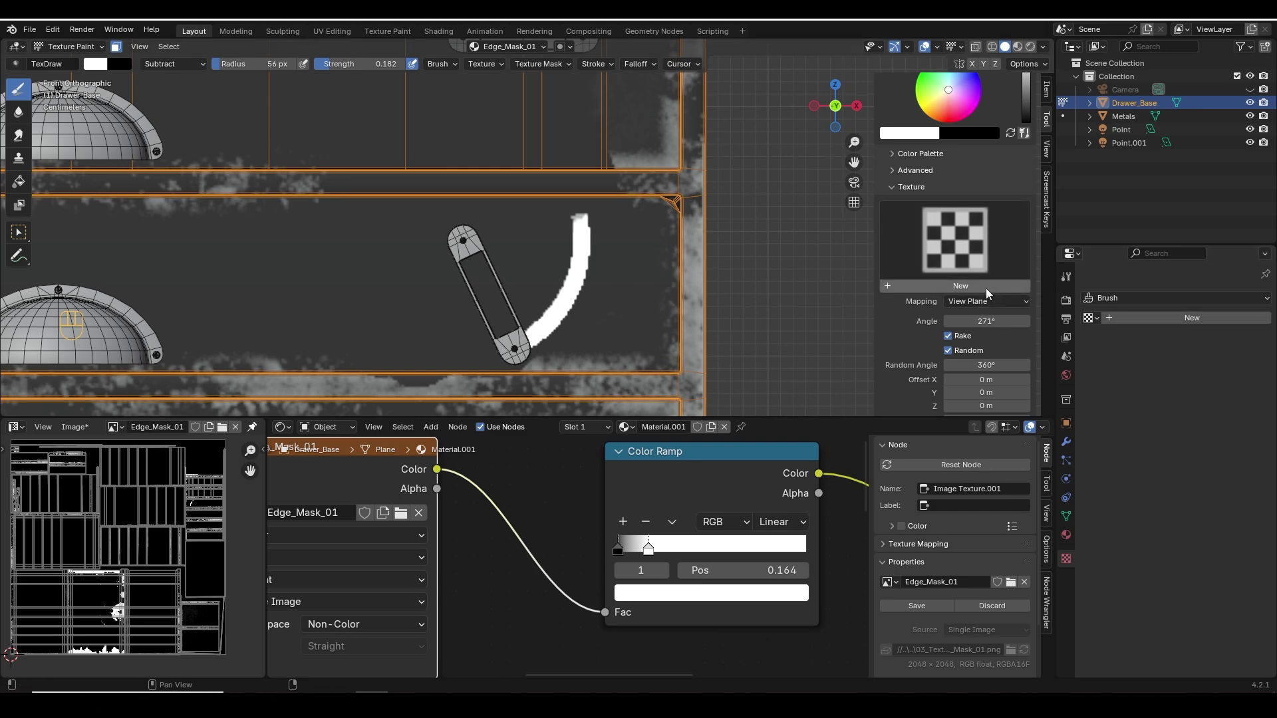
Cancel loading a new brush image and save the edited mask back to Edge_Mask_01.png.
{"action": "left_click", "coordinate": [1235, 538]}
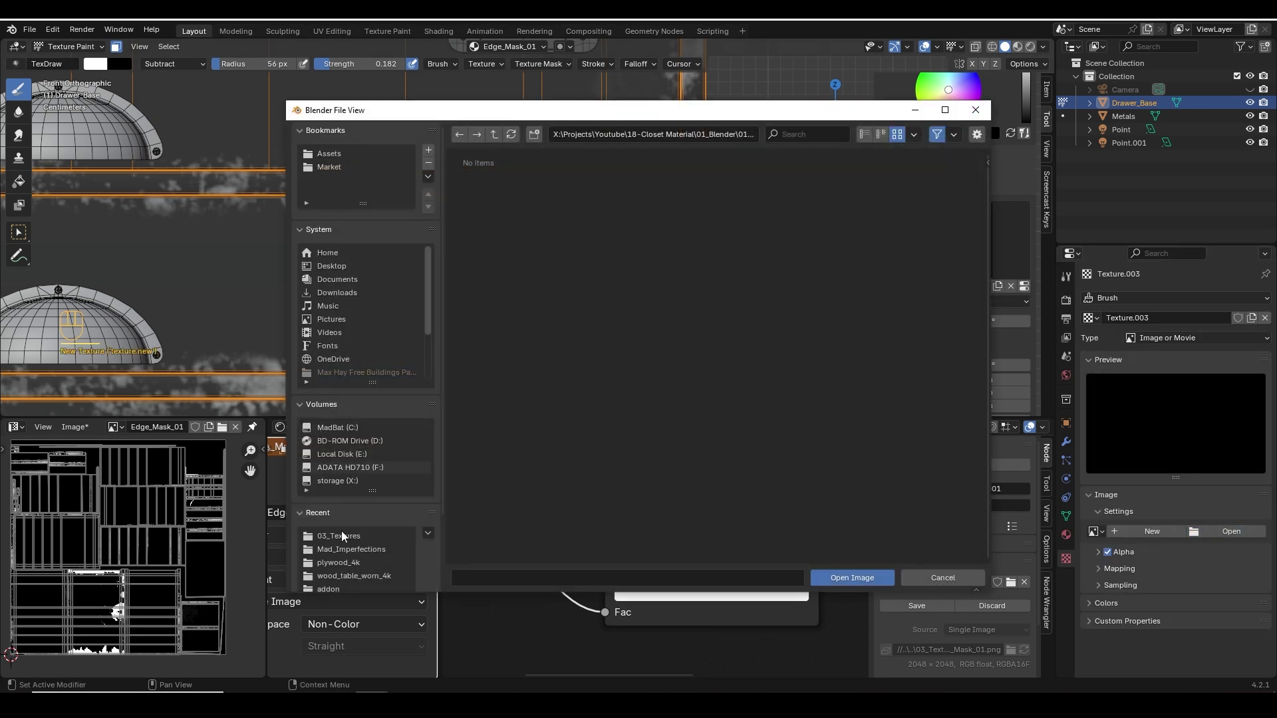
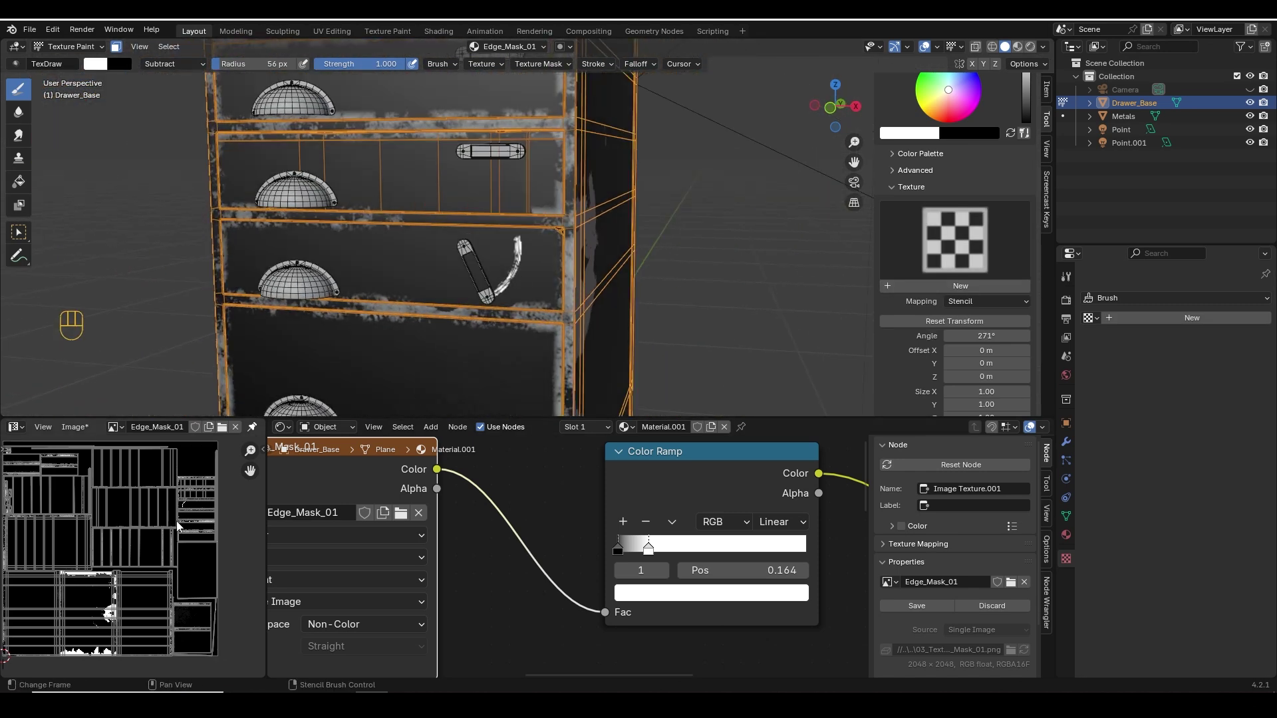
{"action": "key", "text": "alt+s"}
Look through the scene camera and return the cabinet to Object Mode.
{"action": "key", "text": "KP_0"}
{"action": "key", "text": "z"}
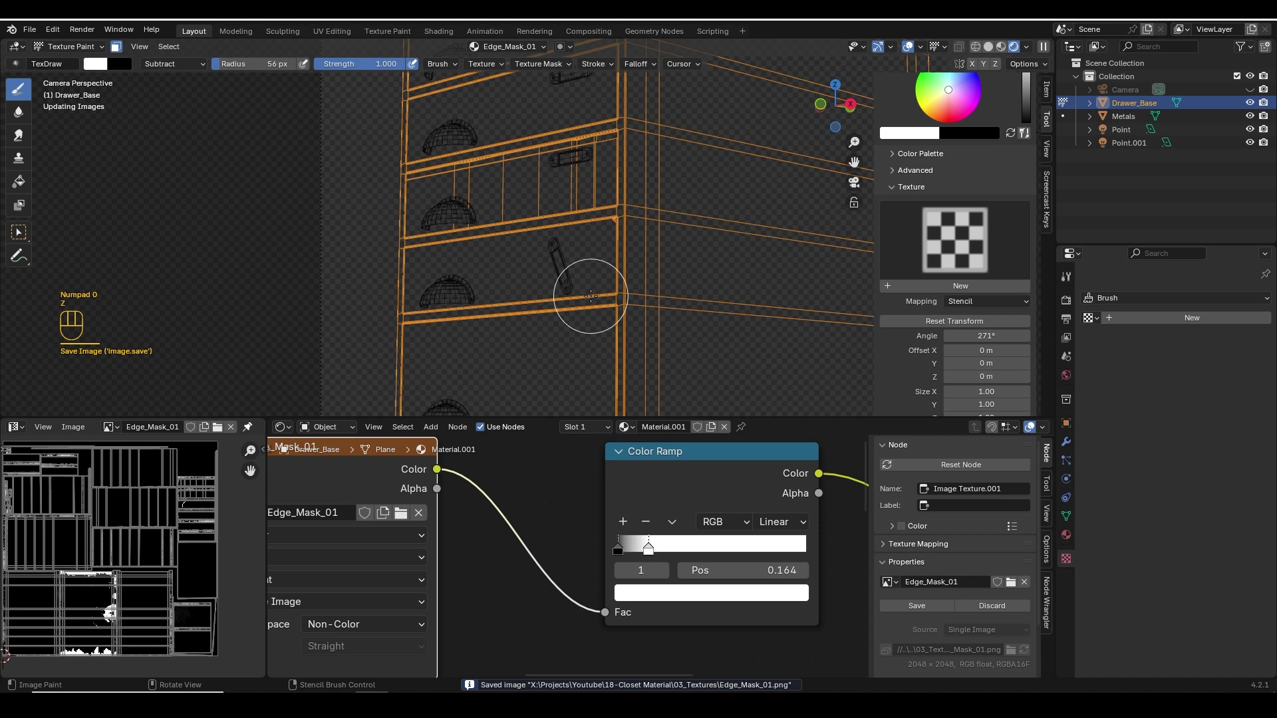
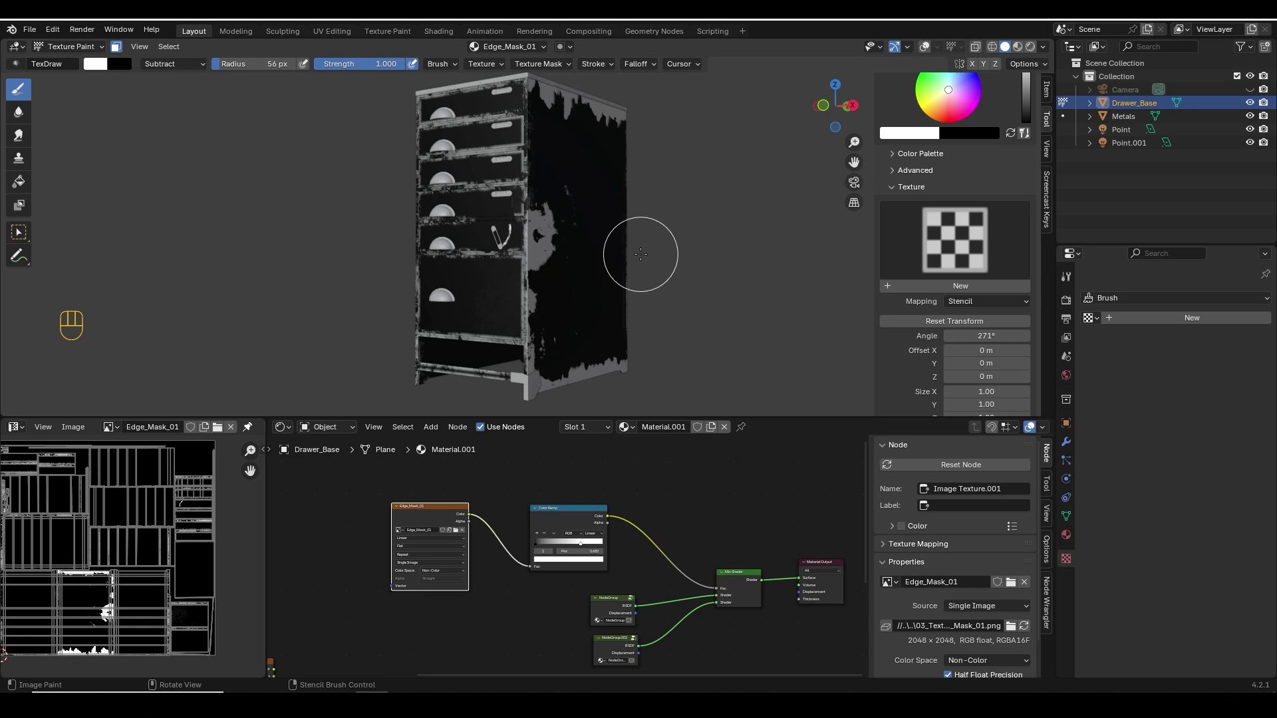
{"action": "key", "text": "ctrl+Tab"}
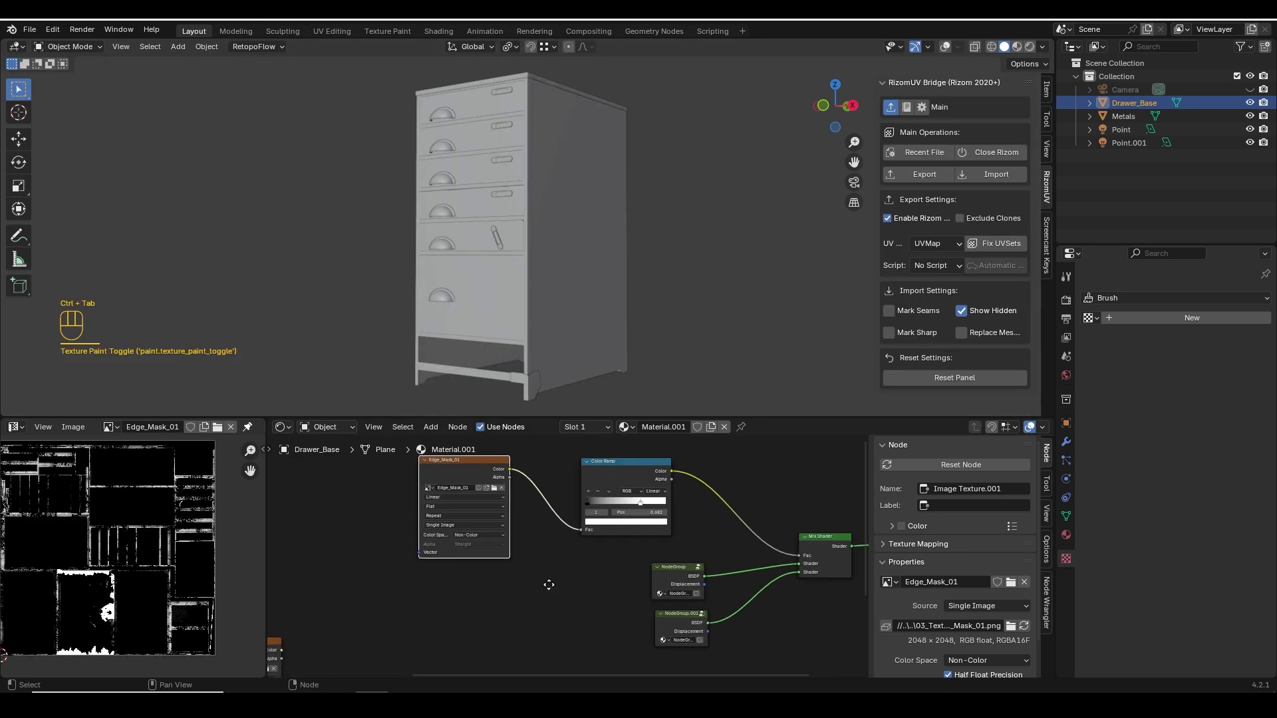
Copy the imperfection image nodes and paste them inside the wood node group.
{"action": "left_click", "coordinate": [645, 527]}
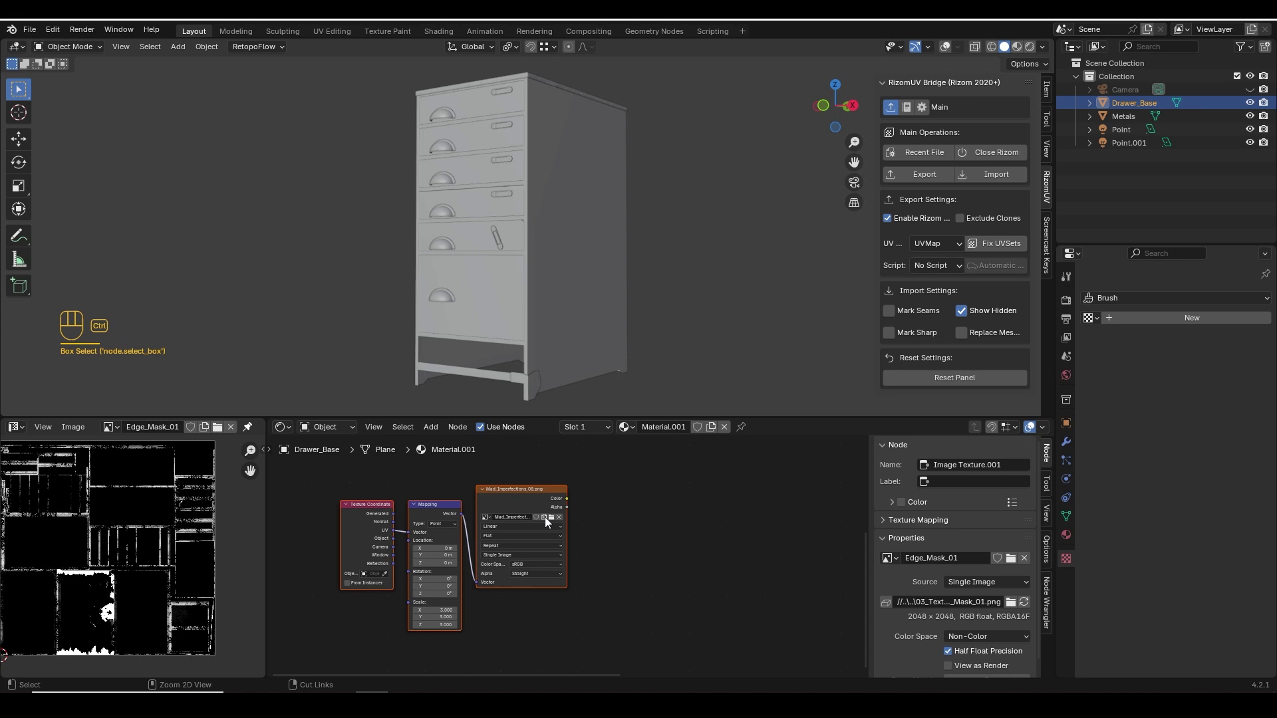
{"action": "key", "text": "ctrl+c"}
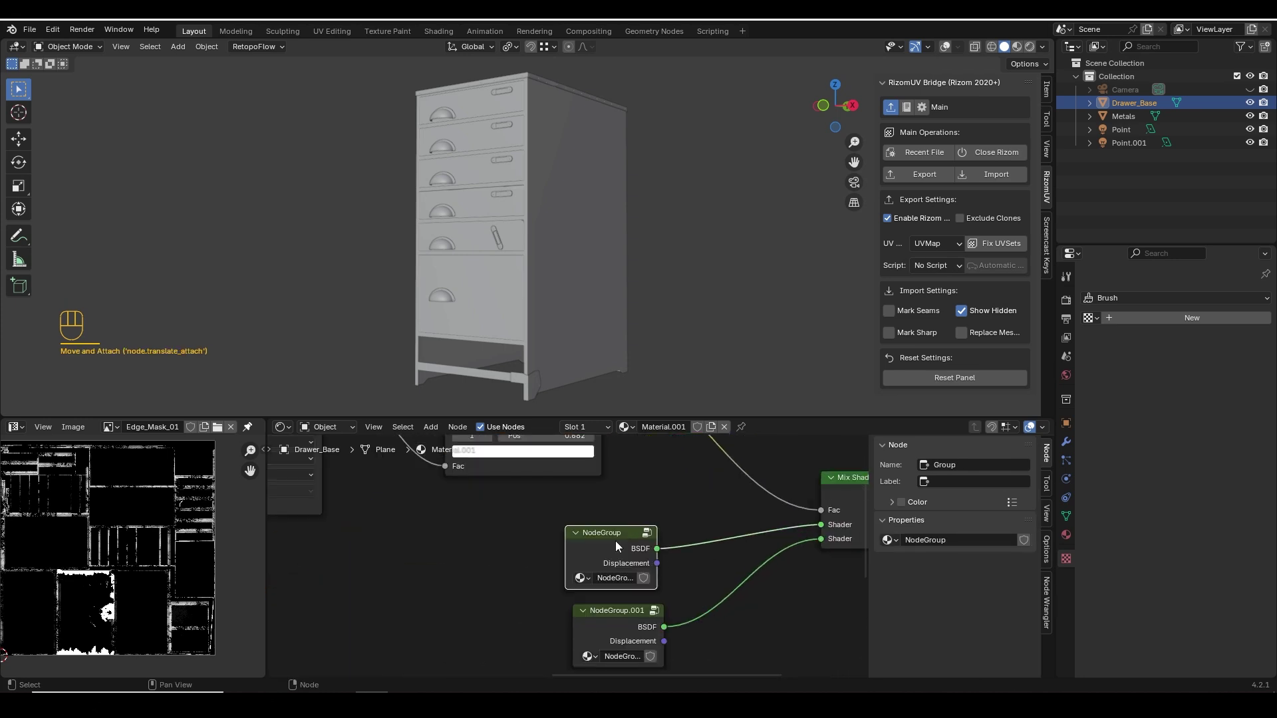
{"action": "key", "text": "Tab"}
{"action": "key", "text": "ctrl+c"}
{"action": "left_click", "coordinate": [626, 549]}
{"action": "key", "text": "Tab"}
{"action": "key", "text": "ctrl+v"}
{"action": "key", "text": "g"}
Add a Mix colour node and a Hue/Saturation/Value node inside the group.
{"action": "key", "text": "shift+a"}
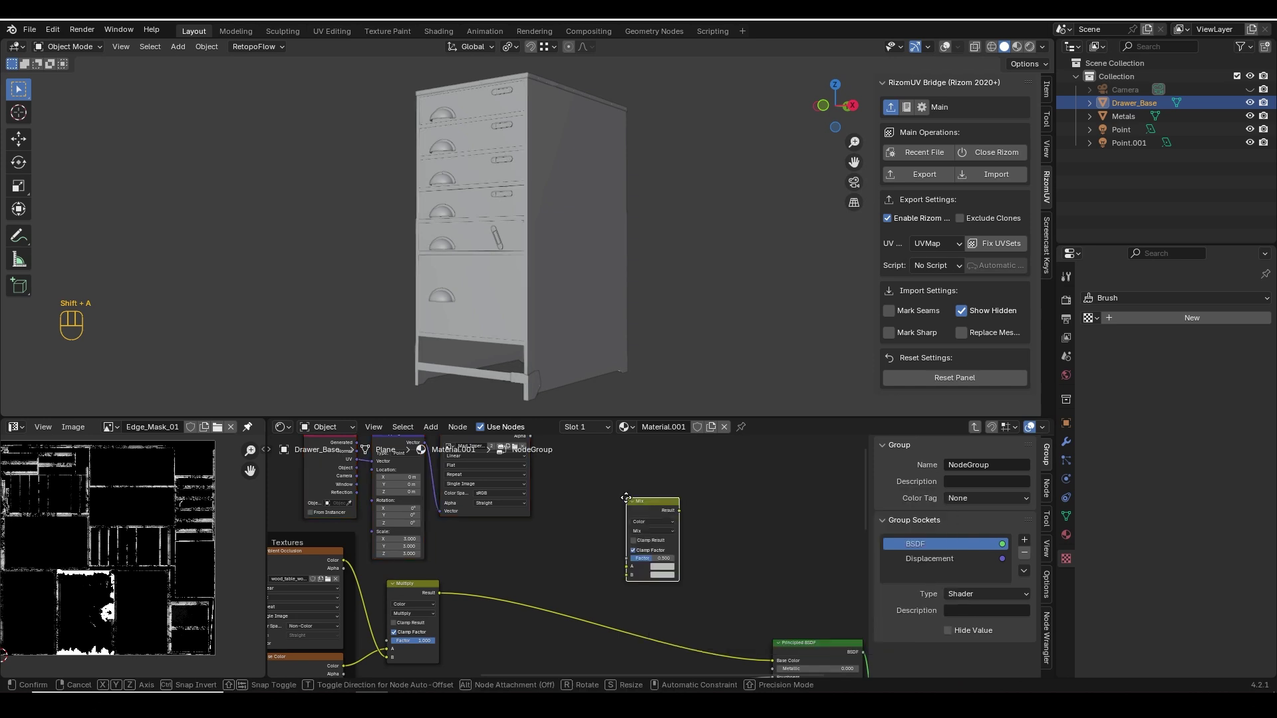
{"action": "left_click_drag", "start_coordinate": [642, 493], "coordinate": [626, 523]}
{"action": "key", "text": "shift+a"}
{"action": "key", "text": "shift+a"}
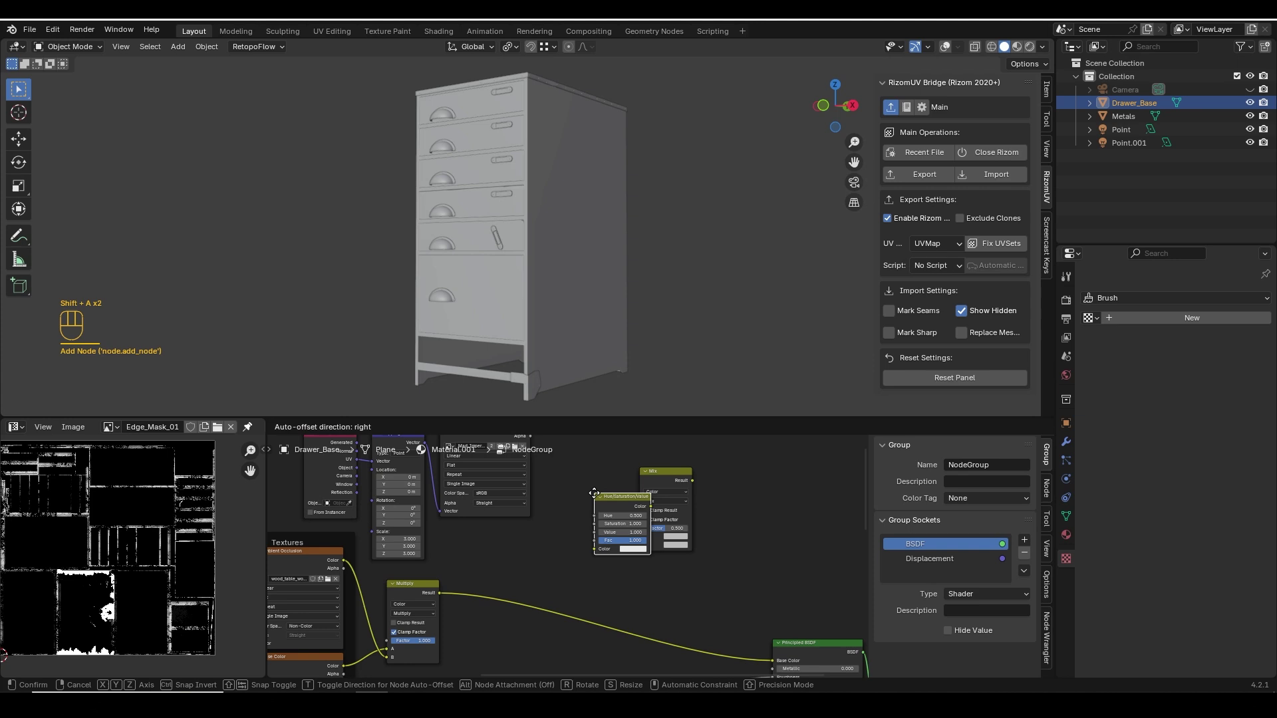
{"action": "left_click", "coordinate": [647, 571]}
Wire the wood colour into the new nodes and the imperfection image colour into the Mix factor.
{"action": "left_click_drag", "start_coordinate": [443, 601], "coordinate": [528, 576]}
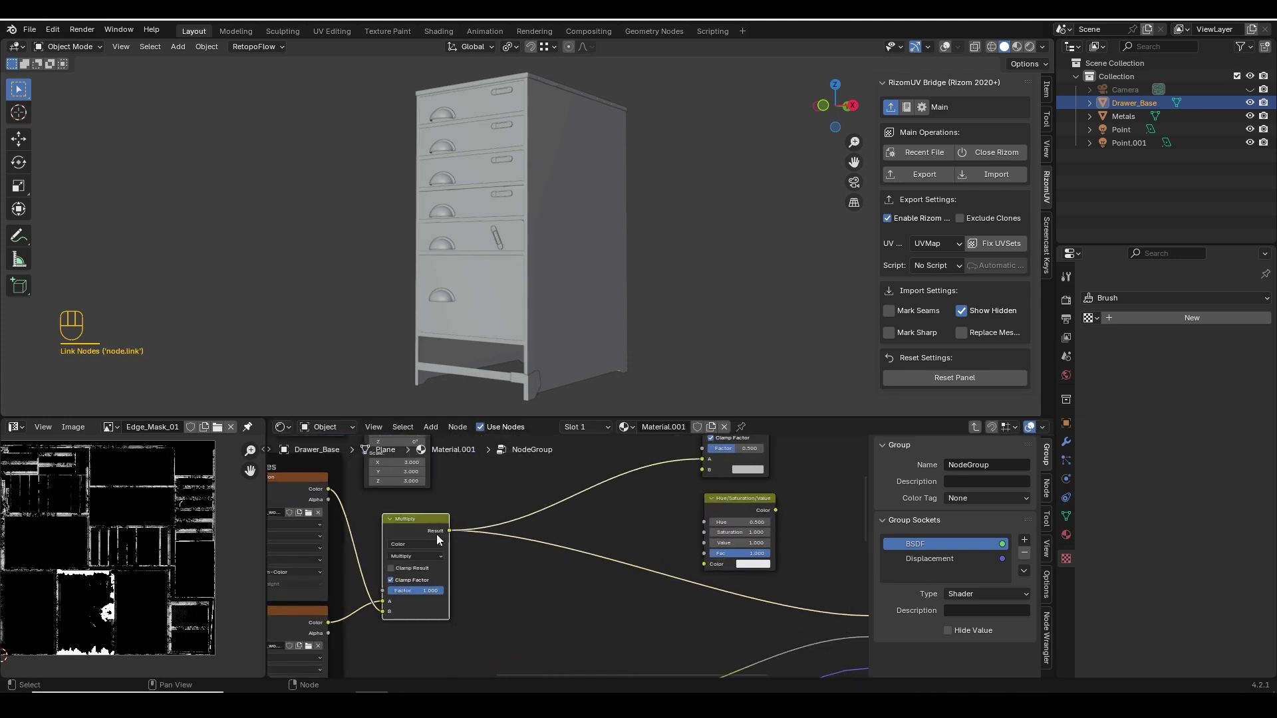
{"action": "left_click", "coordinate": [758, 494]}
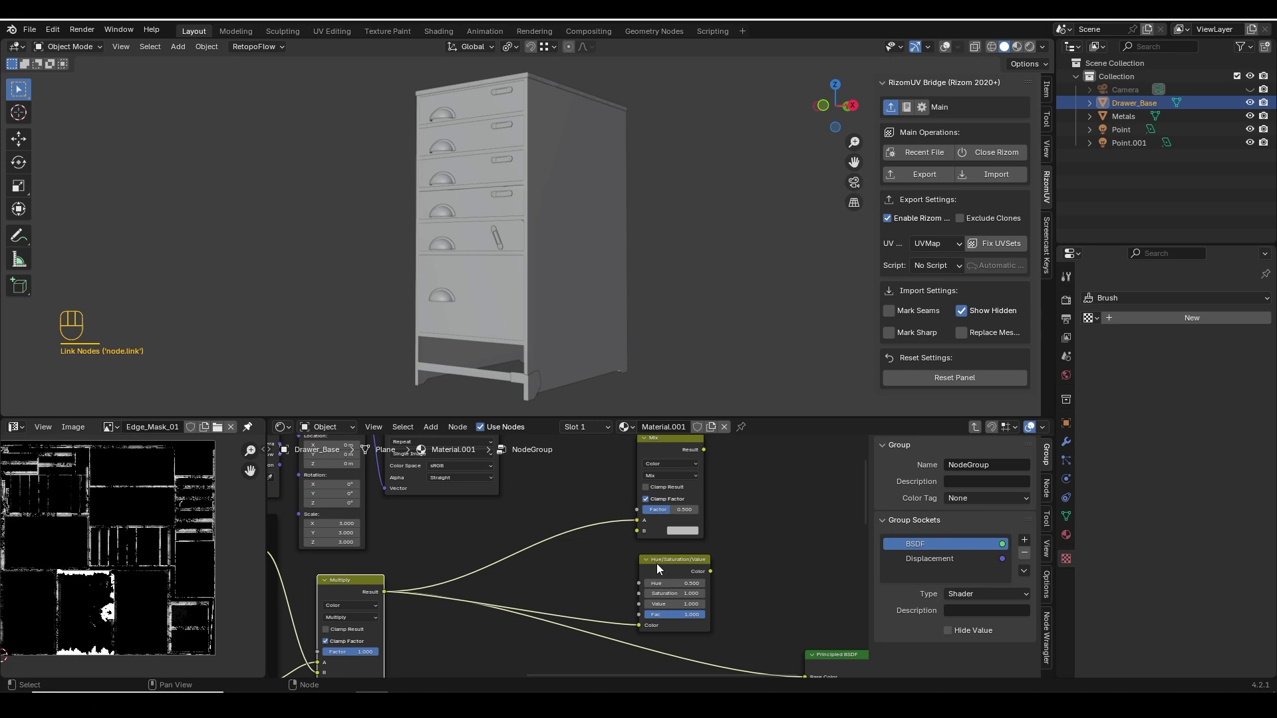
{"action": "left_click", "coordinate": [670, 565]}
{"action": "left_click_drag", "start_coordinate": [586, 591], "coordinate": [623, 559]}
{"action": "left_click_drag", "start_coordinate": [561, 478], "coordinate": [616, 514]}
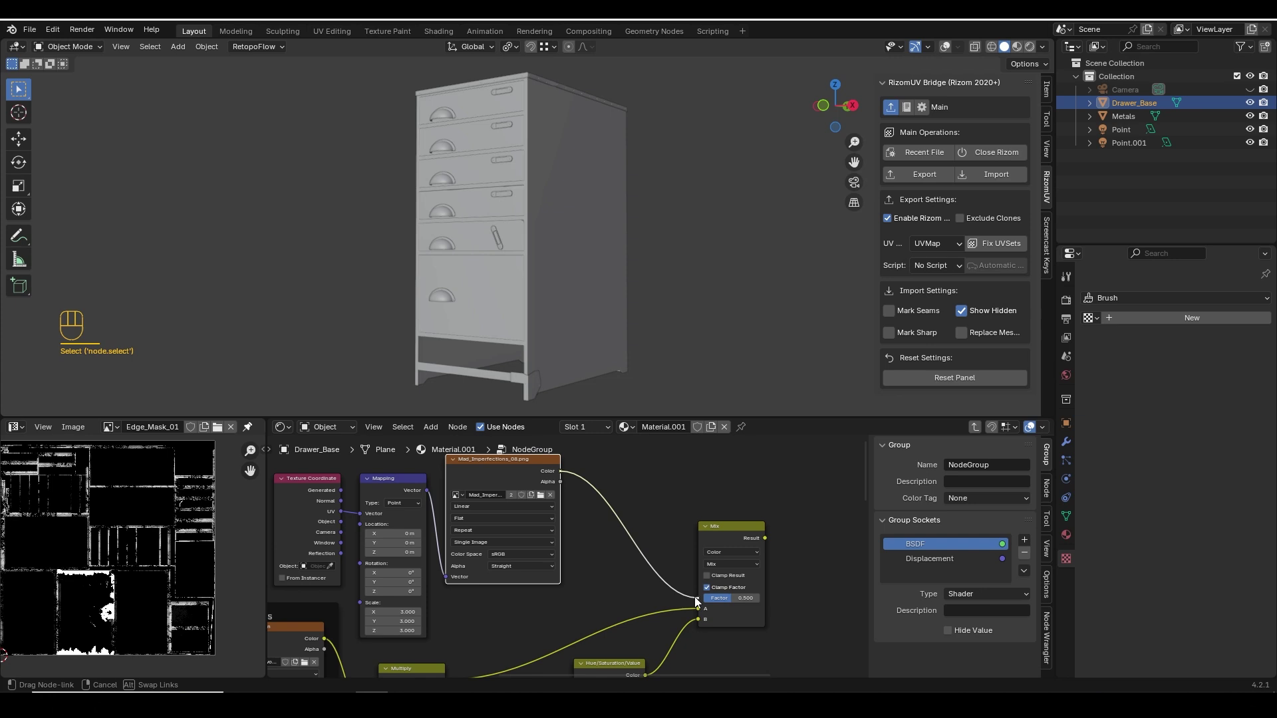
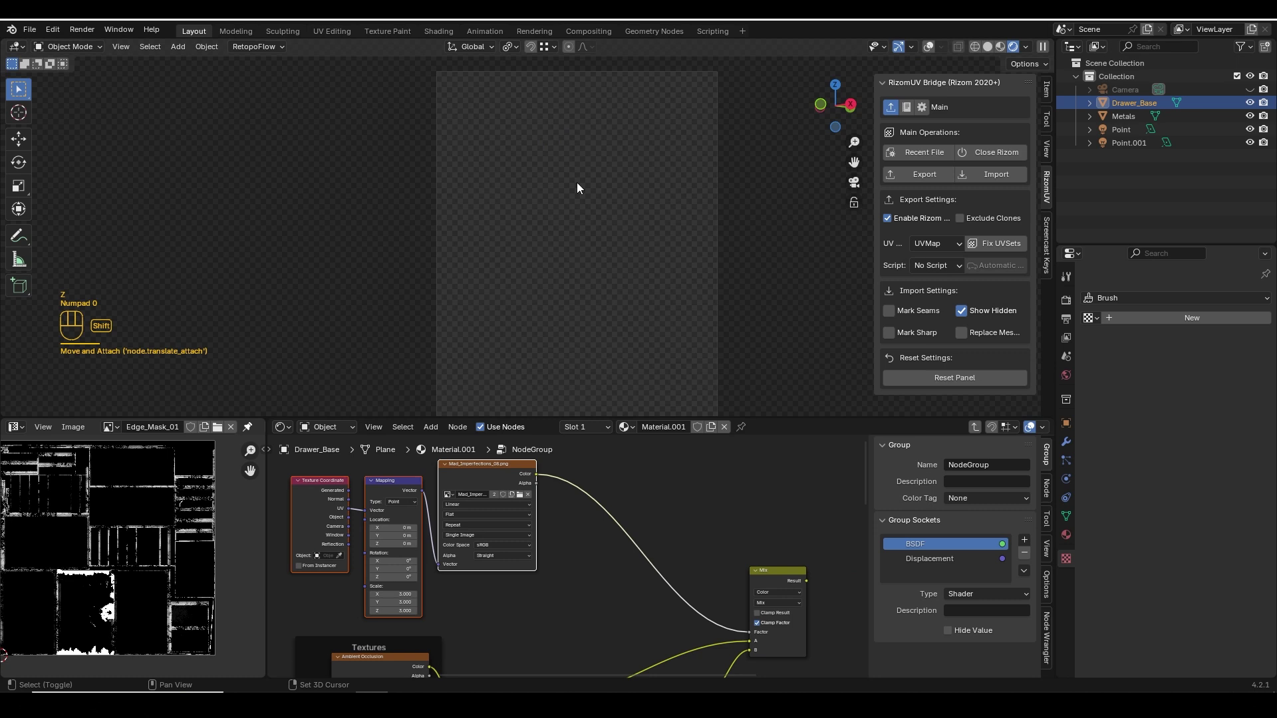
Preview the imperfection image on the cabinet, then preview the mixed wood result.
{"action": "left_click", "coordinate": [654, 570]}
{"action": "left_click", "coordinate": [580, 488]}
{"action": "middle_click", "coordinate": [564, 539]}
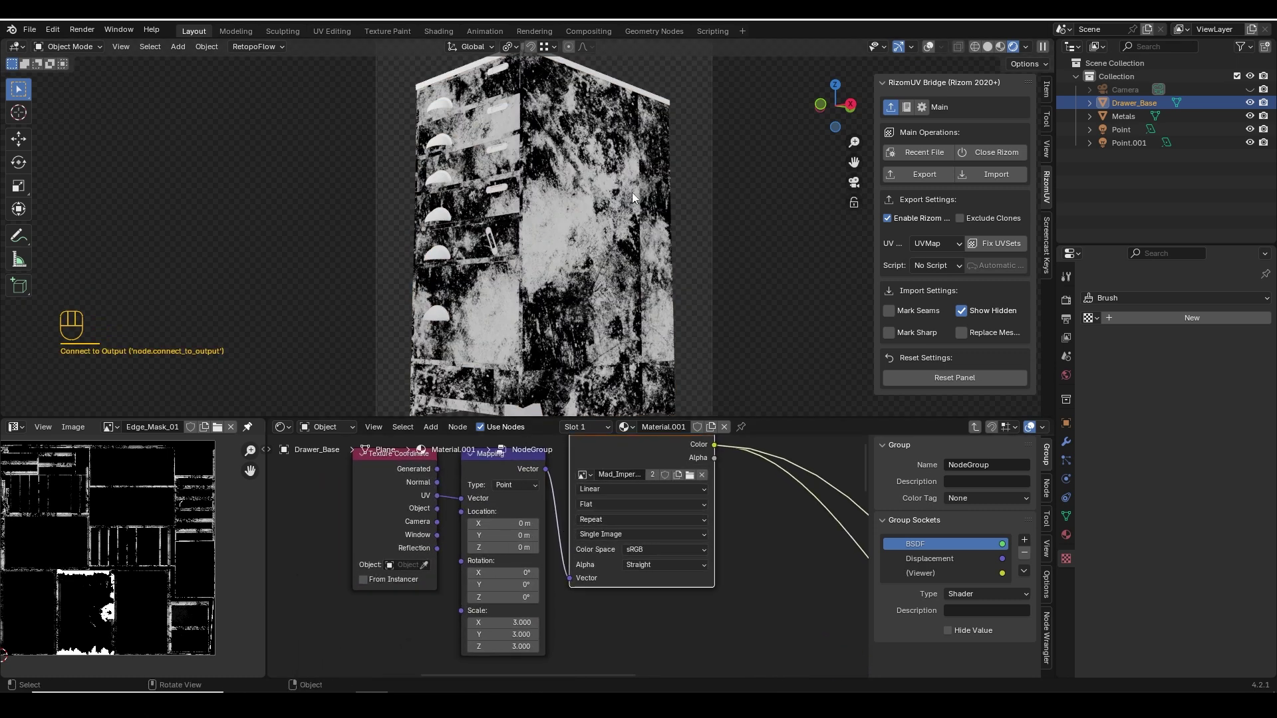
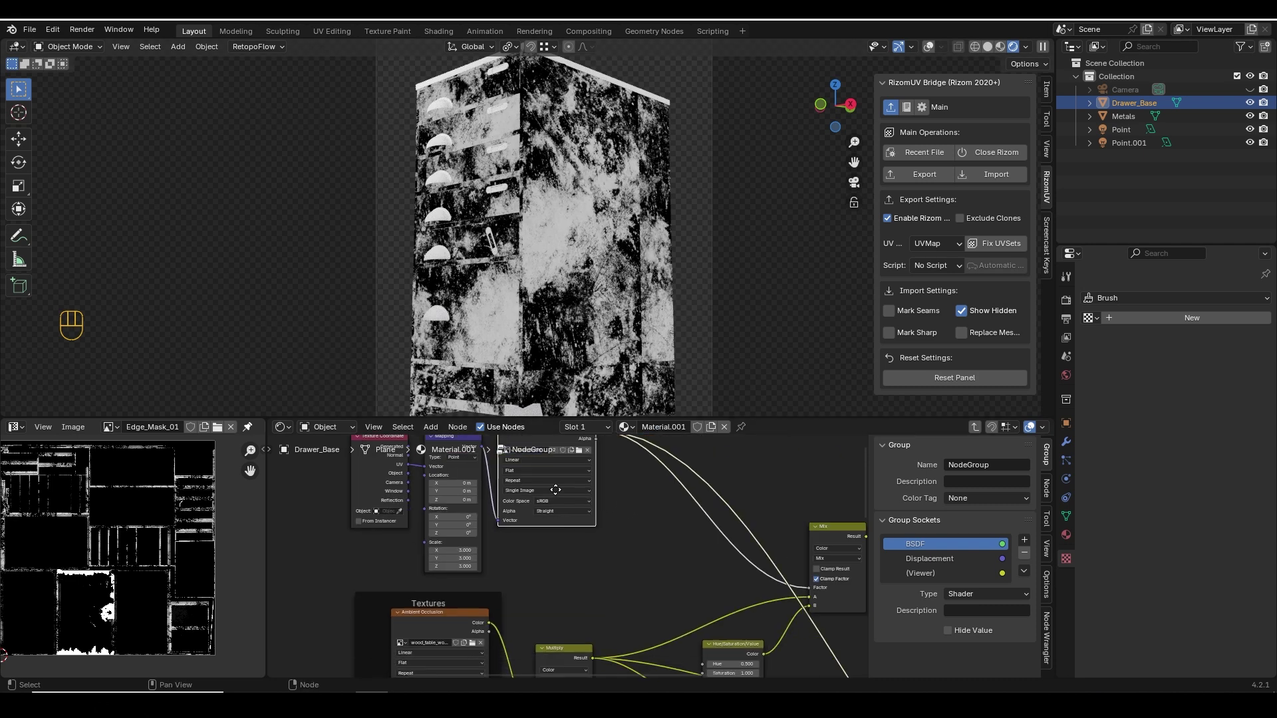
{"action": "middle_click", "coordinate": [685, 537]}
{"action": "left_click_drag", "start_coordinate": [629, 469], "coordinate": [673, 591]}
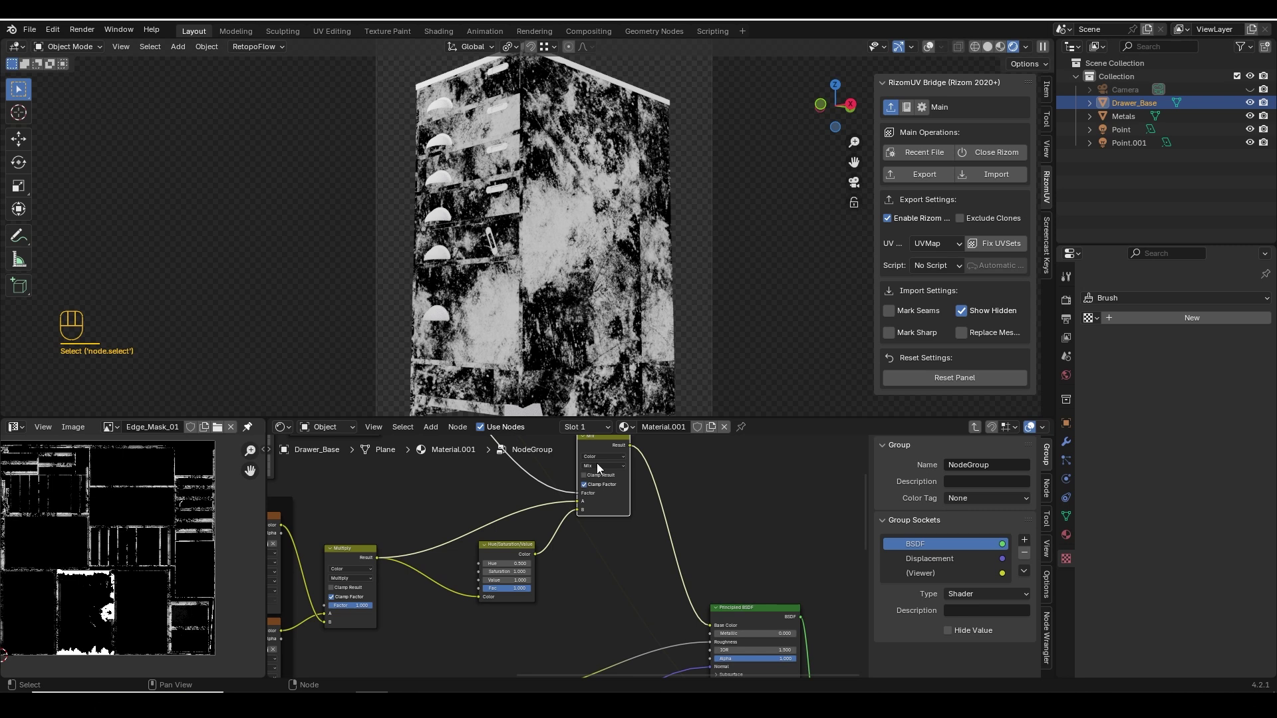
{"action": "left_click_drag", "start_coordinate": [608, 453], "coordinate": [629, 509]}
{"action": "left_click", "coordinate": [697, 565]}
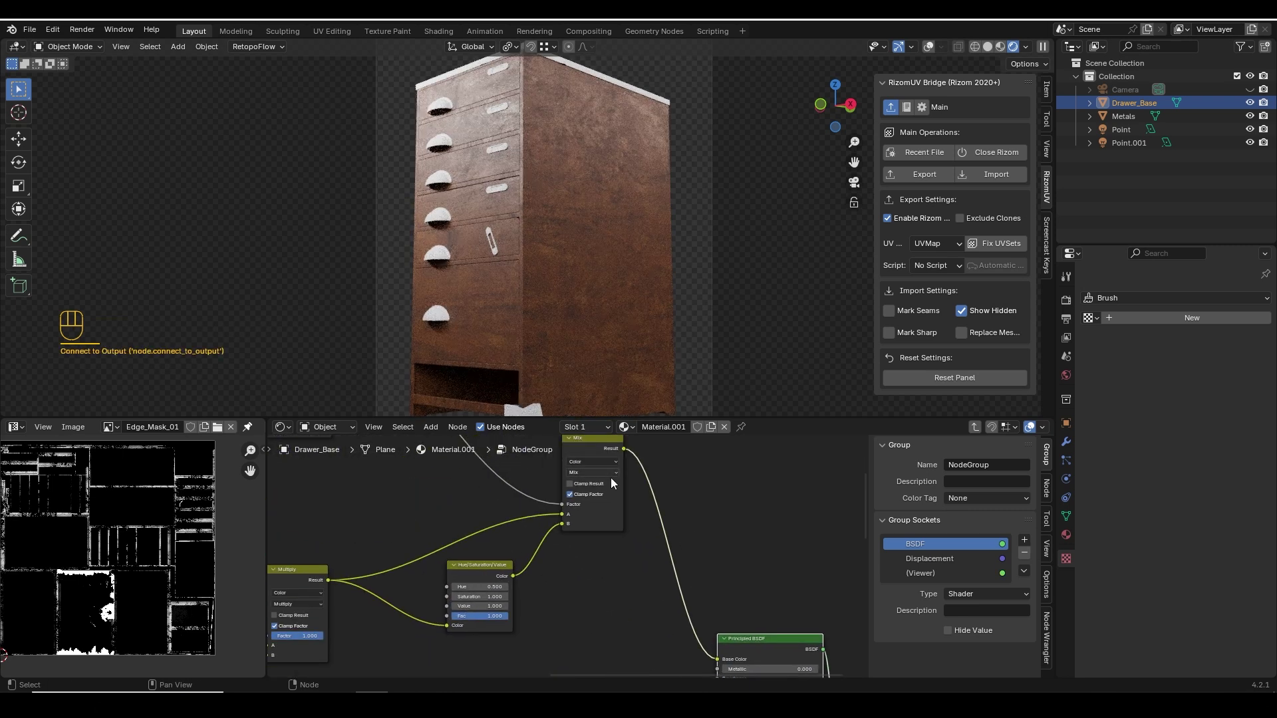
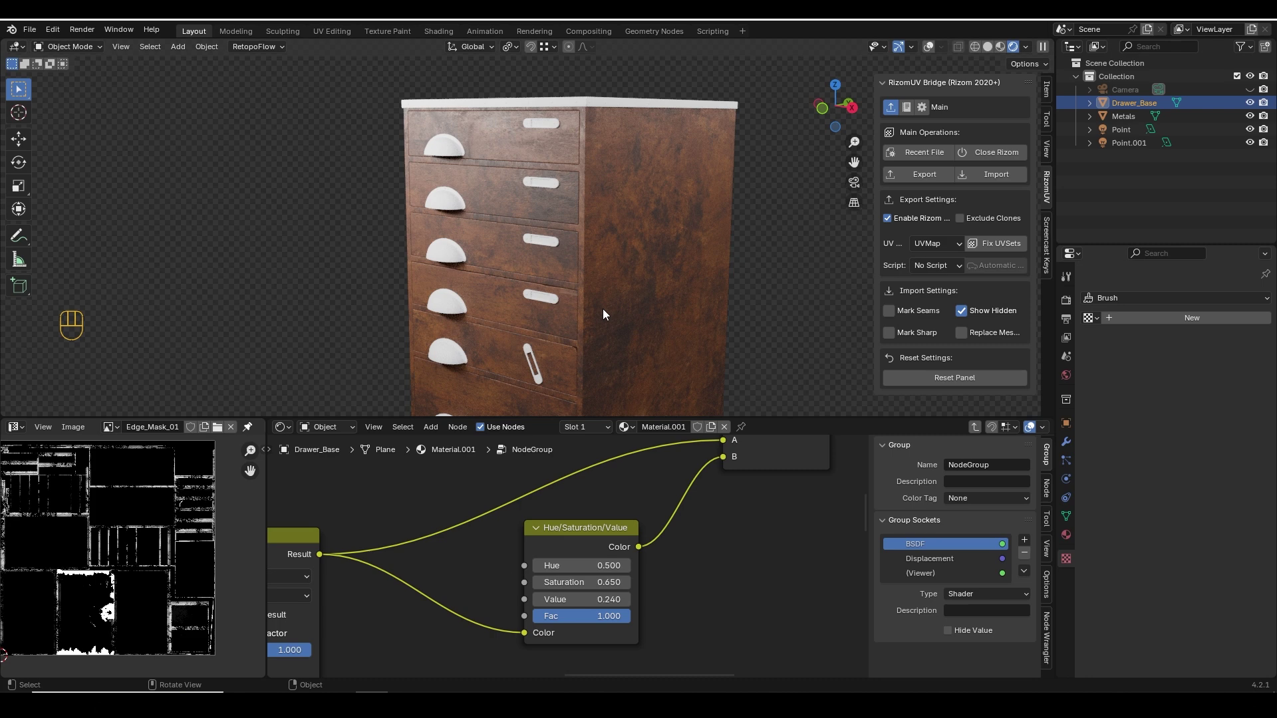
Select the imperfections image texture and start adding a node after it.
{"action": "key", "text": "KP_0"}
{"action": "left_click", "coordinate": [614, 568]}
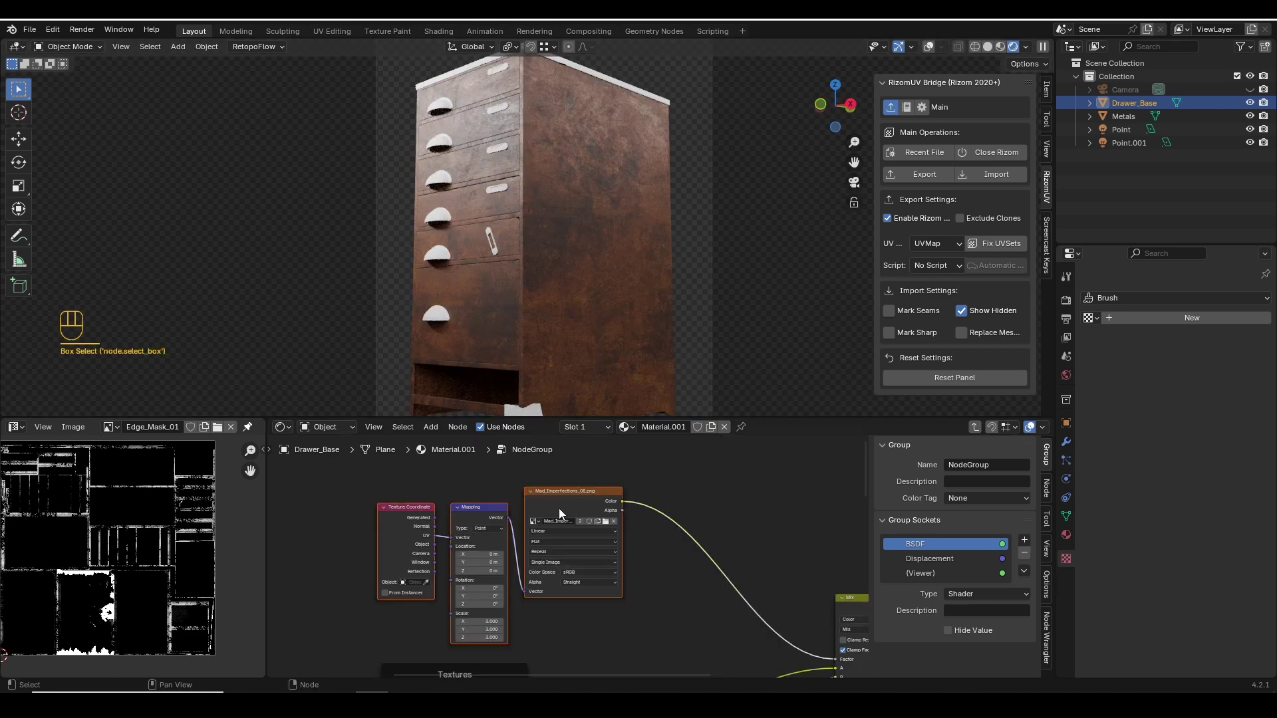
{"action": "key", "text": "shift+a"}
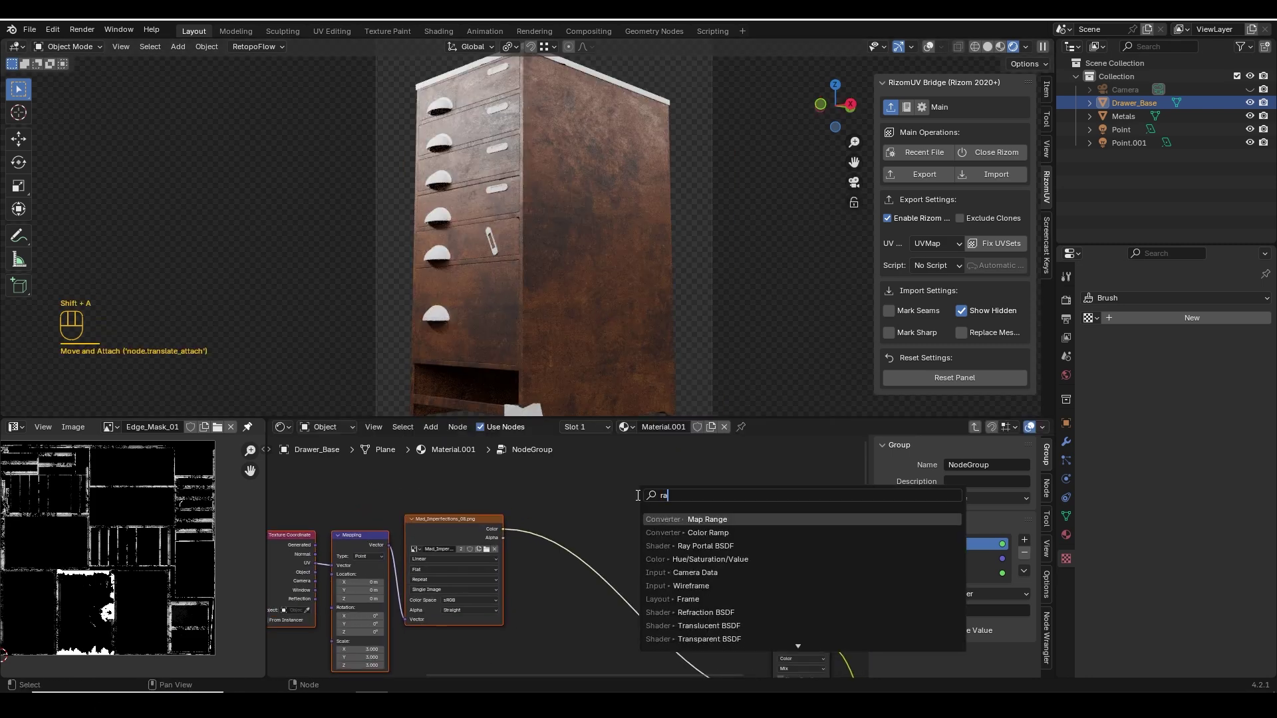
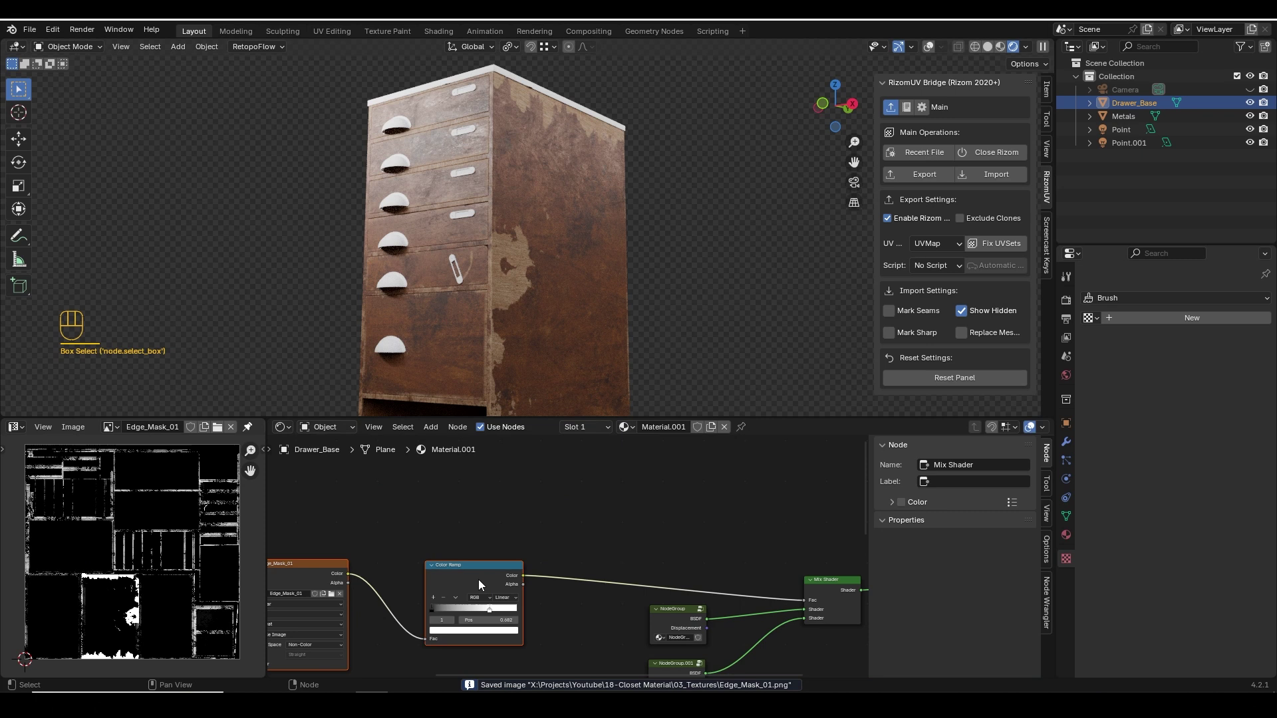
Duplicate the Mix Shader to create Mix Shader.001 with factor 1 above the original.
{"action": "left_click", "coordinate": [670, 600]}
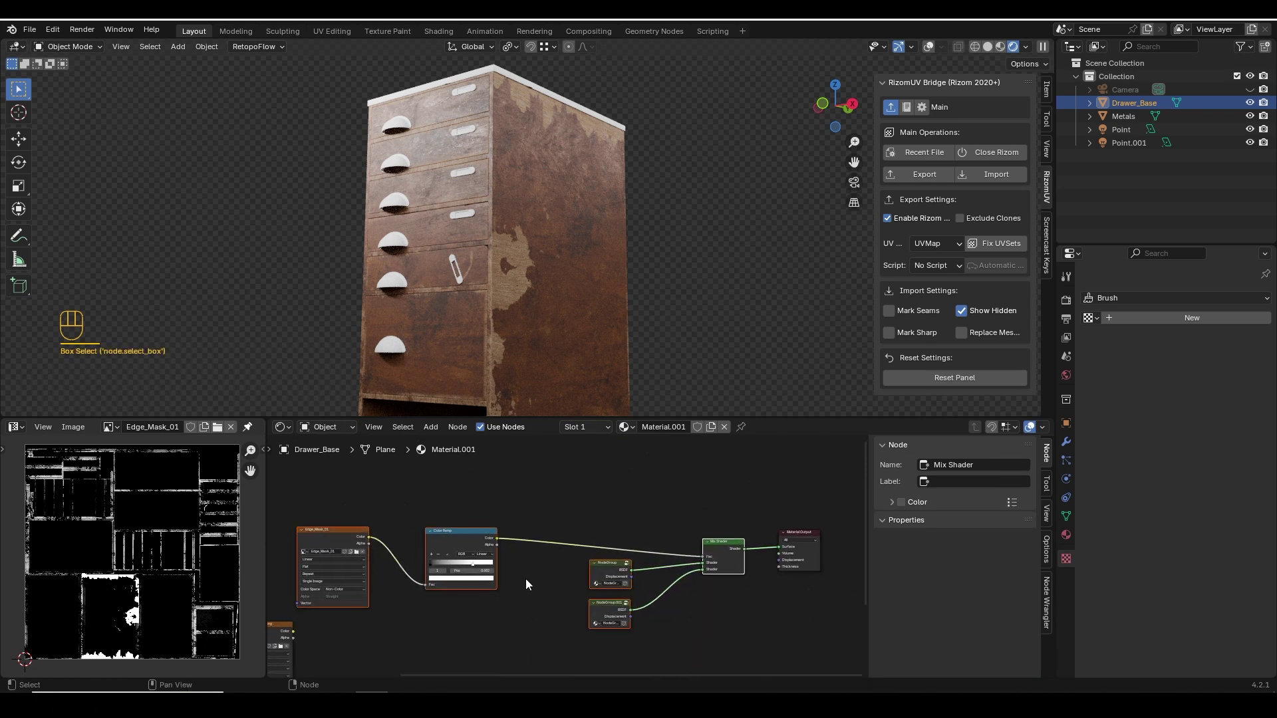
{"action": "key", "text": "g"}
{"action": "left_click", "coordinate": [696, 554]}
{"action": "key", "text": "x"}
{"action": "key", "text": "shift+a"}
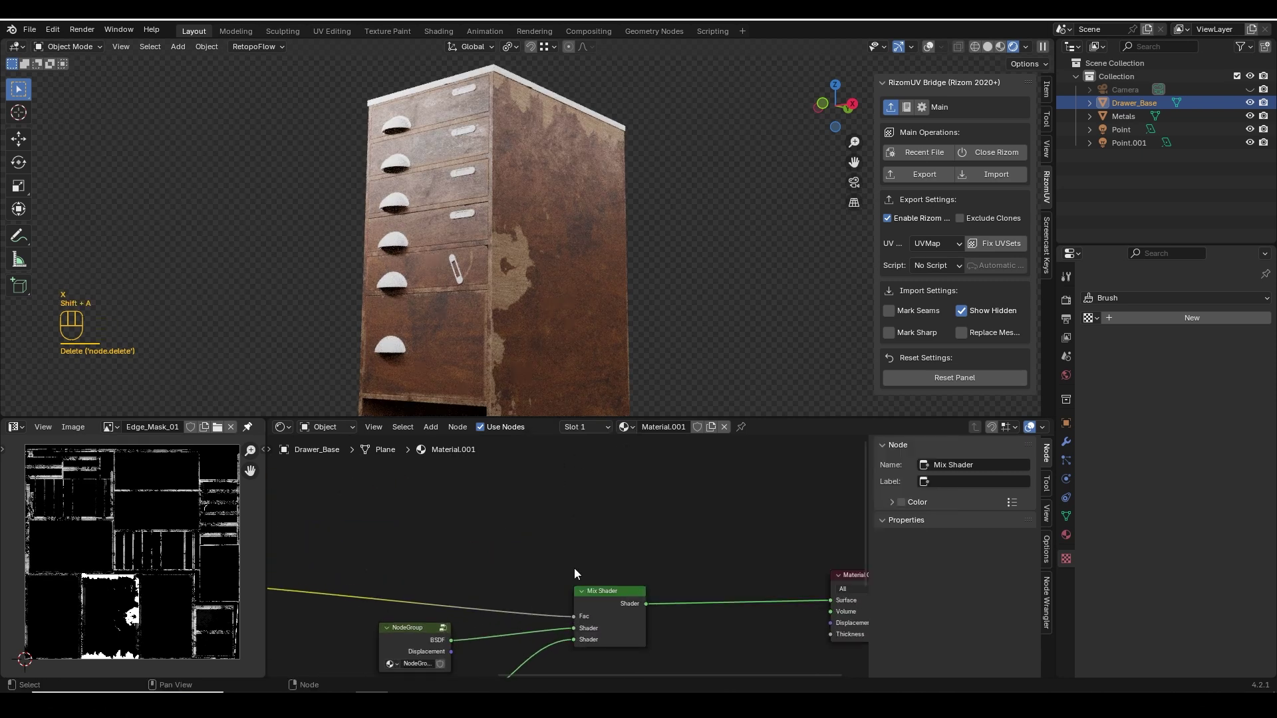
{"action": "left_click", "coordinate": [586, 596]}
{"action": "key", "text": "shift+d"}
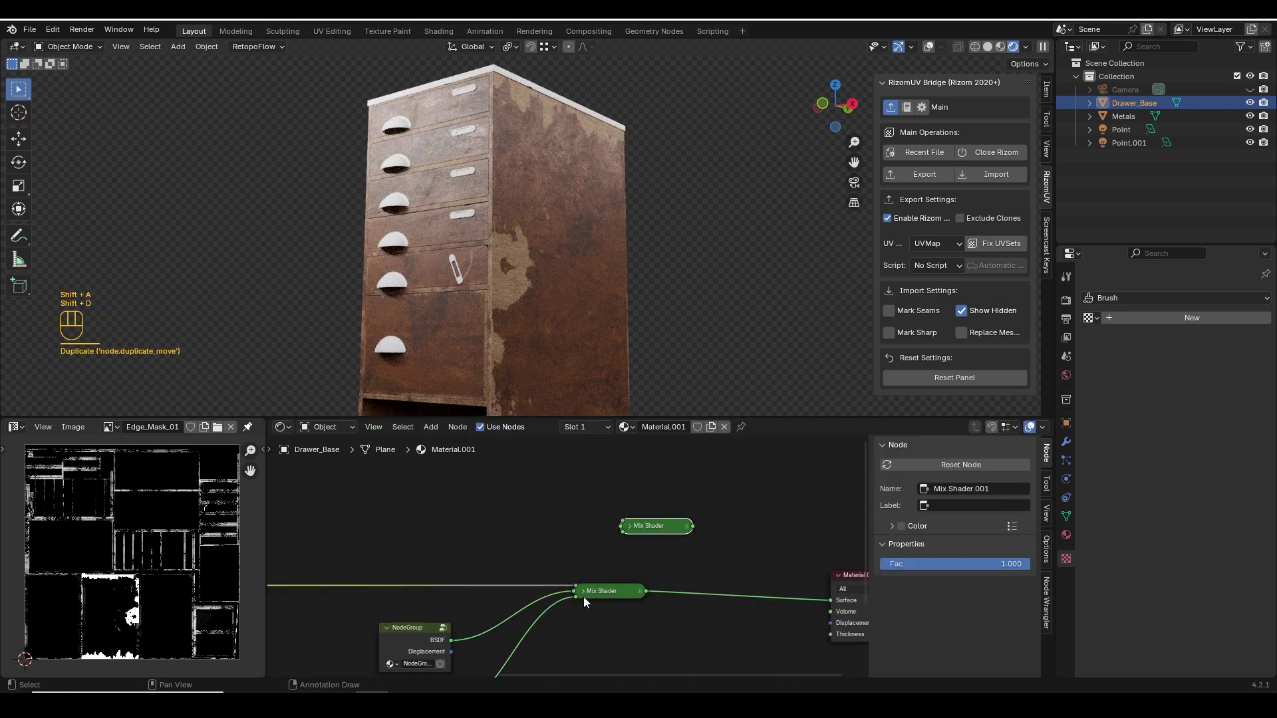
{"action": "left_click", "coordinate": [586, 597]}
Expand the duplicated mix shader and bring up the node search for the dirt layer's Principled BSDF.
{"action": "left_click", "coordinate": [635, 532]}
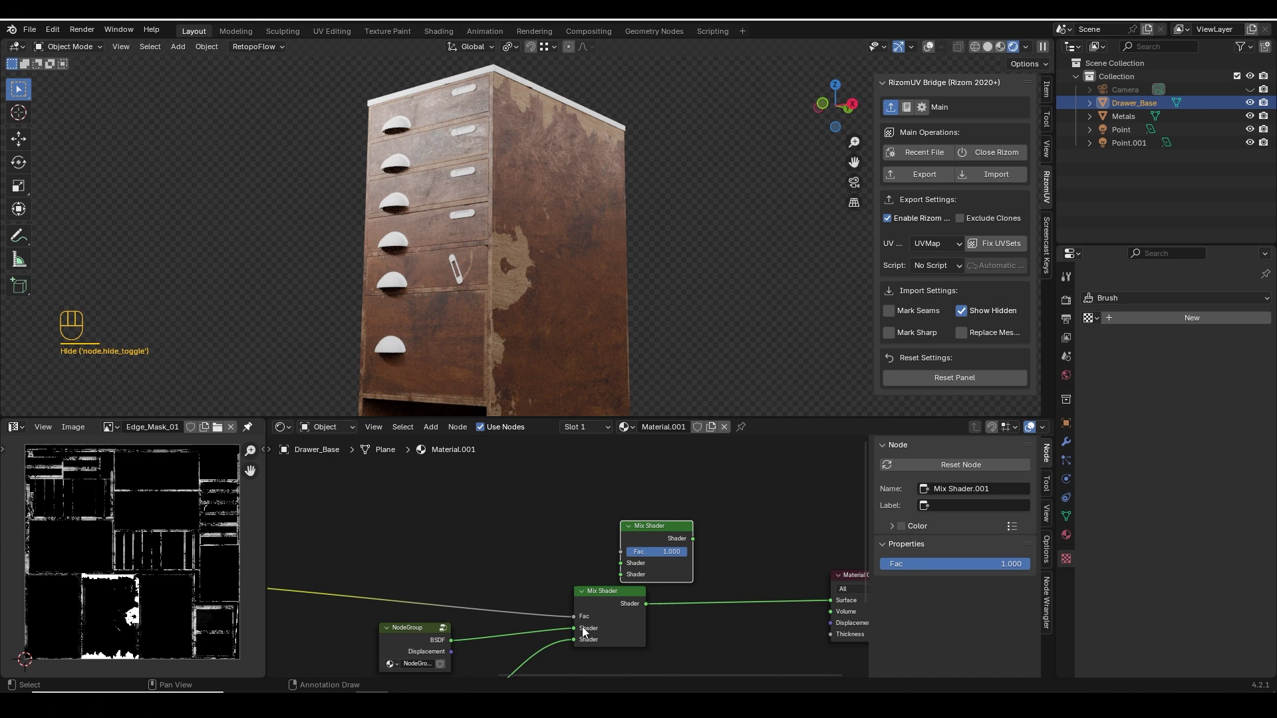
{"action": "left_click_drag", "start_coordinate": [645, 604], "coordinate": [621, 572]}
{"action": "left_click", "coordinate": [647, 535]}
{"action": "key", "text": "shift+a"}
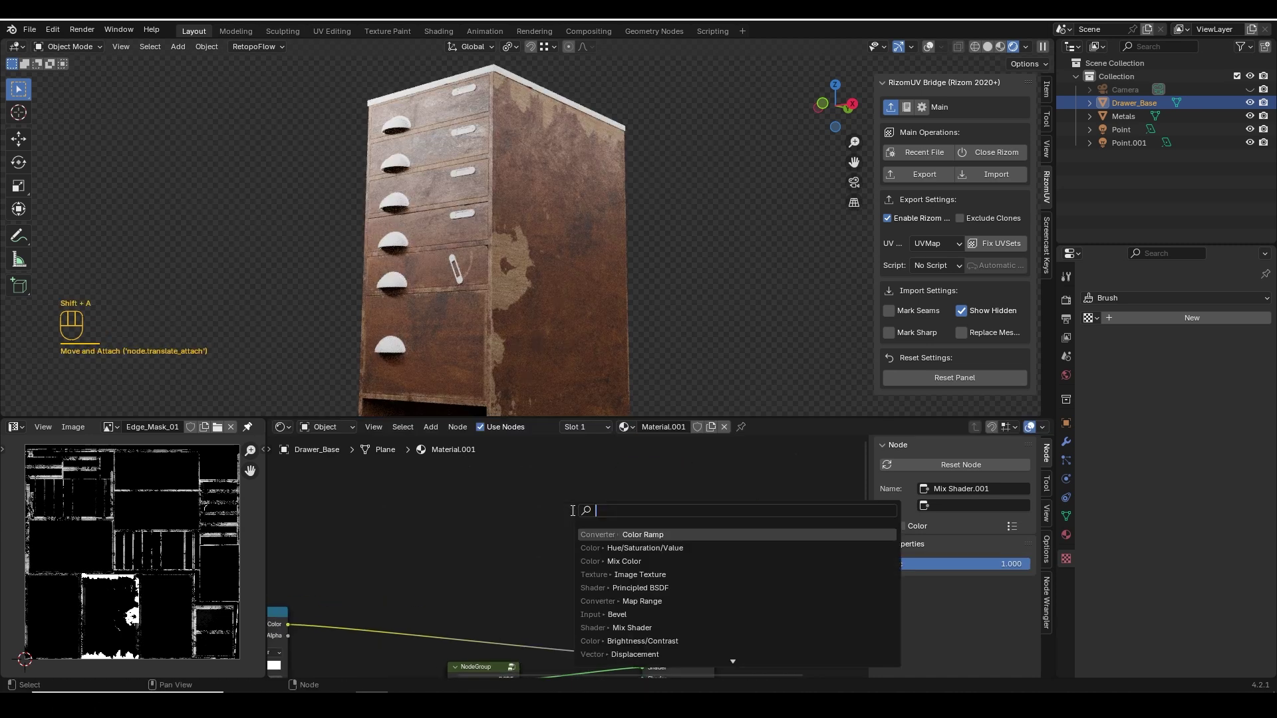
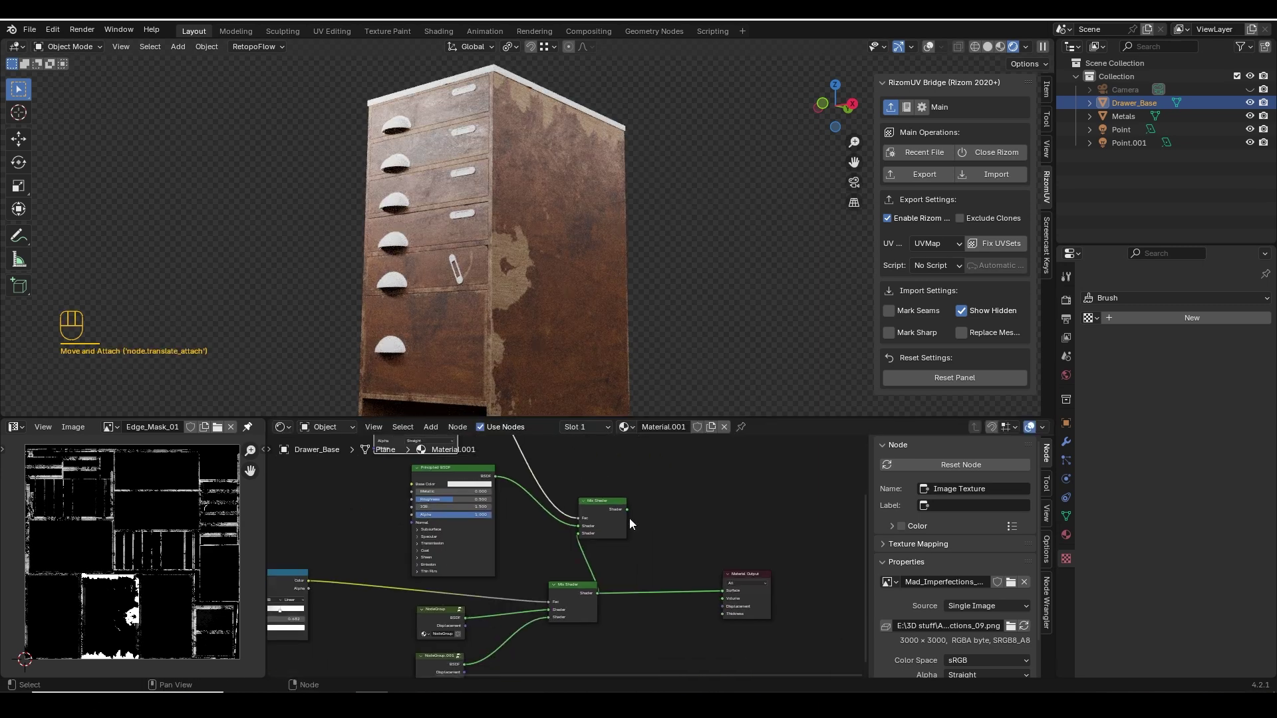
Insert a Color Ramp after the imperfections texture with its white stop near 0.836 for a patchier grunge mask.
{"action": "left_click_drag", "start_coordinate": [630, 517], "coordinate": [701, 569]}
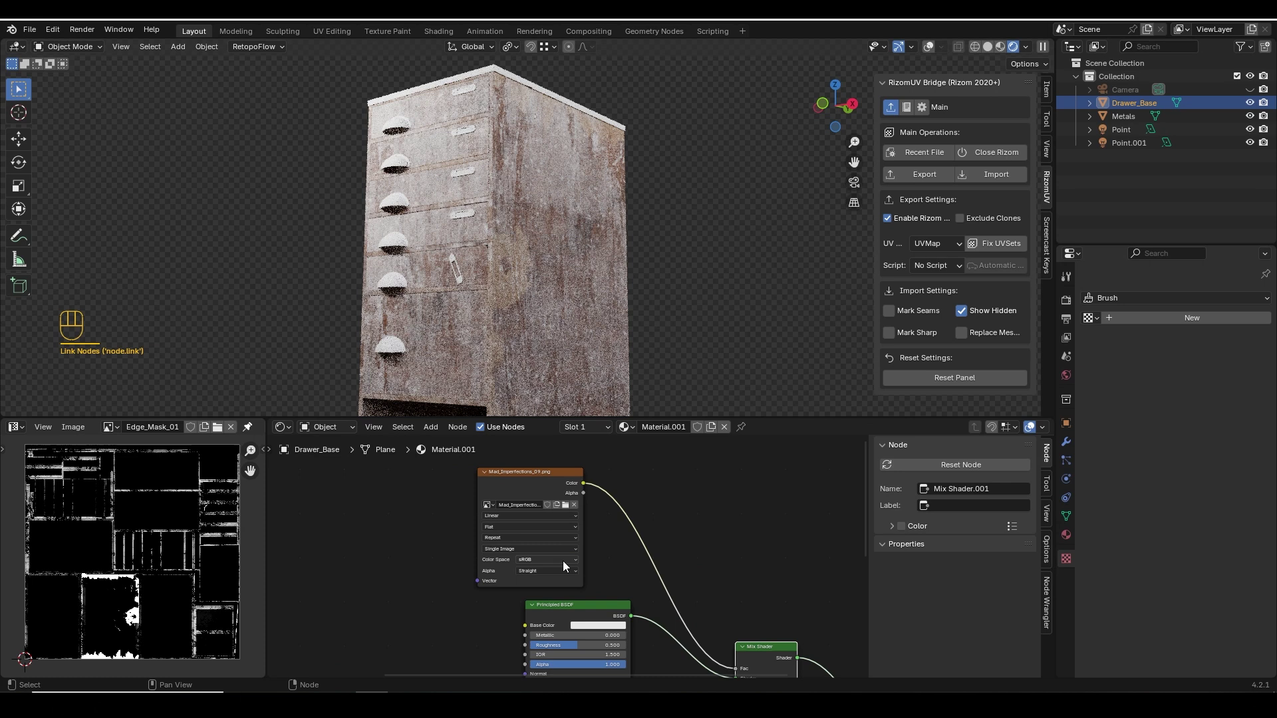
{"action": "left_click", "coordinate": [494, 463]}
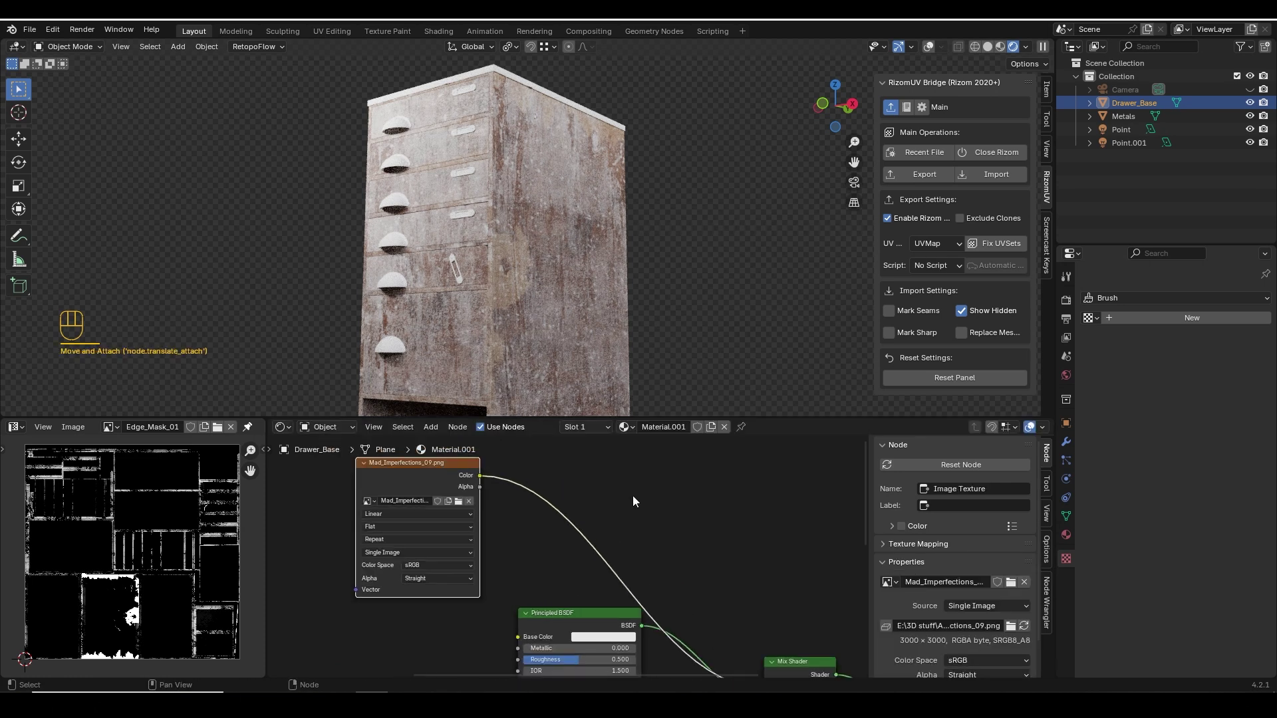
{"action": "key", "text": "shift+a"}
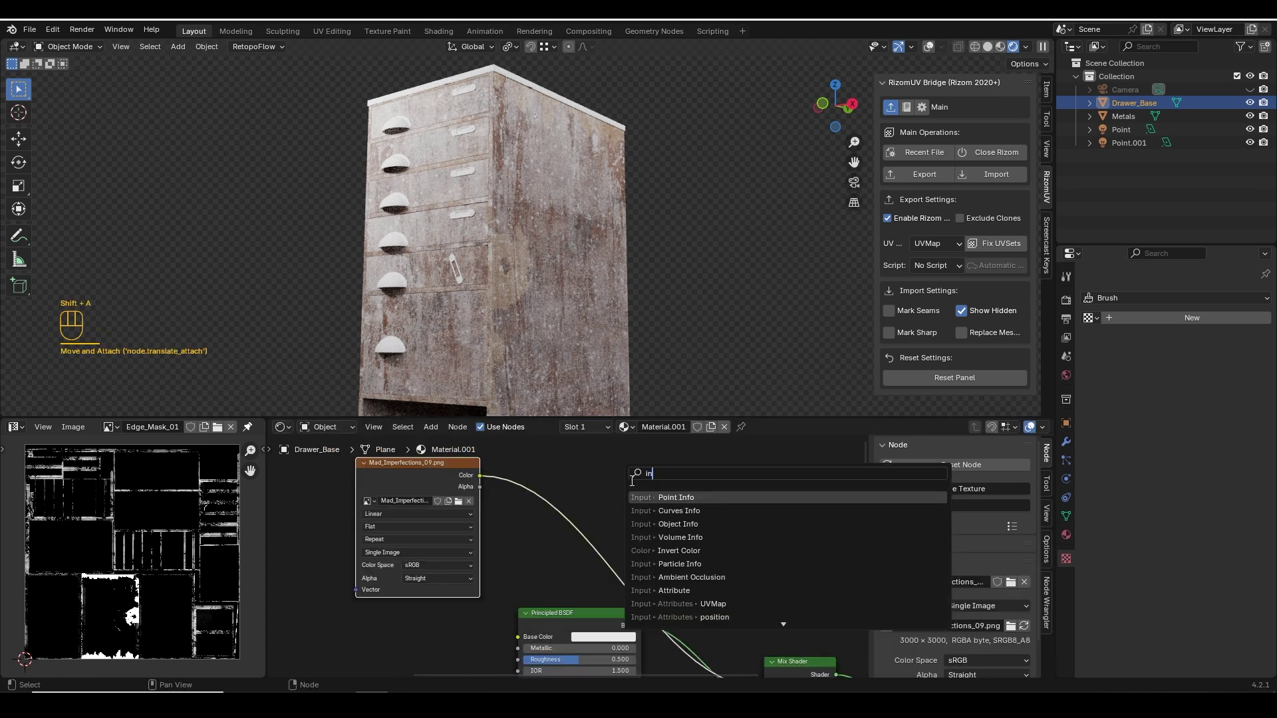
{"action": "key", "text": "shift+a"}
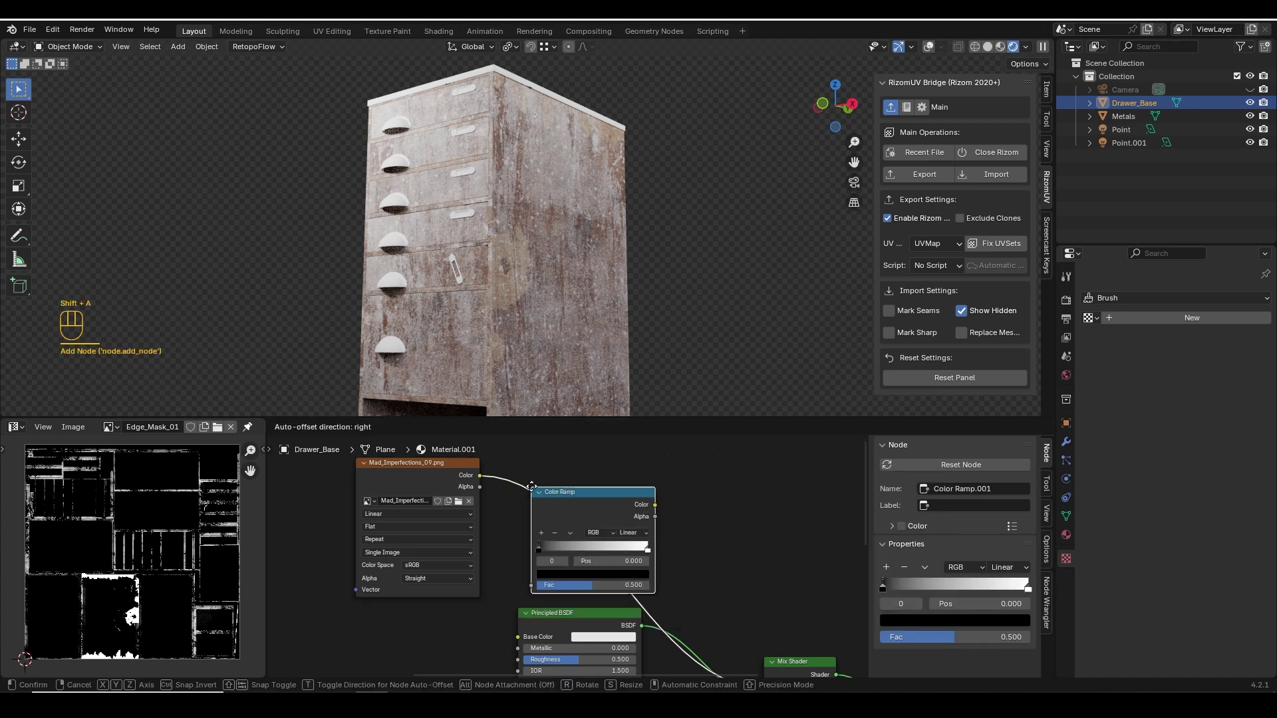
{"action": "left_click_drag", "start_coordinate": [636, 533], "coordinate": [436, 541]}
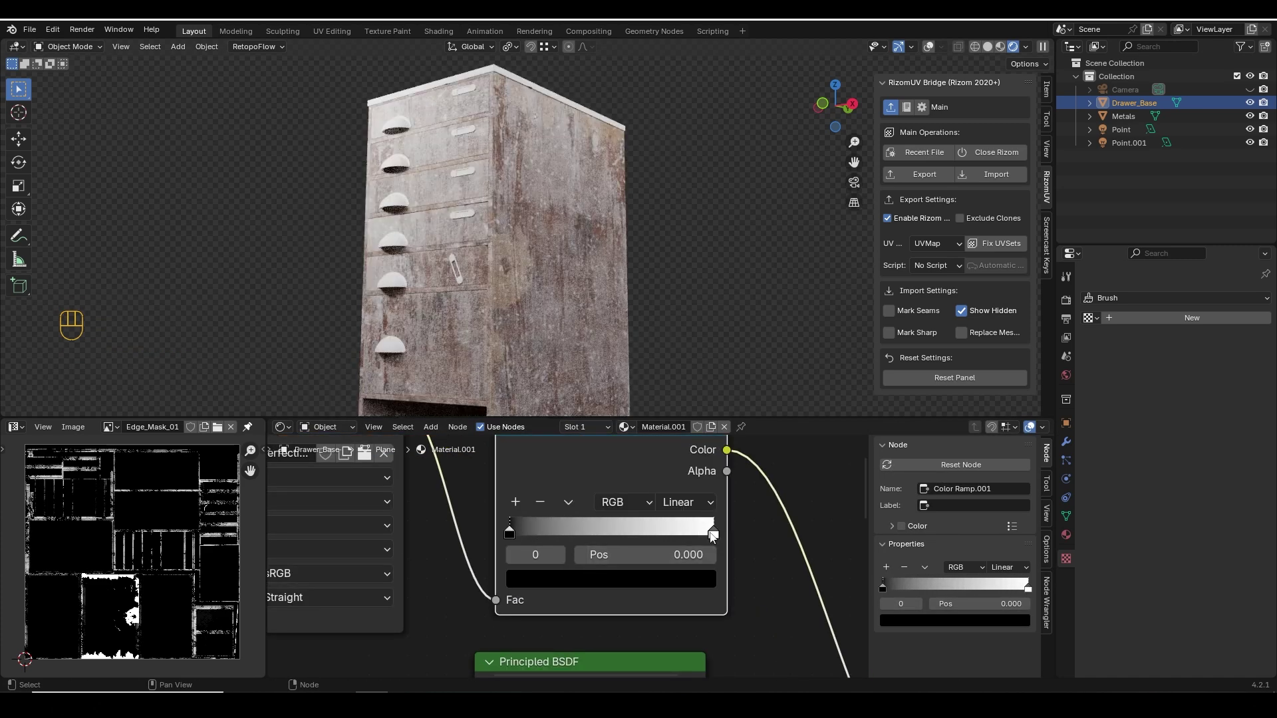
{"action": "left_click_drag", "start_coordinate": [718, 537], "coordinate": [678, 523]}
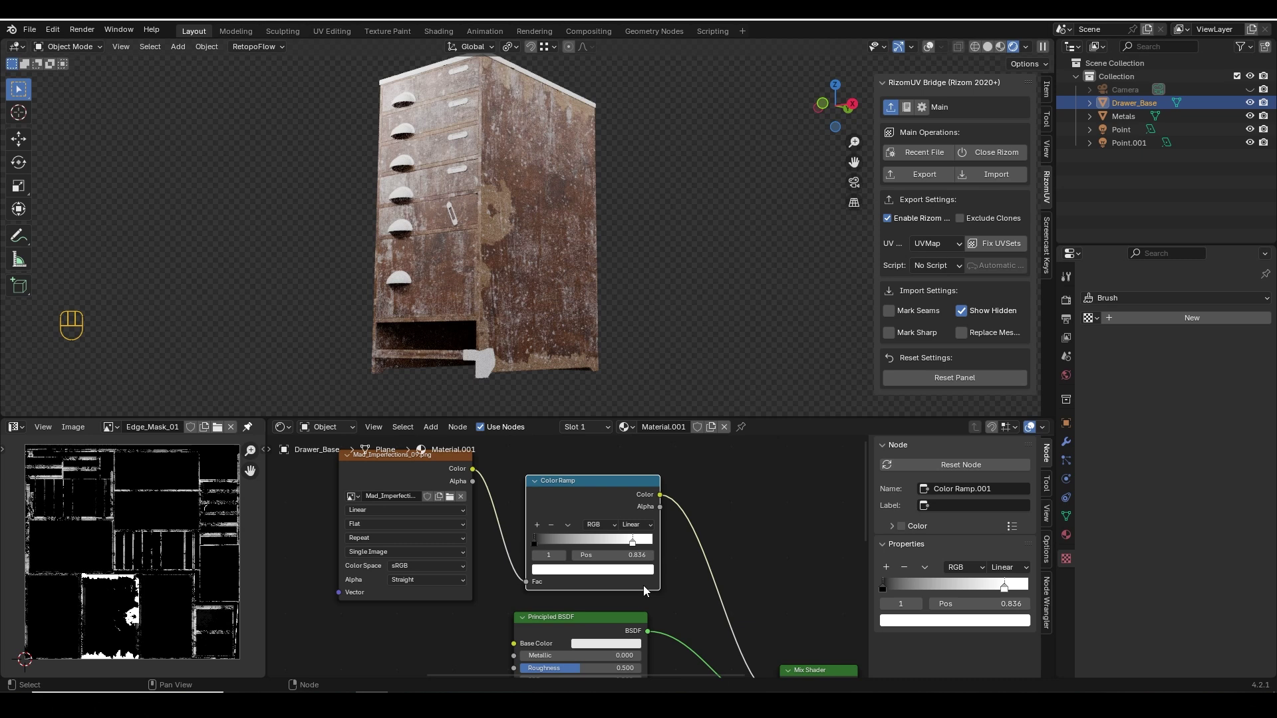
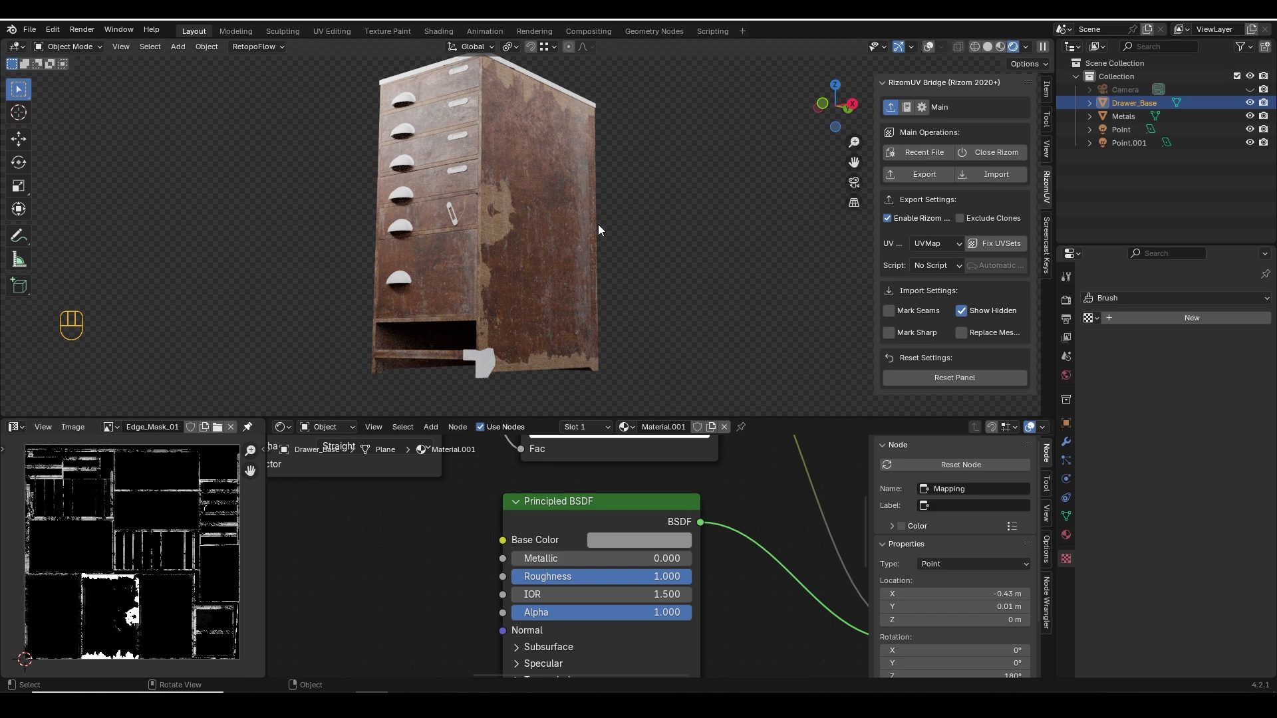
Give the dirt layer's Principled BSDF a dark grey base colour (value about 0.2) and search for a Mix node.
{"action": "key", "text": "KP_0"}
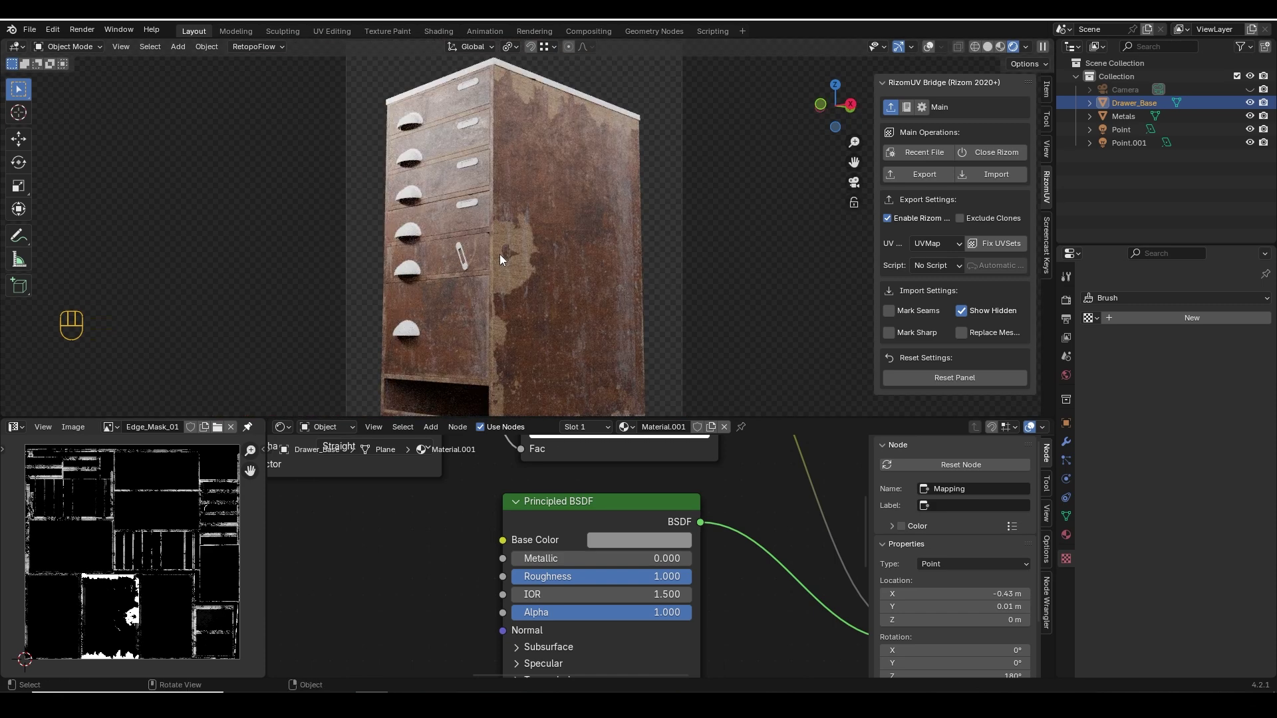
{"action": "left_click", "coordinate": [579, 562]}
{"action": "left_click", "coordinate": [416, 546]}
{"action": "key", "text": "shift+a"}
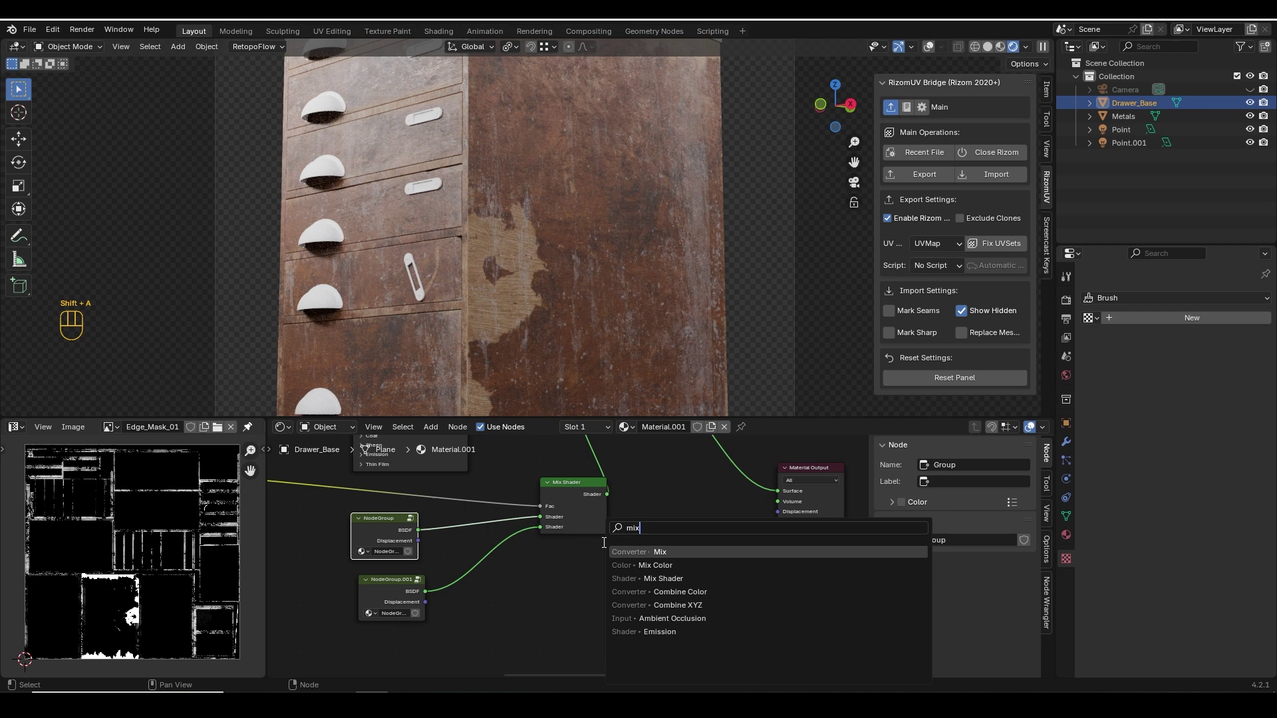
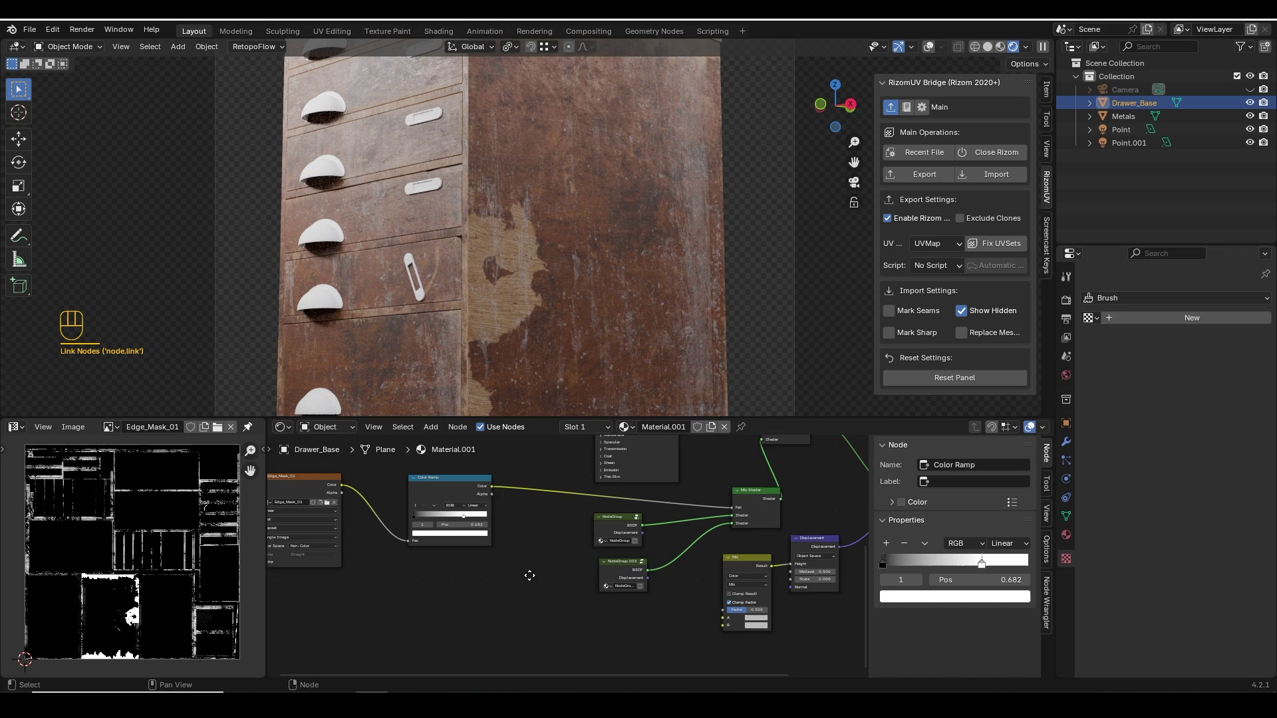
Connect the groups' displacement outputs into the Mix node and set its B colour to black (value 0).
{"action": "left_click", "coordinate": [499, 502]}
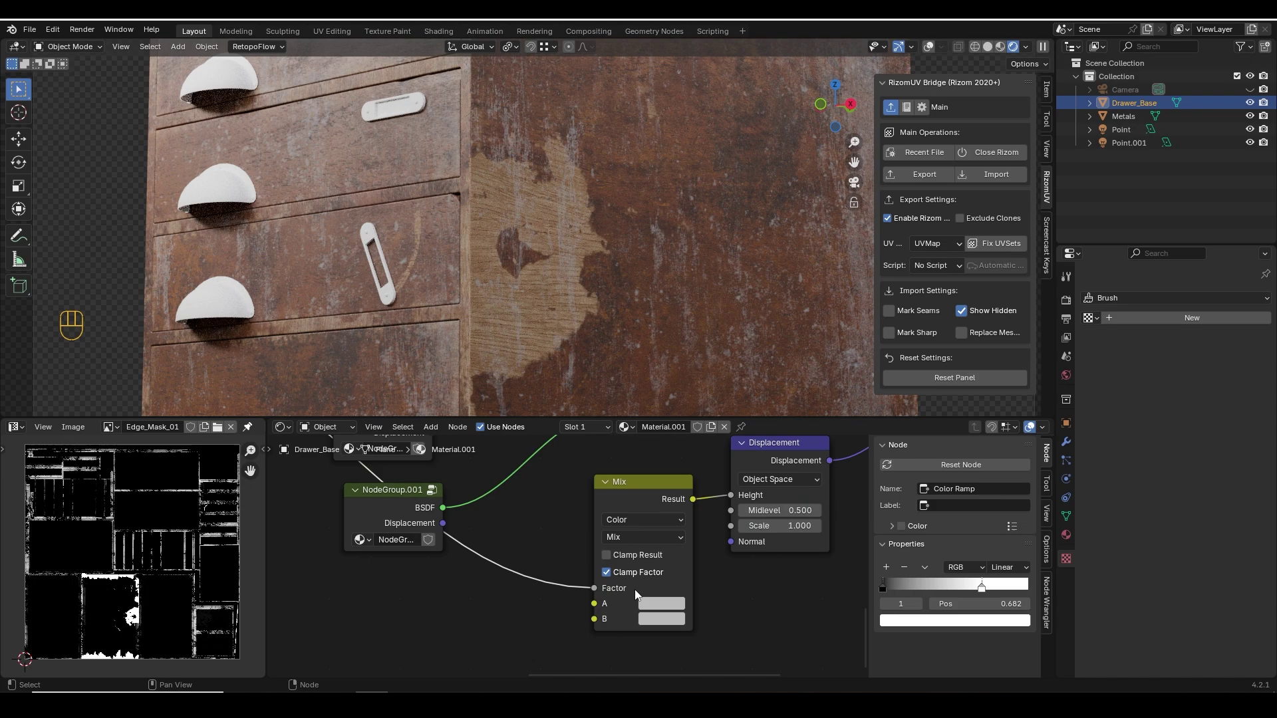
{"action": "left_click", "coordinate": [507, 504]}
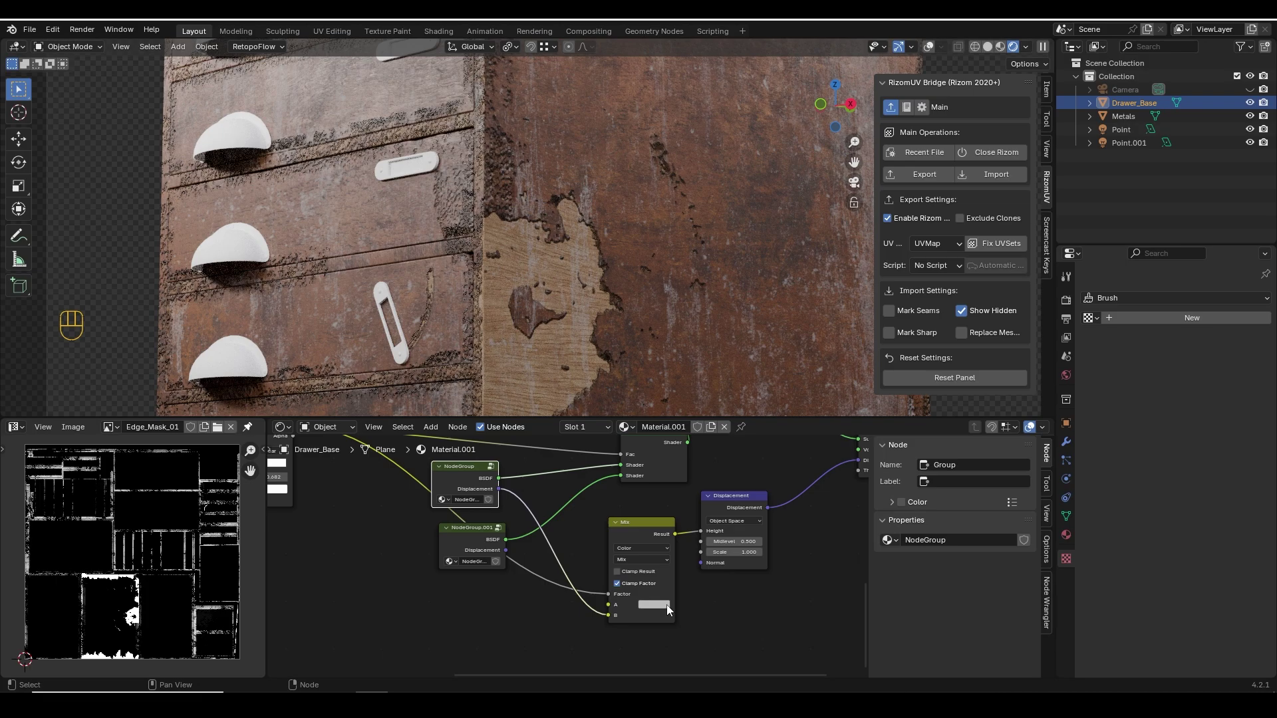
{"action": "left_click", "coordinate": [663, 610]}
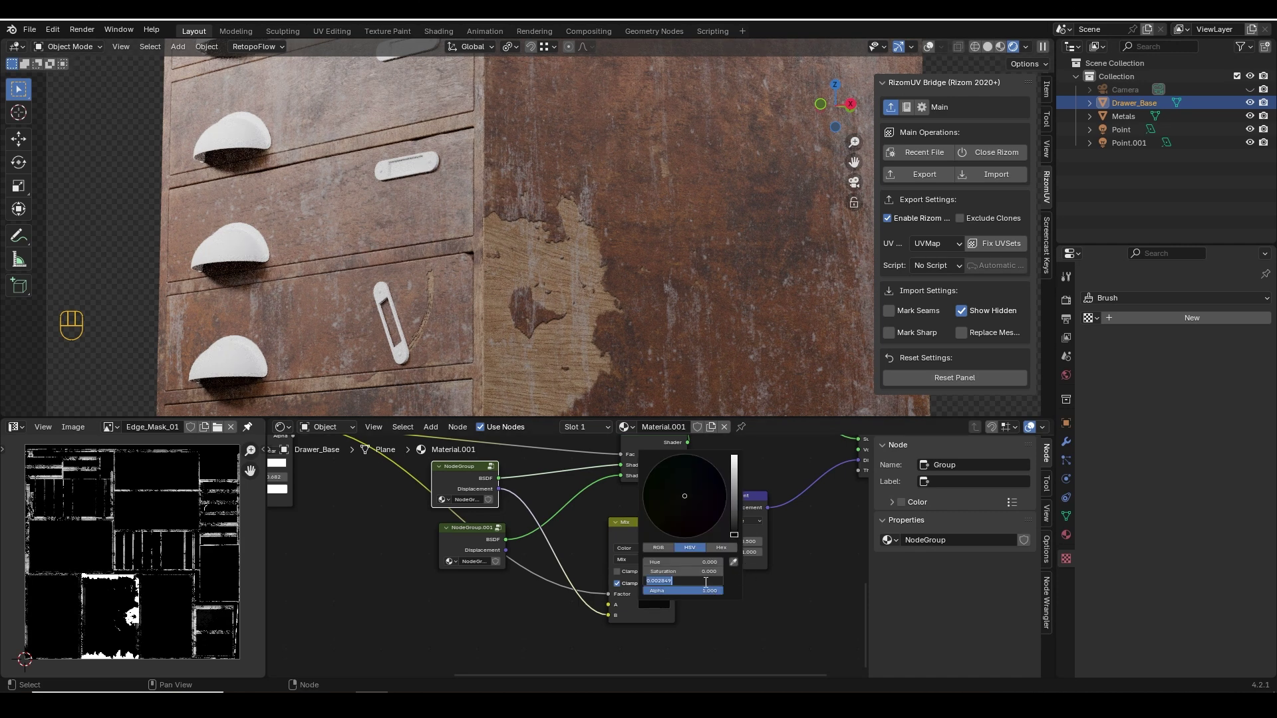
{"action": "key", "text": "KP_0"}
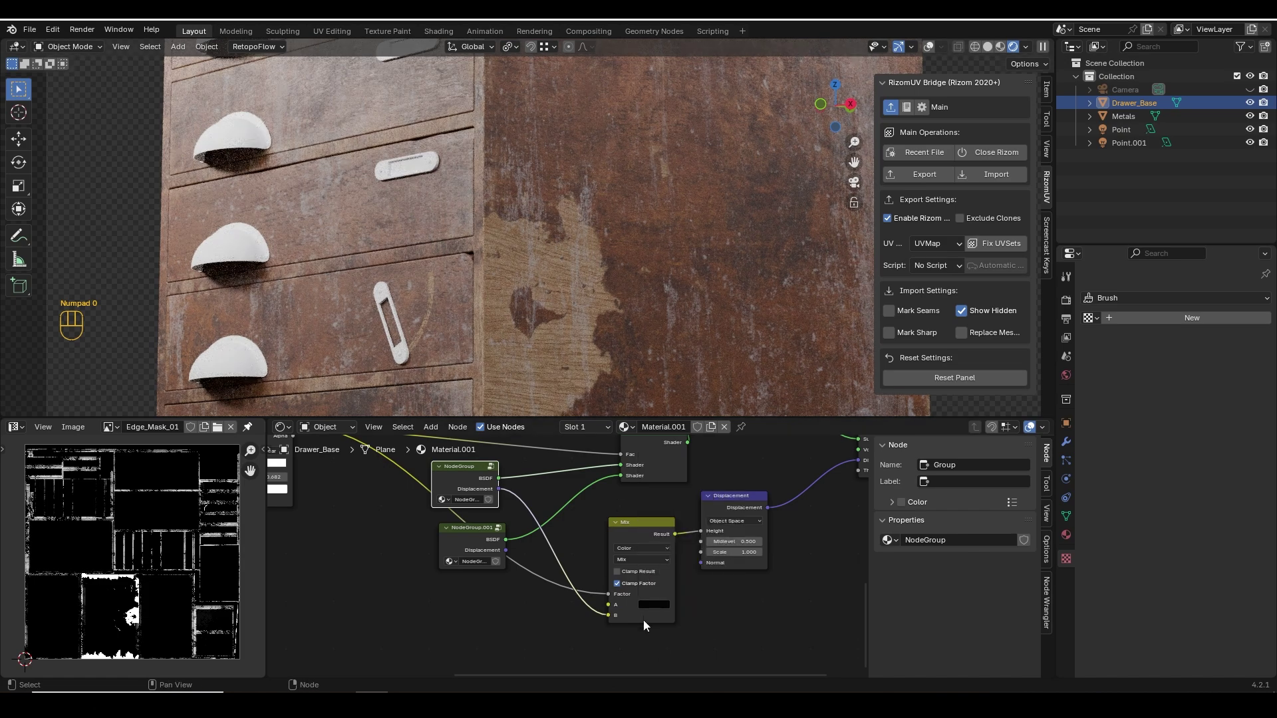
{"action": "left_click", "coordinate": [651, 611]}
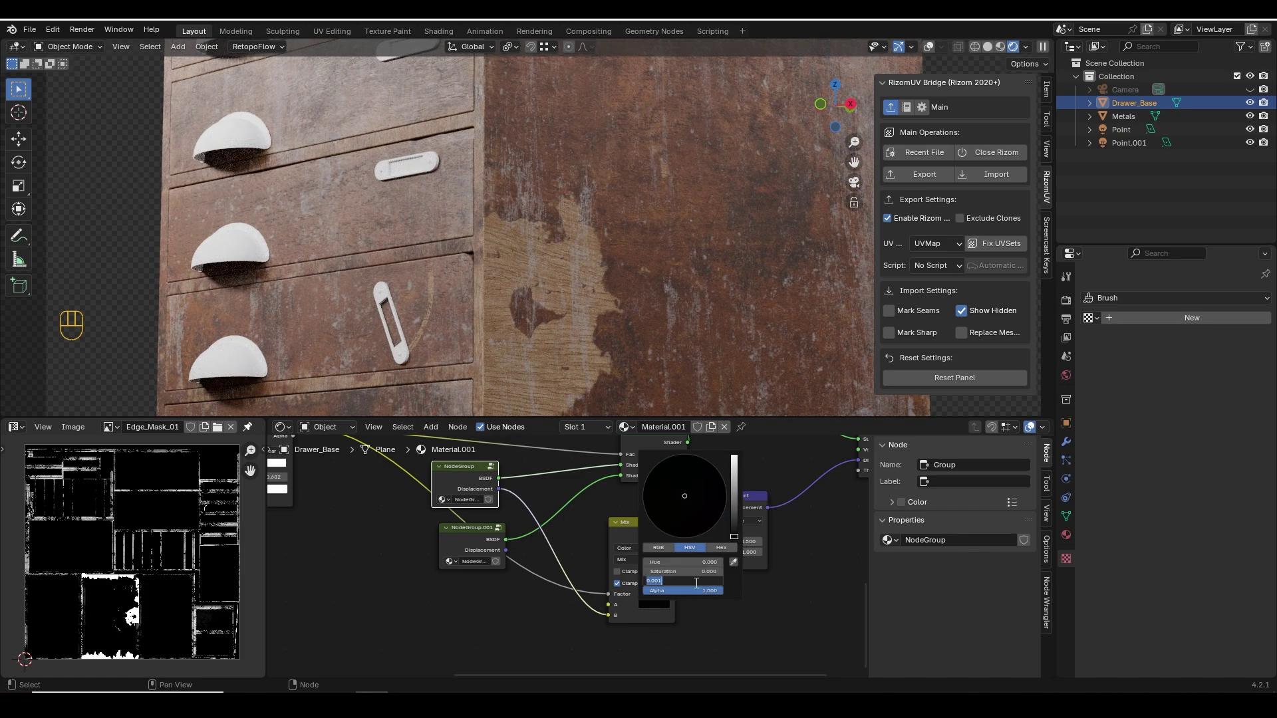
{"action": "key", "text": "KP_0"}
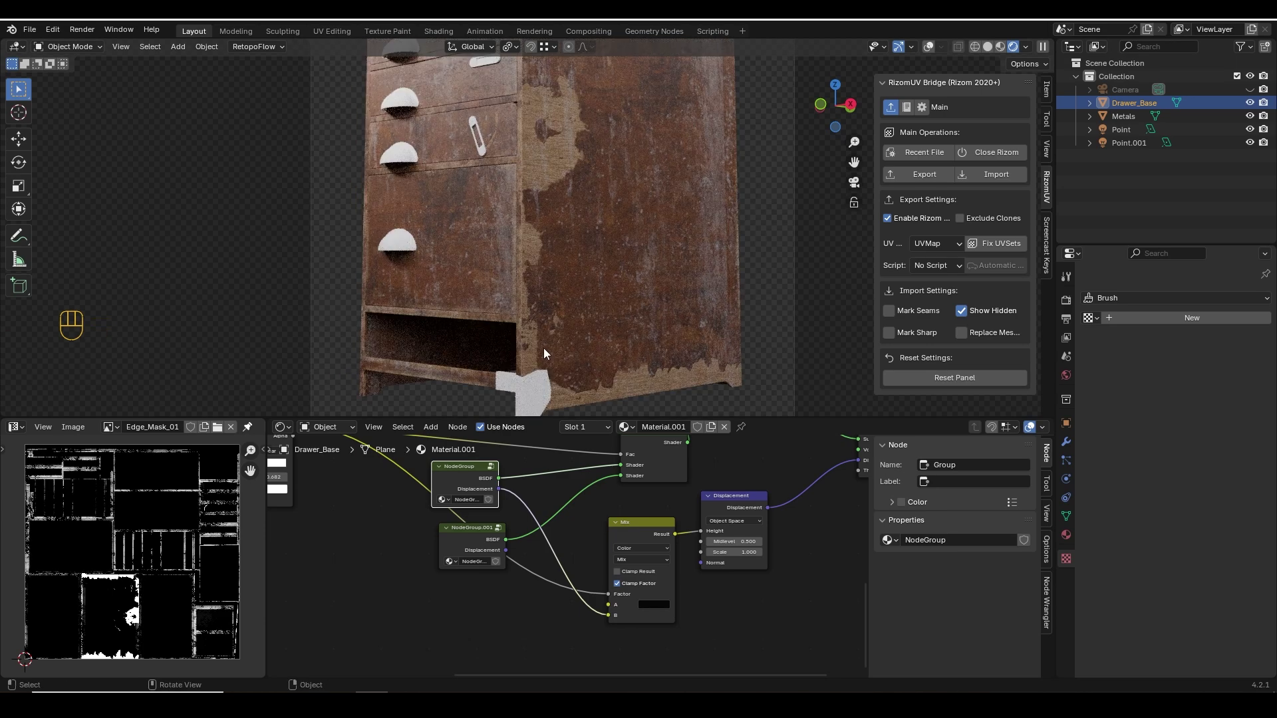
{"action": "left_click_drag", "start_coordinate": [563, 151], "coordinate": [563, 171]}
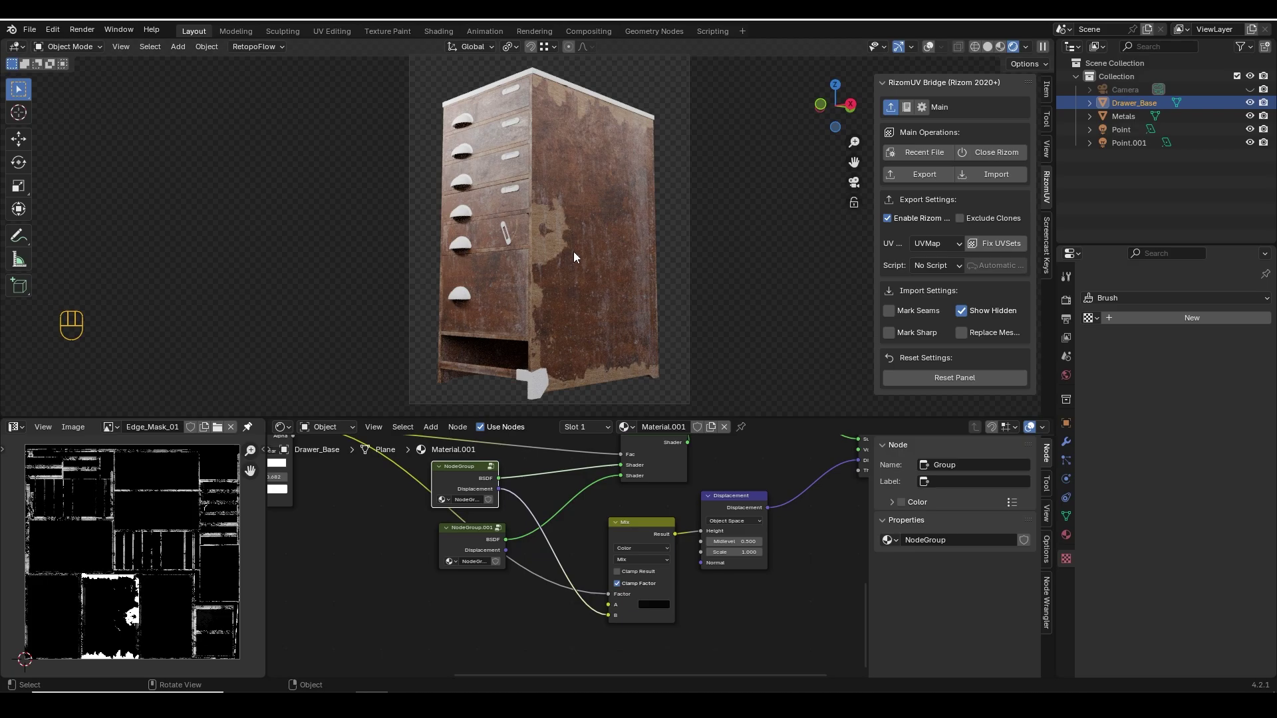